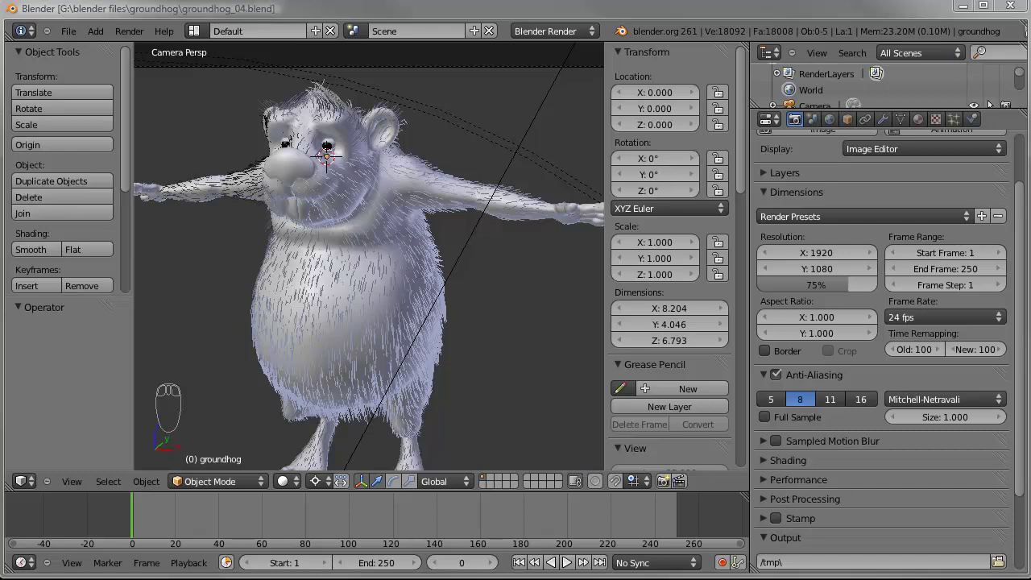
- Orbit around the groundhog, then settle on a front orthographic view of it
middle_click(433, 265)
left_click_drag(235, 294, 248, 287)
key("KP_1")
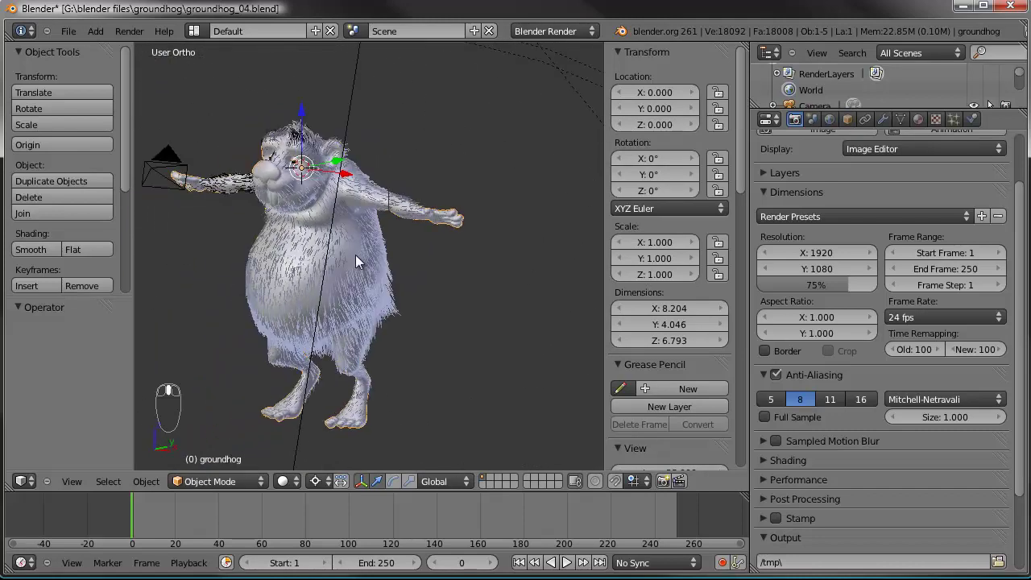
middle_click(301, 261)
left_click_drag(392, 275, 406, 274)
key("KP_1")
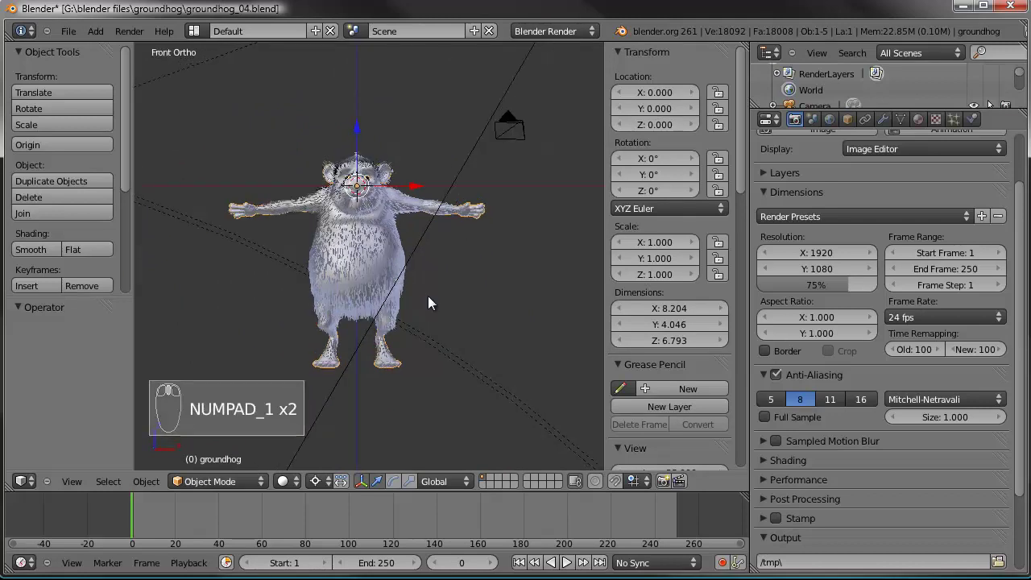
- Select the groundhog and move it up along Z so its feet rest at the origin
left_click_drag(473, 319, 458, 315)
left_click_drag(462, 277, 453, 315)
key("a")
key("a")
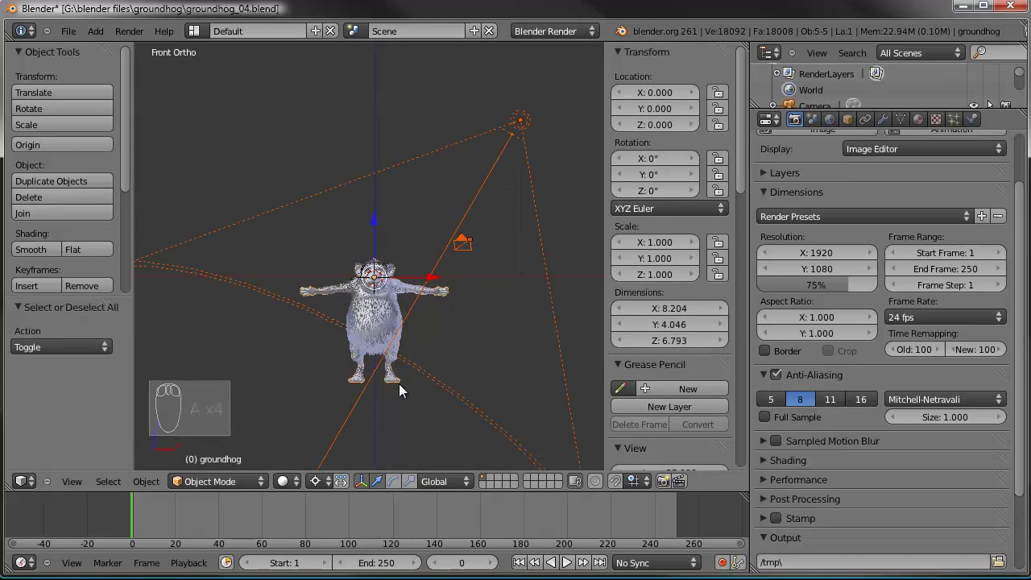
key("a")
key("a")
key("g")
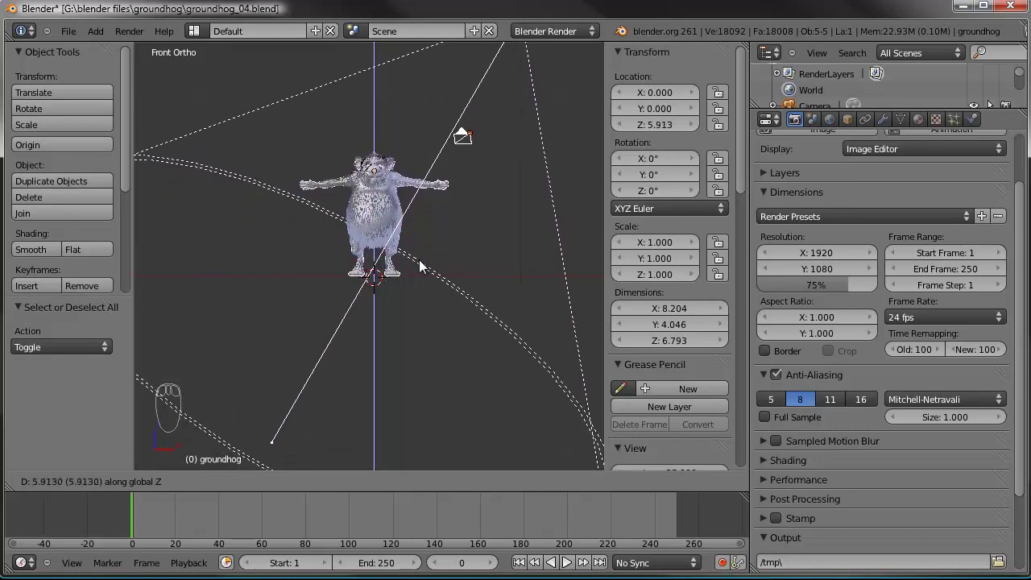
left_click_drag(482, 262, 377, 344)
left_click_drag(493, 256, 368, 335)
- Add a plane beneath the groundhog and scale it up into a large ground floor
key("KP_3")
left_click_drag(424, 382, 435, 341)
key("shift+a")
key("s")
left_click_drag(866, 246, 477, 294)
key("s")
left_click_drag(383, 294, 865, 104)
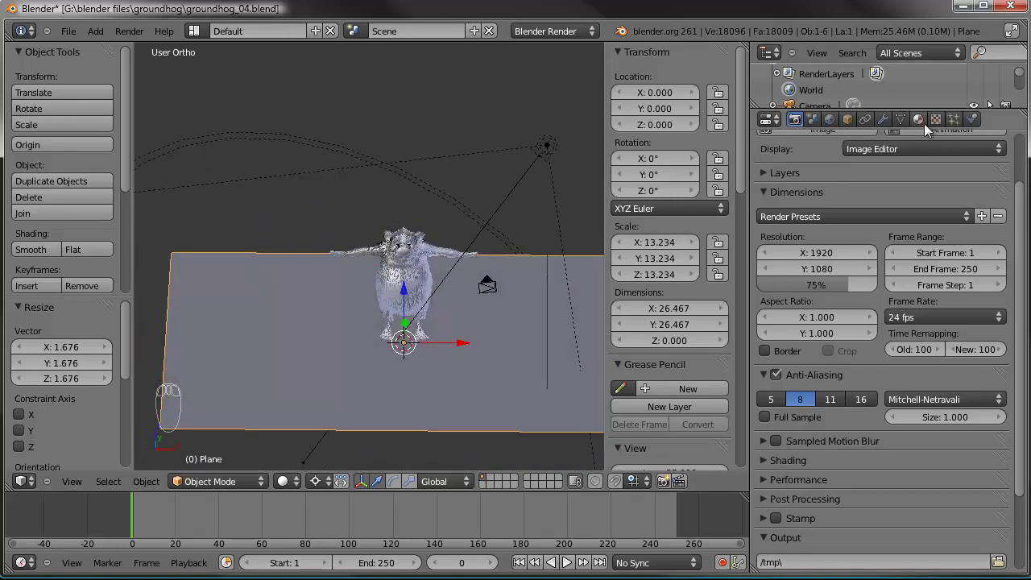
- Name the ground plane's material 'shadow only', check its shadow options, and return to camera view
left_click_drag(923, 126, 826, 227)
left_click_drag(830, 238, 945, 227)
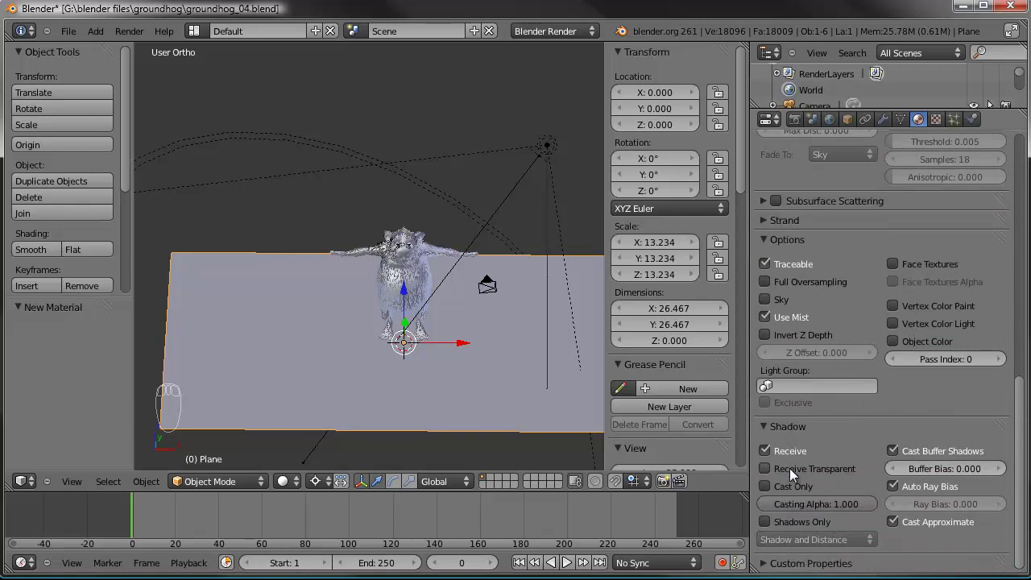
left_click_drag(768, 527, 297, 369)
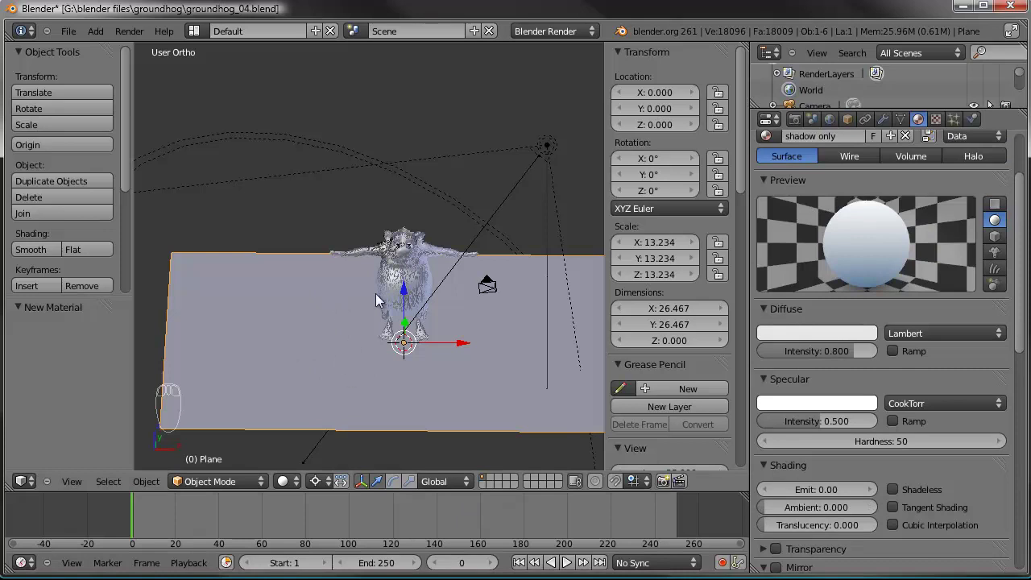
left_click_drag(454, 328, 457, 335)
key("KP_0")
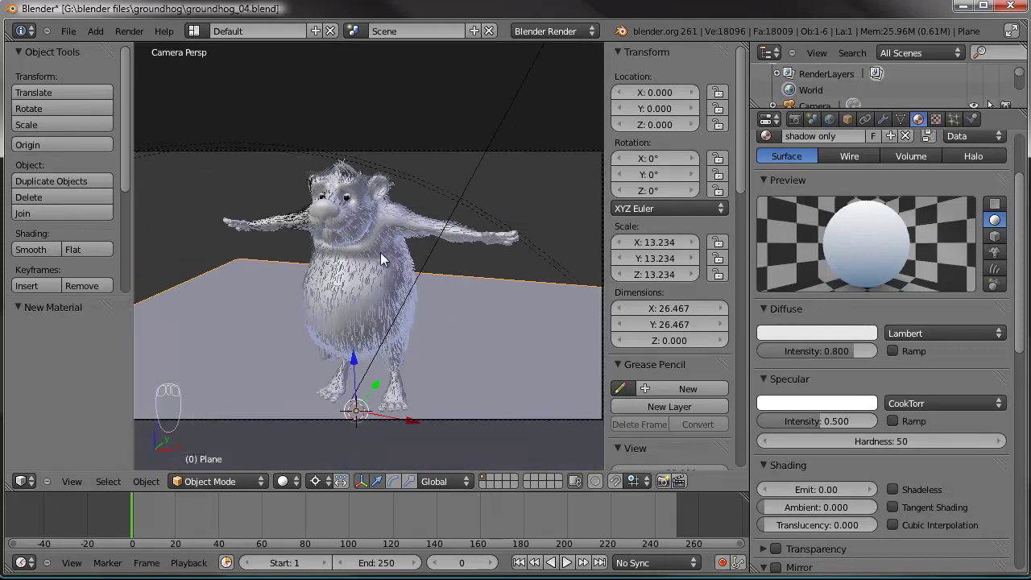
- Select the spot lamp to reach its buffer shadow settings
left_click_drag(484, 183, 834, 96)
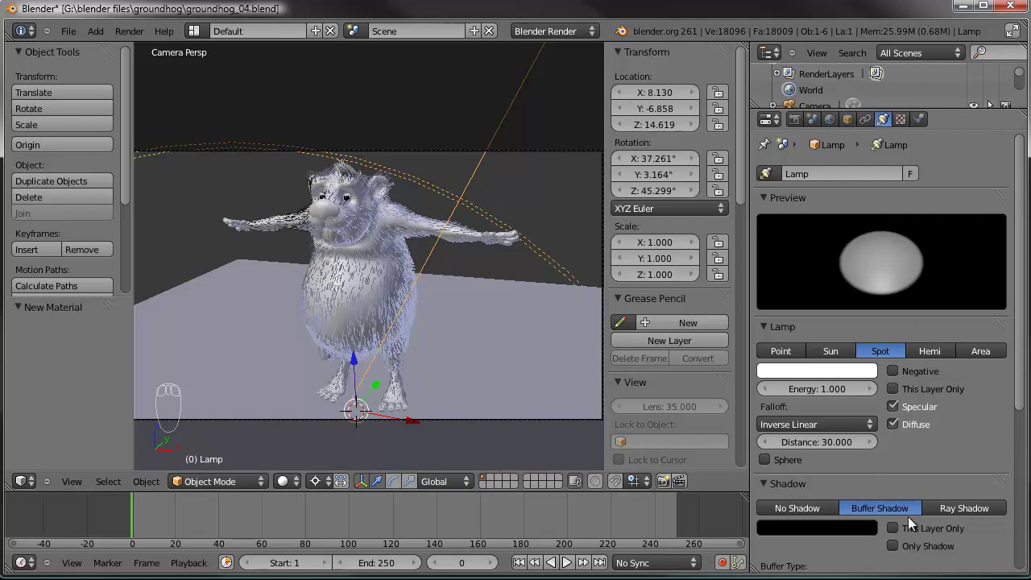
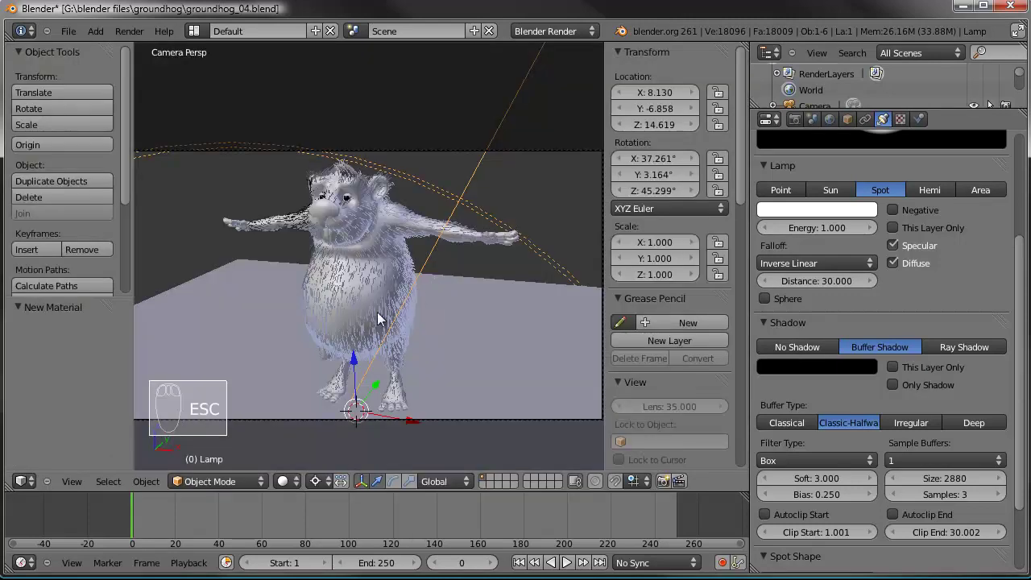
- Frame the groundhog in front orthographic view and reach User Preferences from the File menu
left_click_drag(358, 322, 359, 323)
key("KP_1")
left_click_drag(358, 323, 354, 286)
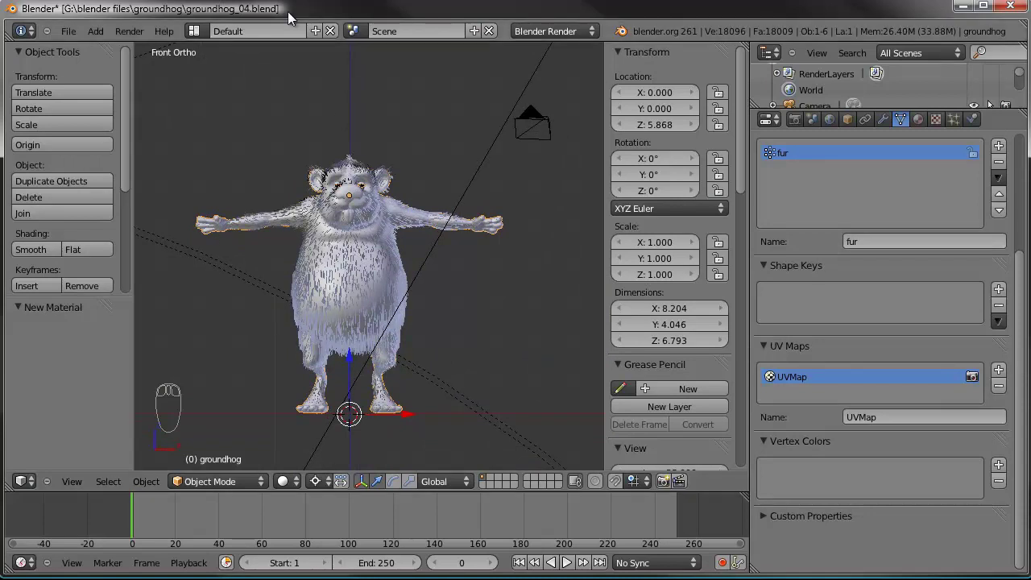
left_click_drag(68, 37, 104, 195)
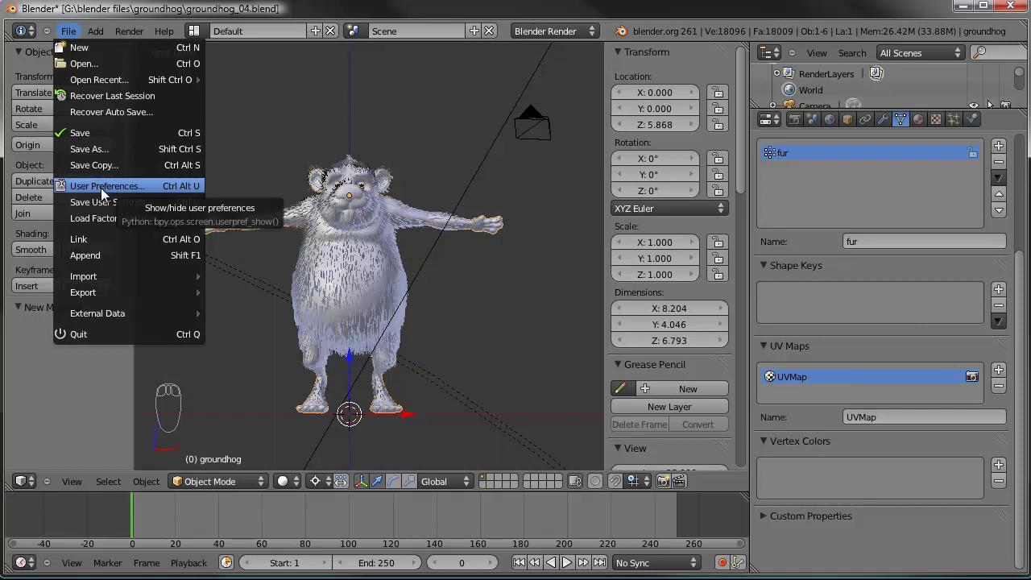
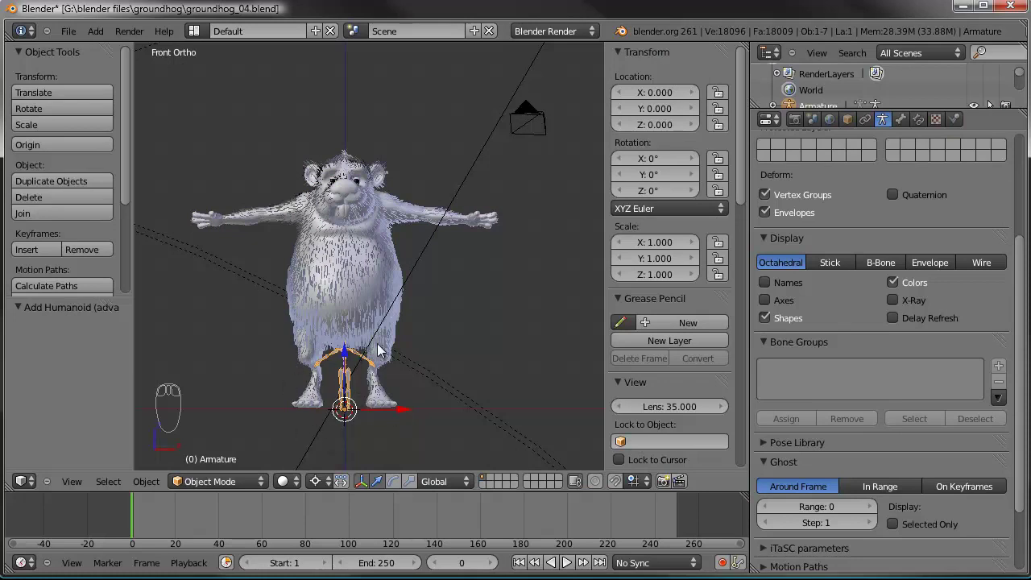
left_click_drag(398, 341, 400, 320)
left_click_drag(409, 329, 483, 403)
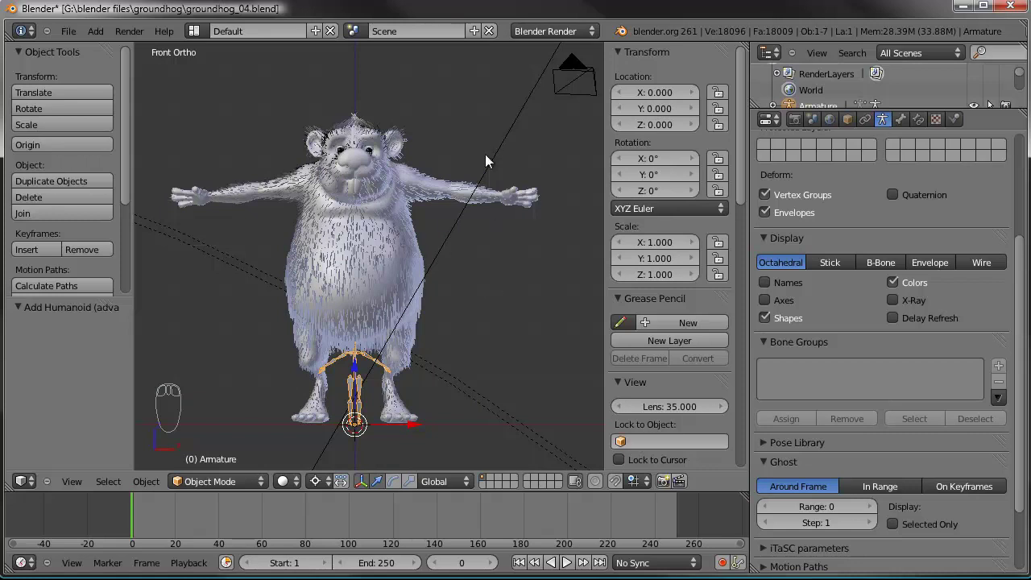
- Enter the rig's Edit Mode, select all bones and scale them up toward the groundhog's body size
left_click_drag(490, 285, 370, 419)
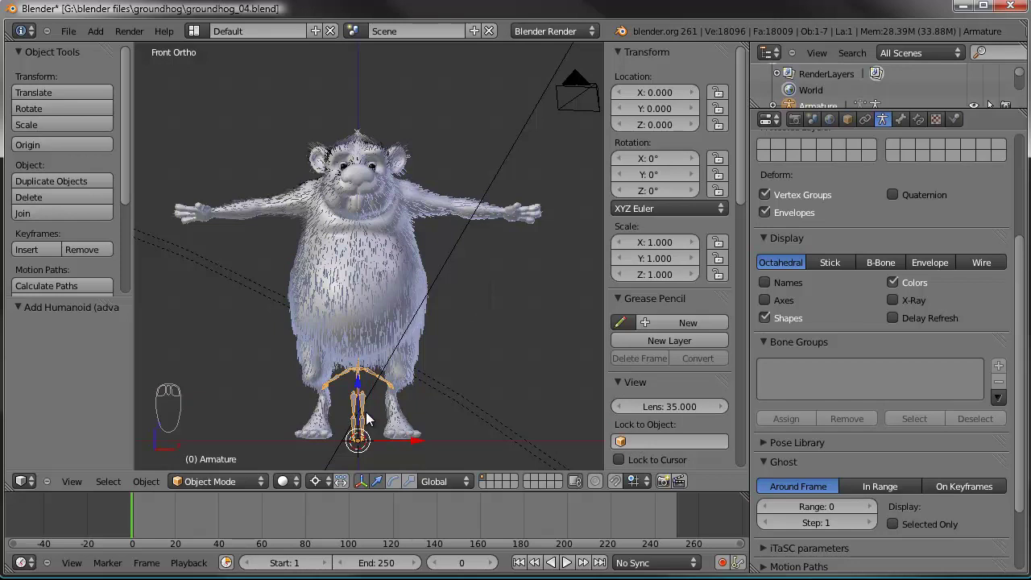
key("Tab")
key("a")
key("a")
key("s")
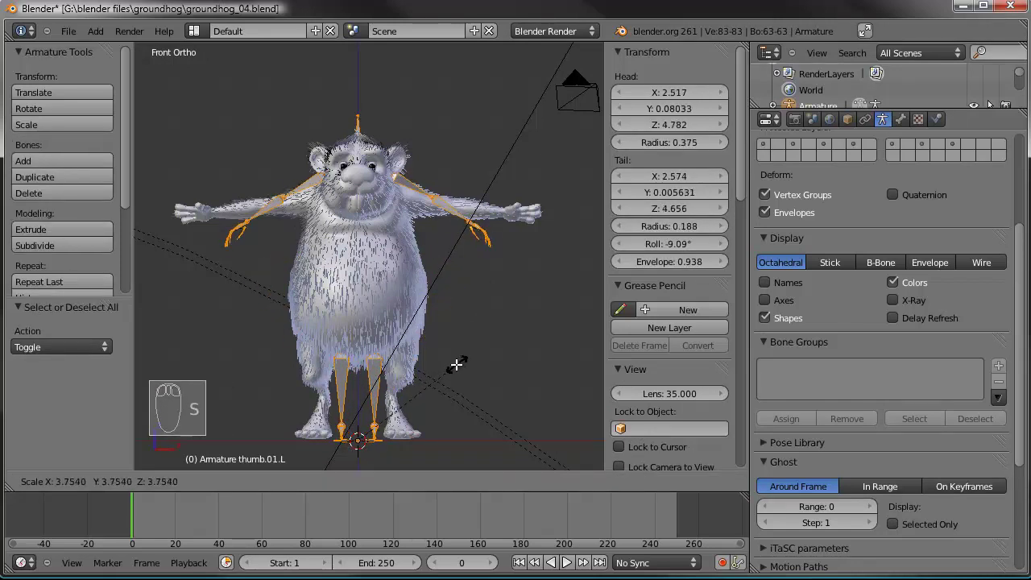
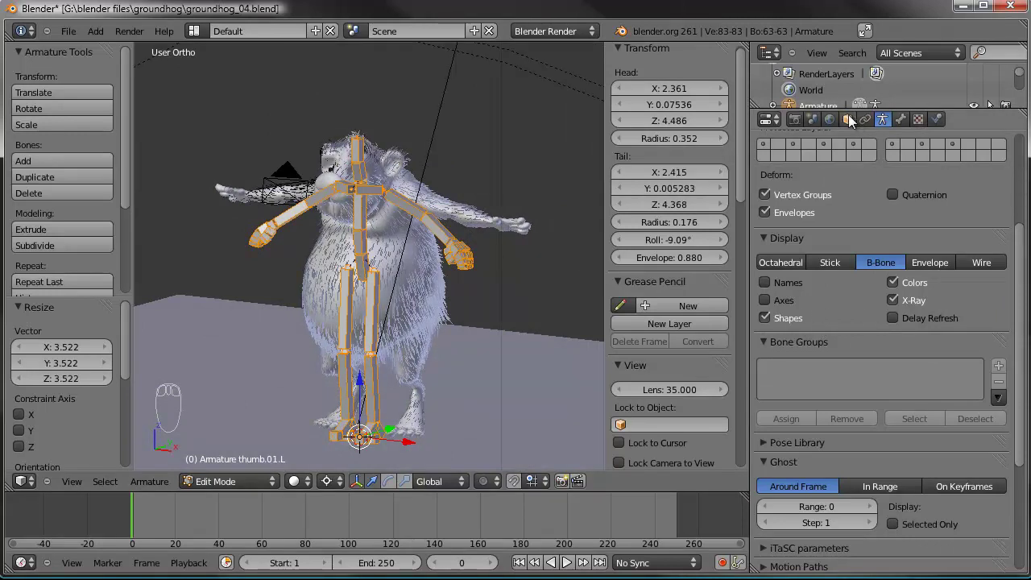
- Scroll the Object properties to the Display settings for the armature
left_click_drag(853, 123, 833, 495)
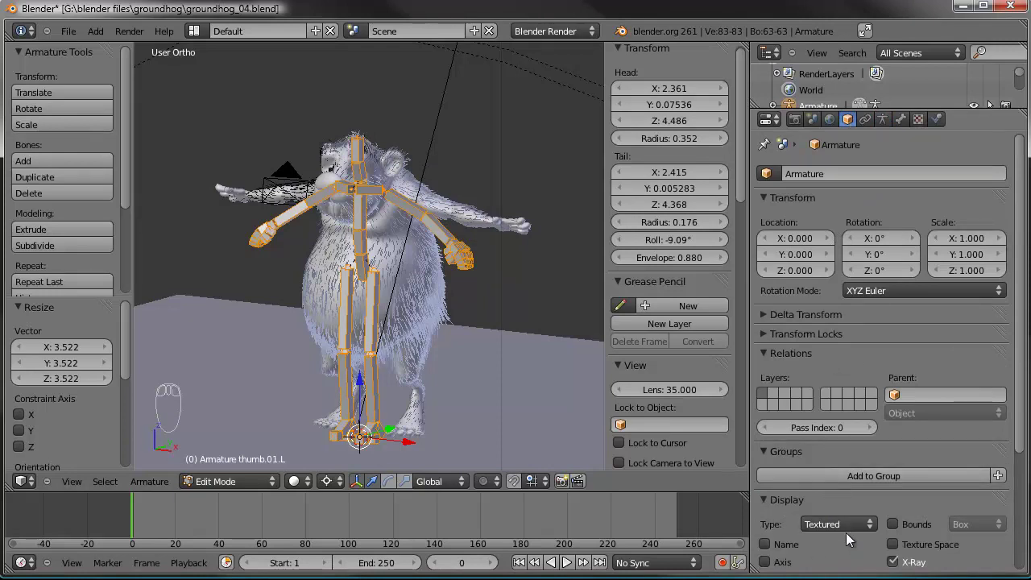
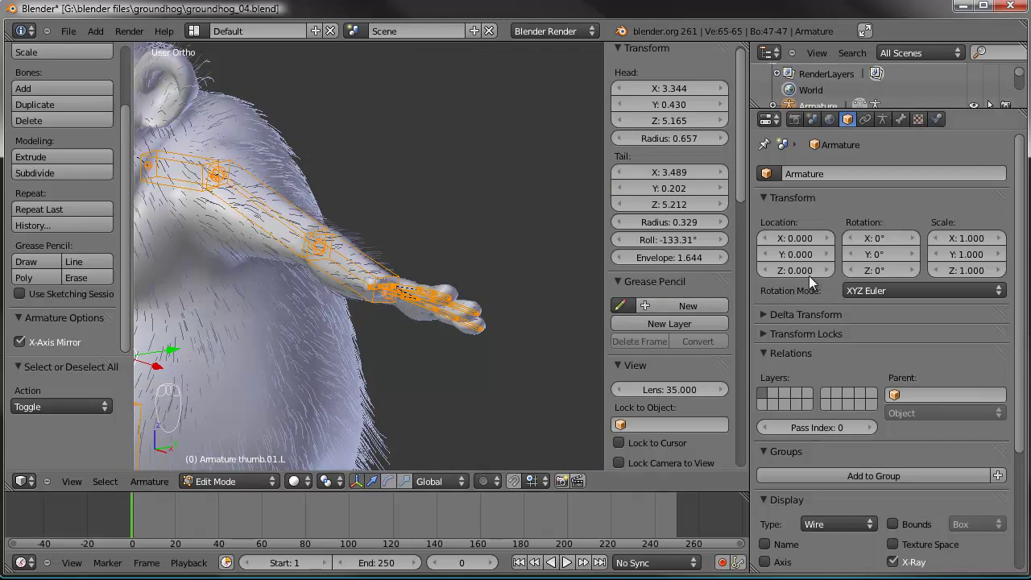
- Tick Axes in the armature's Display panel so every bone shows its local axes
left_click_drag(895, 125, 892, 126)
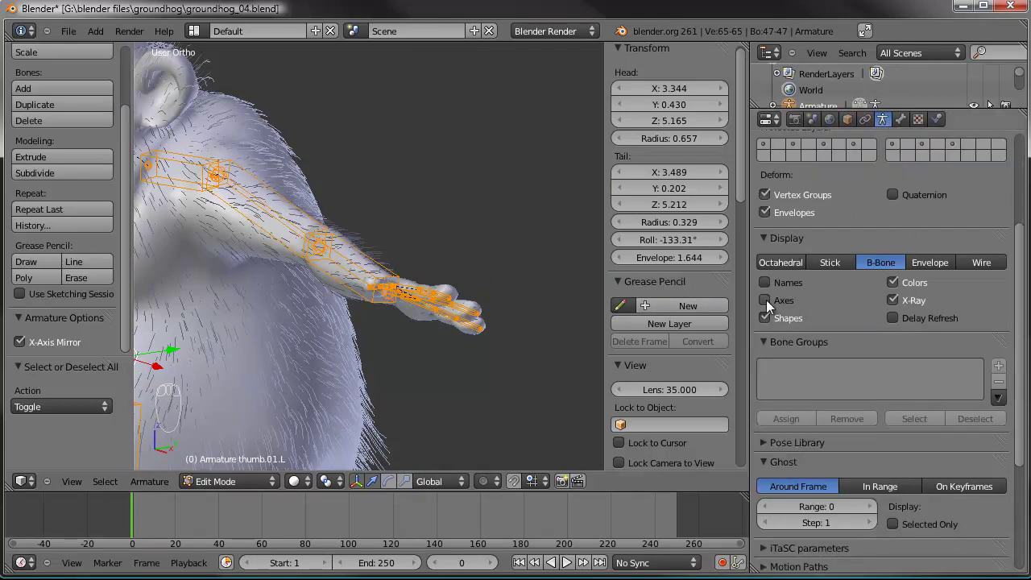
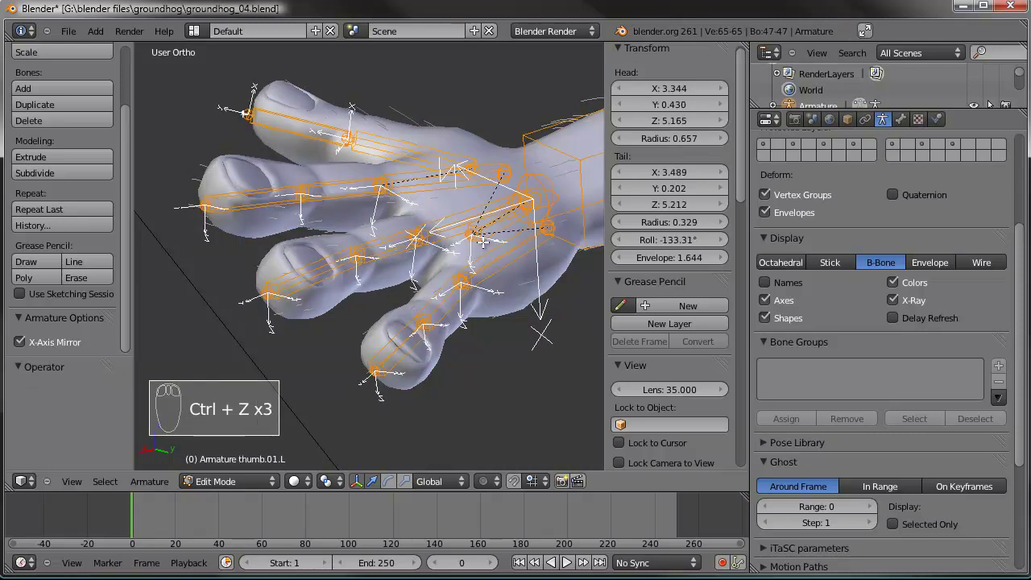
- Reselect the finger bones and correct a finger bone's twist with Ctrl+R roll
key("ctrl+shift+z")
key("a")
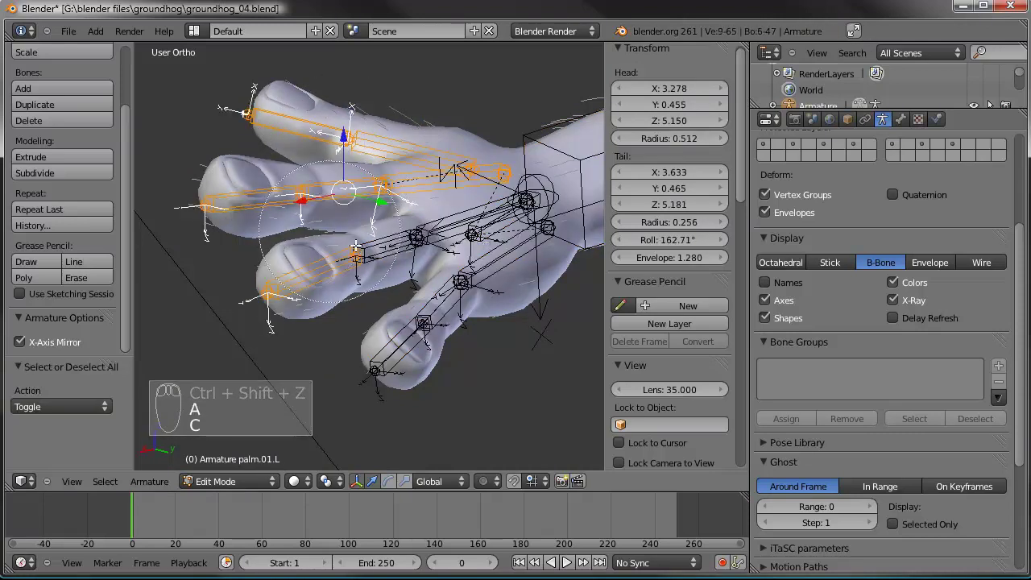
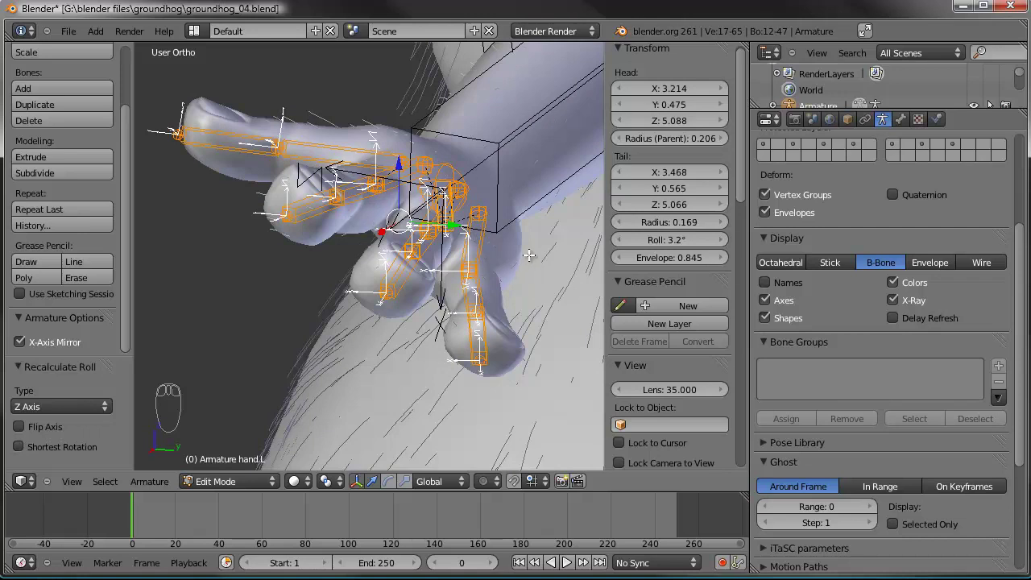
key("ctrl+r")
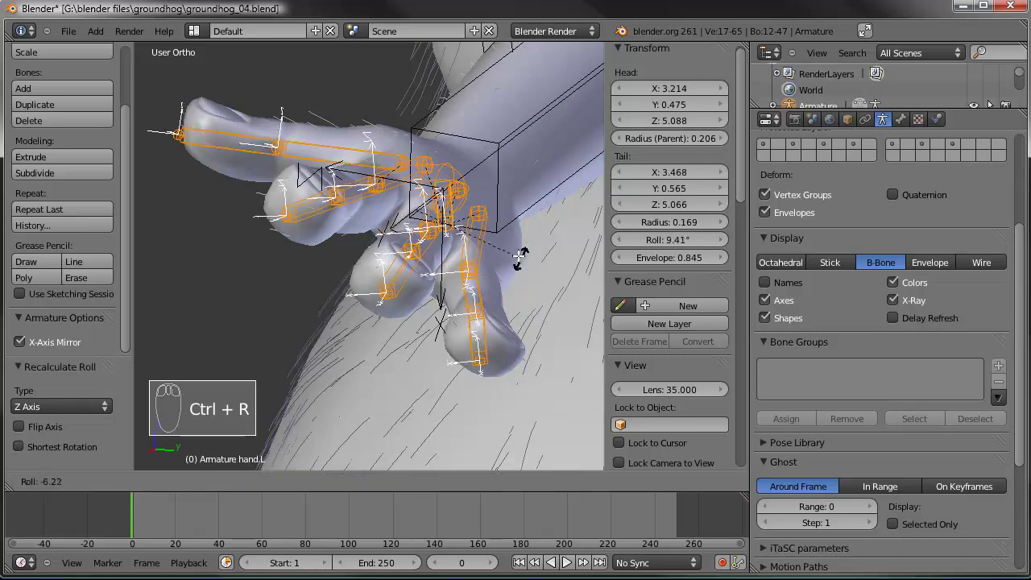
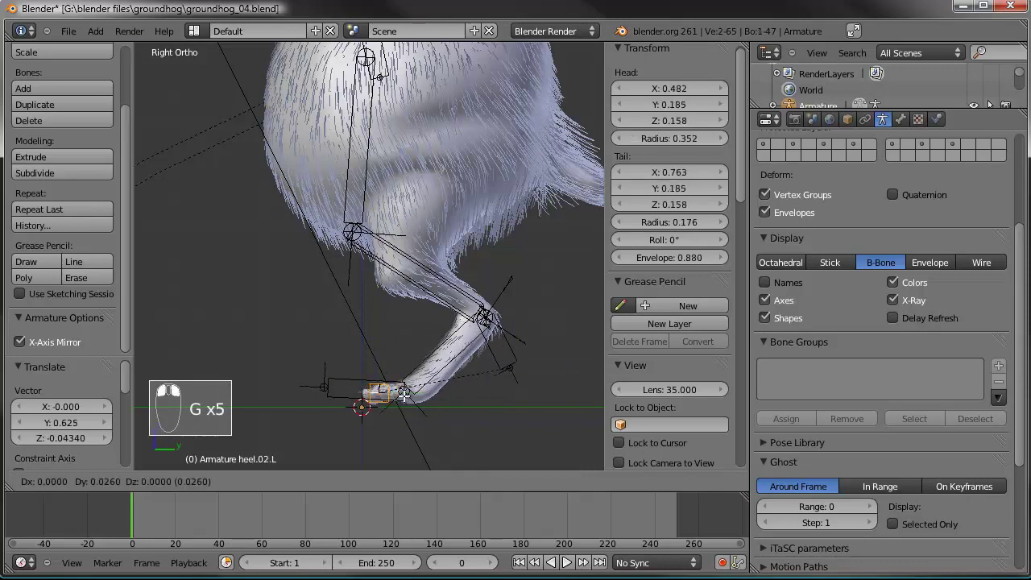
- Move the upper and lower leg bones into the groundhog's leg
key("g")
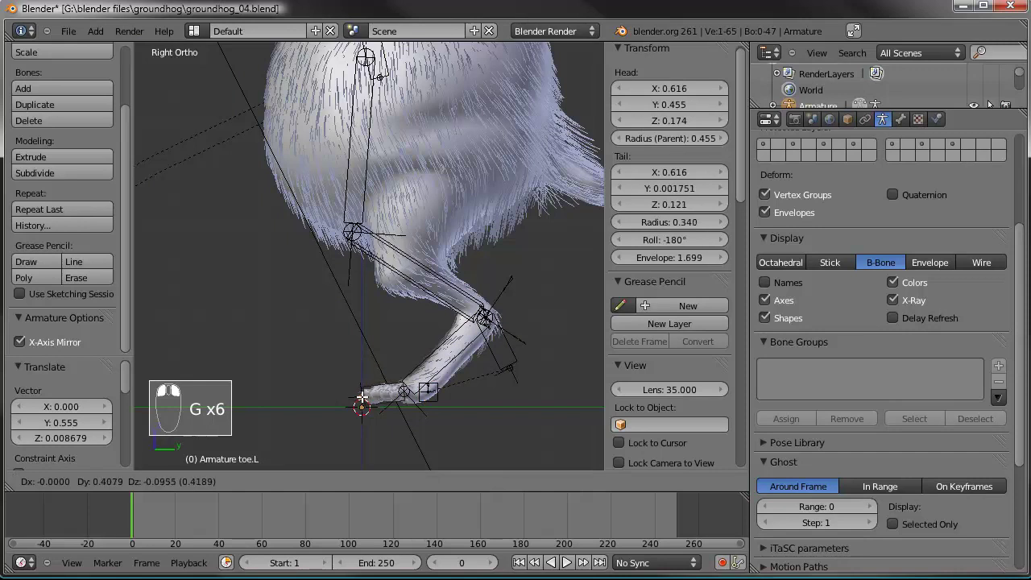
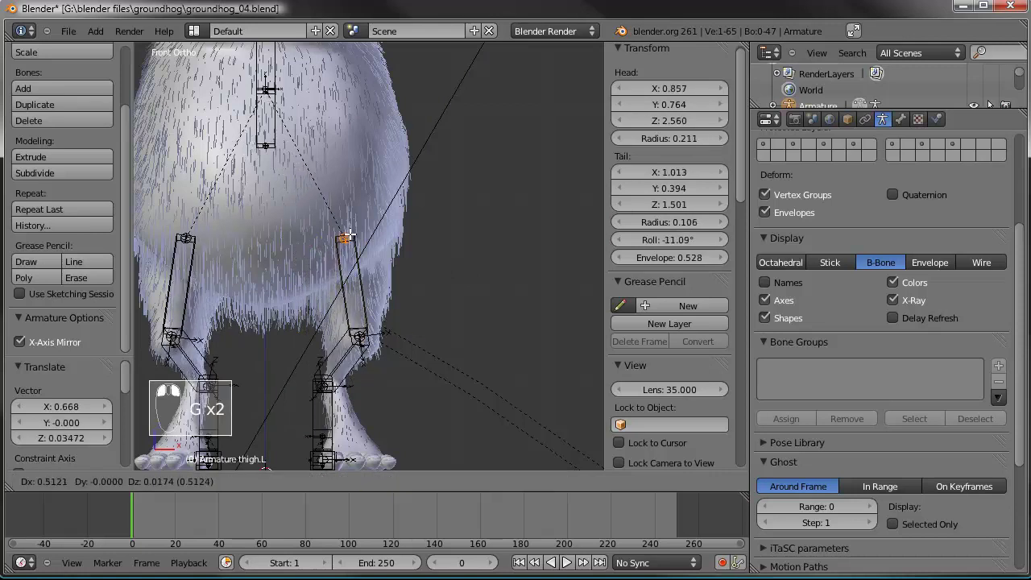
key("g")
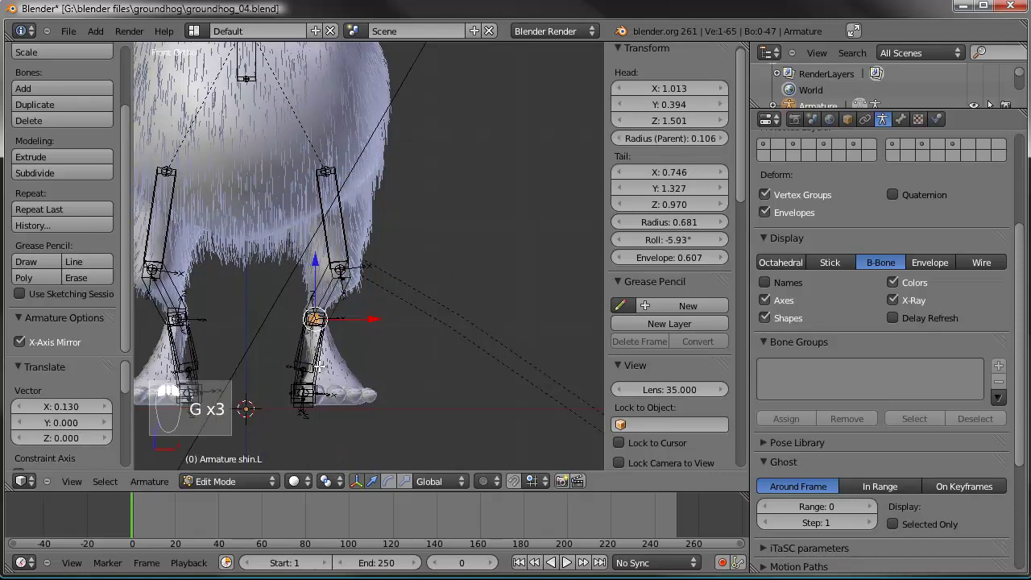
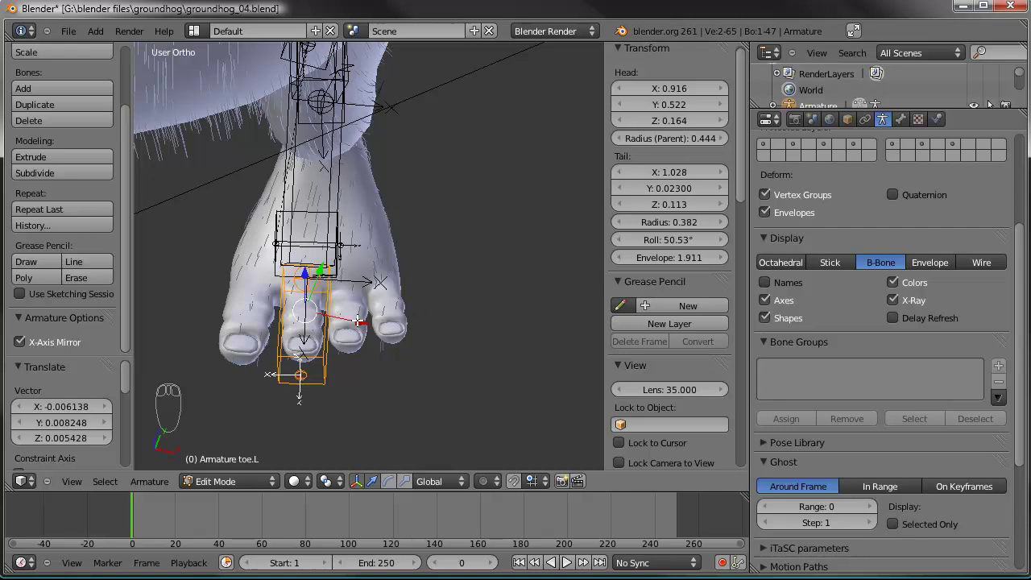
- Adjust the toe bone's thickness so it fits inside the groundhog's toe
key("ctrl+alt+s")
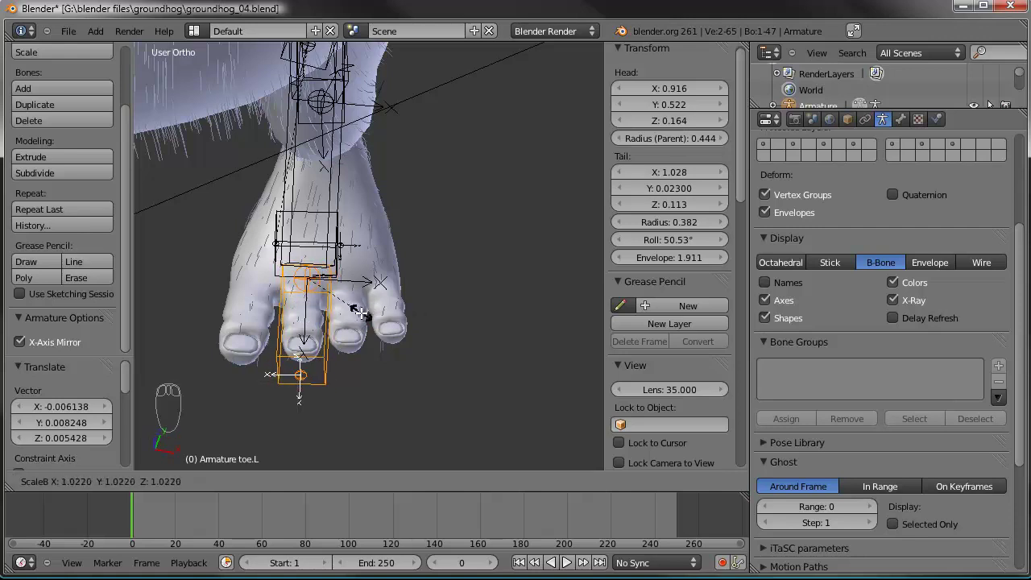
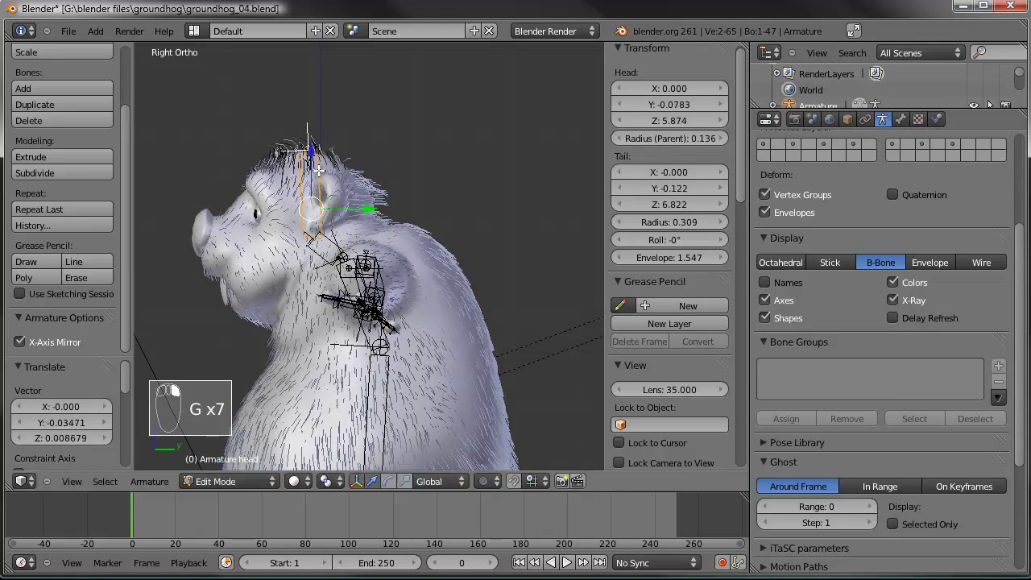
- Move the head bone up into the groundhog's head in side view
key("g")
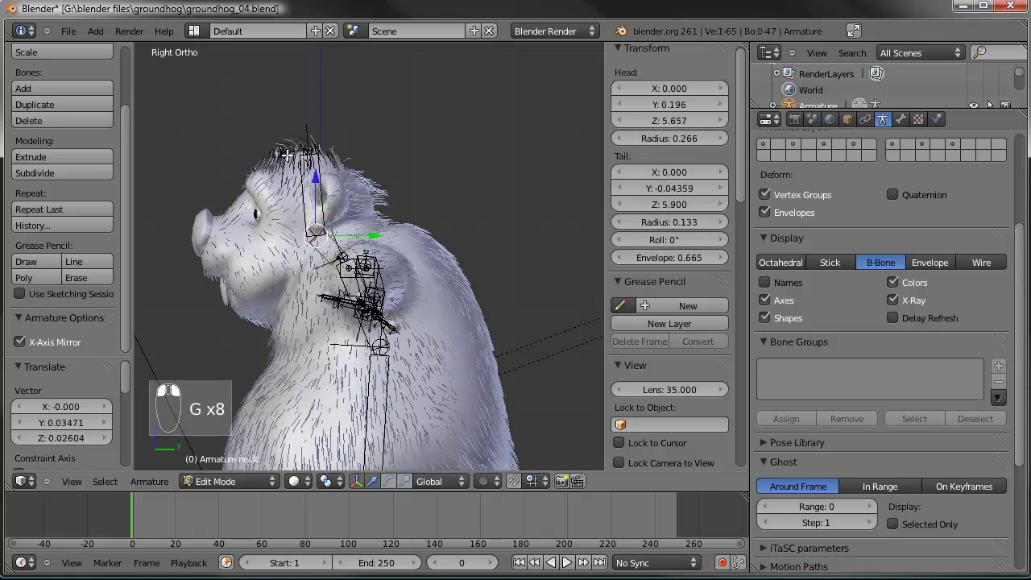
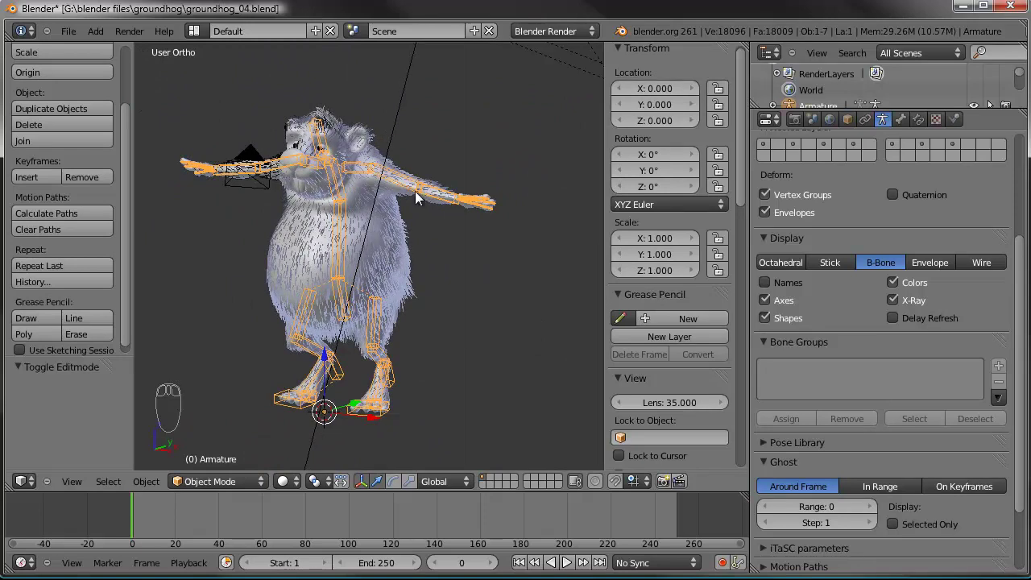
- Run Rigify Generate Rig on the metarig from the command search
left_click_drag(275, 268, 471, 243)
left_click_drag(401, 238, 365, 224)
key("space")
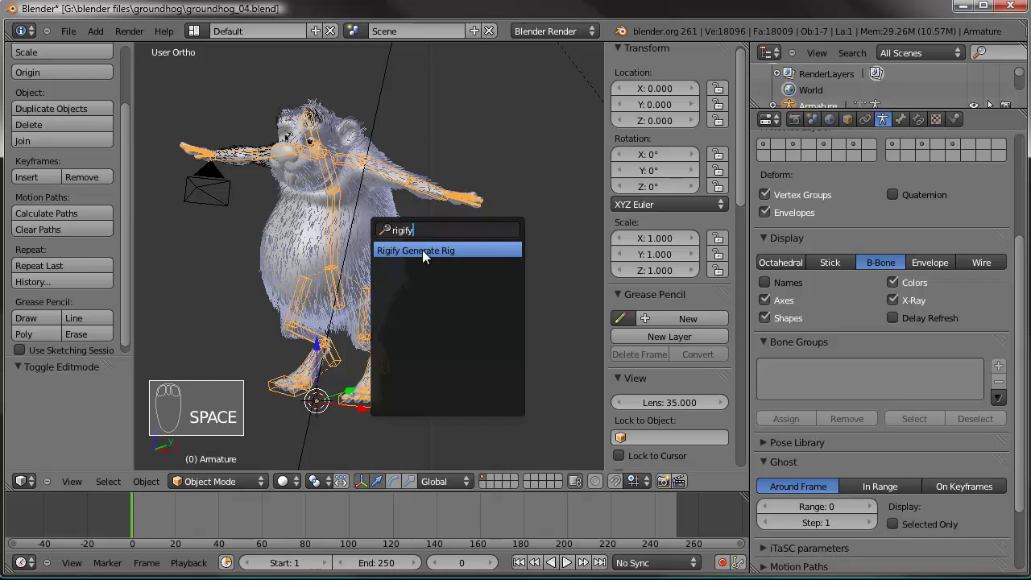
left_click_drag(273, 270, 393, 291)
left_click_drag(411, 268, 340, 283)
left_click_drag(335, 283, 365, 233)
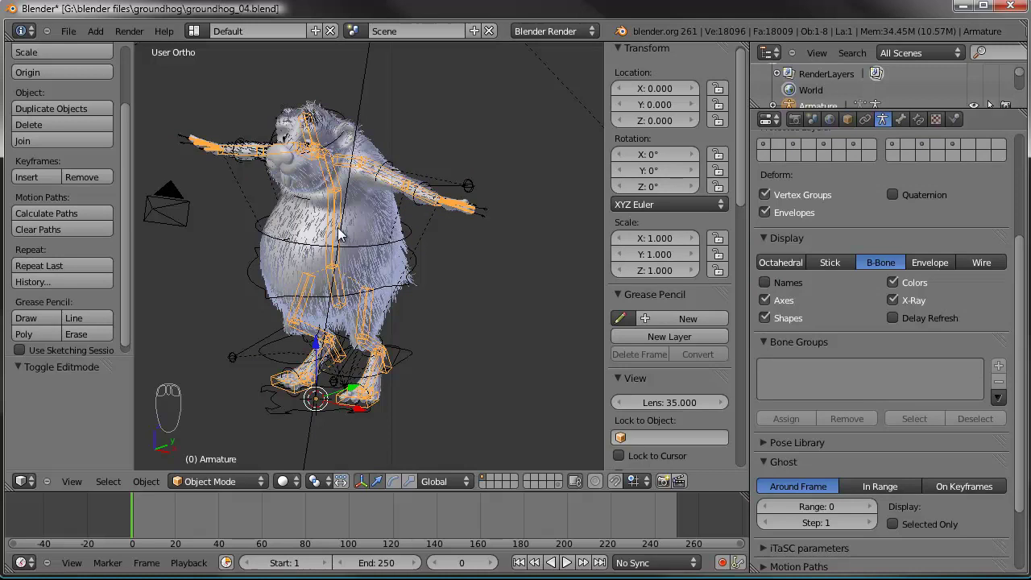
- Orbit around the groundhog to inspect the newly generated control rig
left_click_drag(293, 259, 319, 264)
left_click_drag(324, 274, 292, 276)
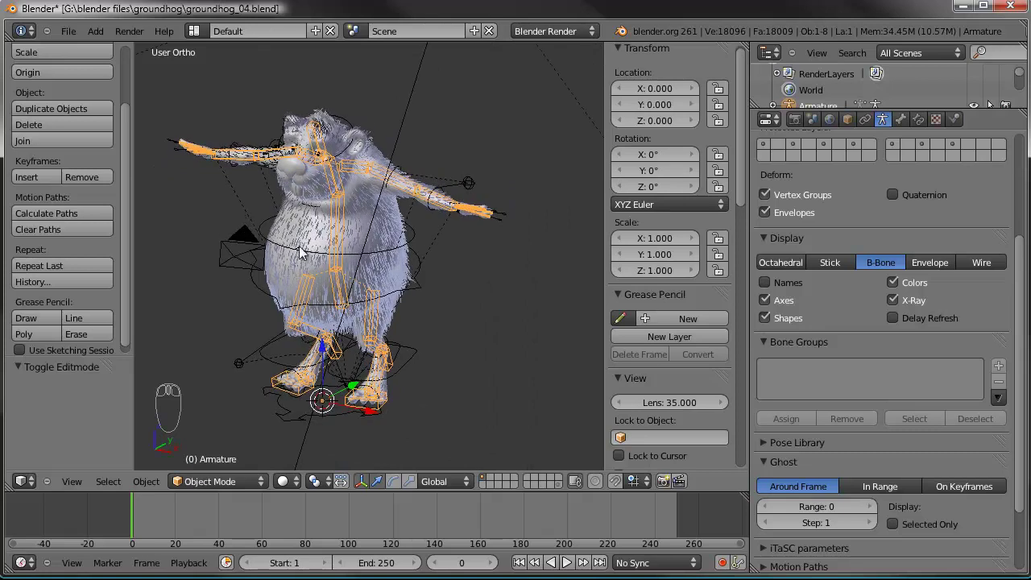
left_click_drag(352, 269, 340, 269)
- Move the metarig bone template to its own layer
key("m")
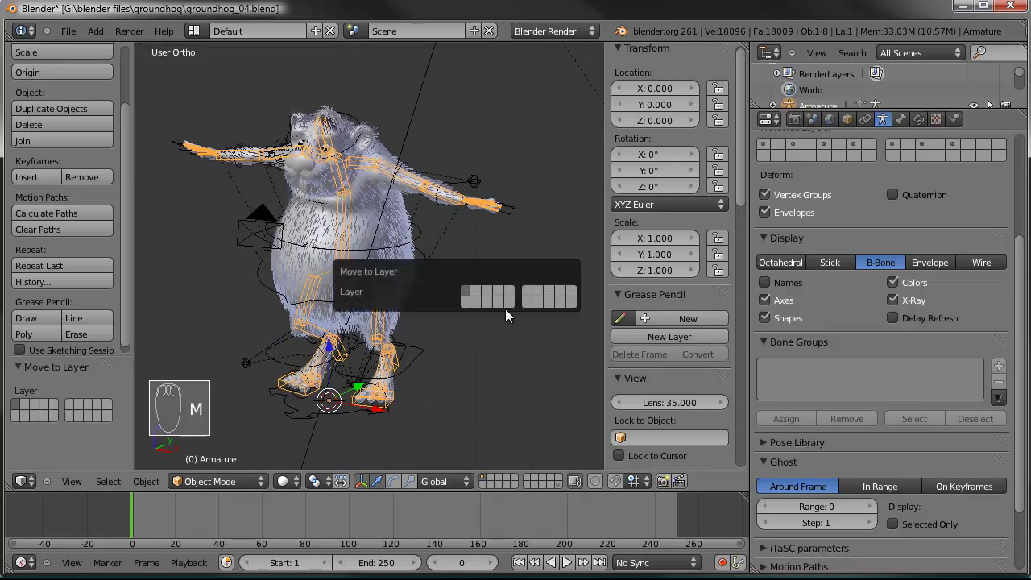
left_click_drag(429, 296, 392, 298)
left_click_drag(356, 295, 393, 319)
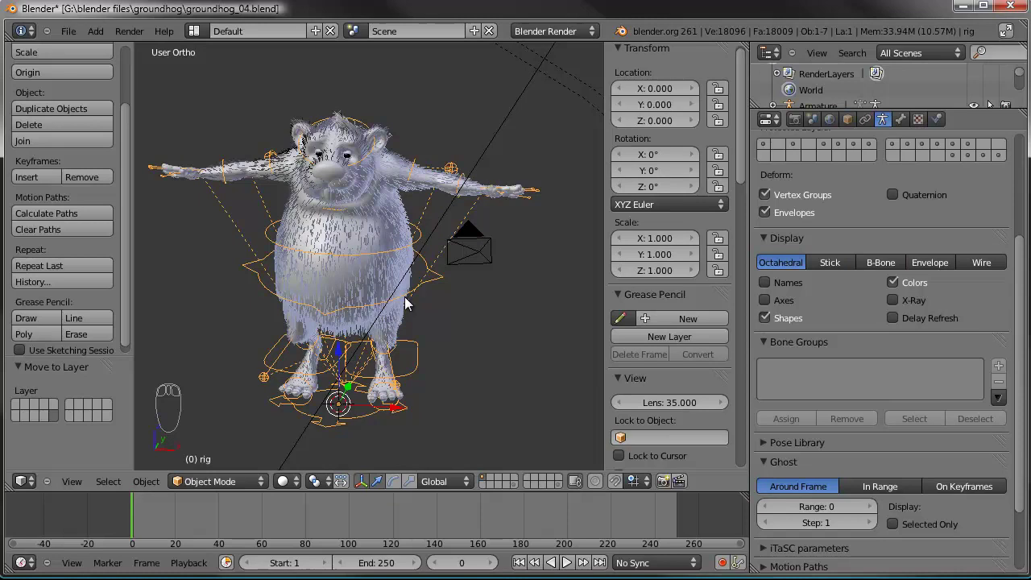
- Move the generated rig to another layer and show it together with the groundhog mesh
key("m")
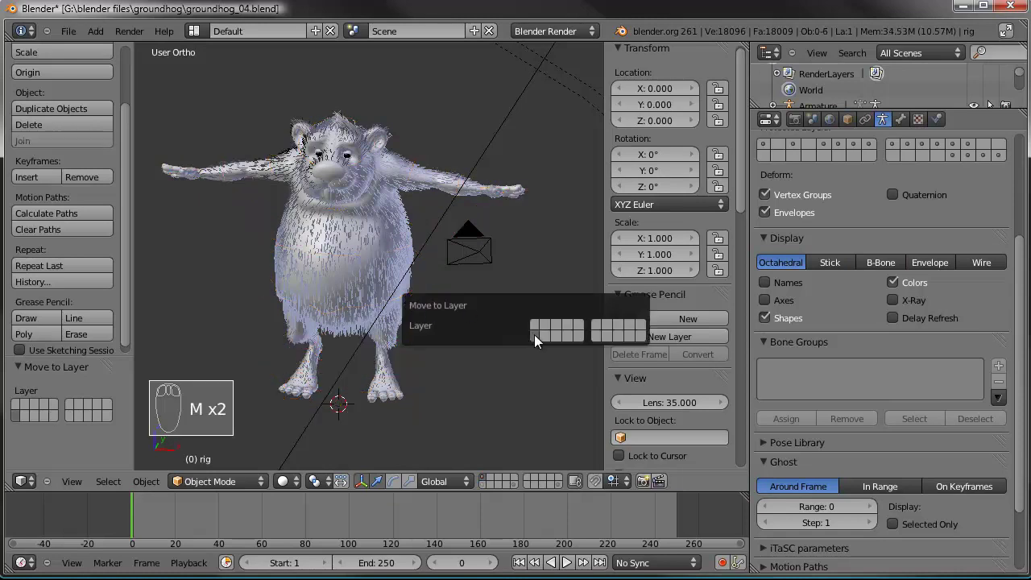
left_click_drag(359, 224, 486, 492)
left_click_drag(487, 492, 486, 484)
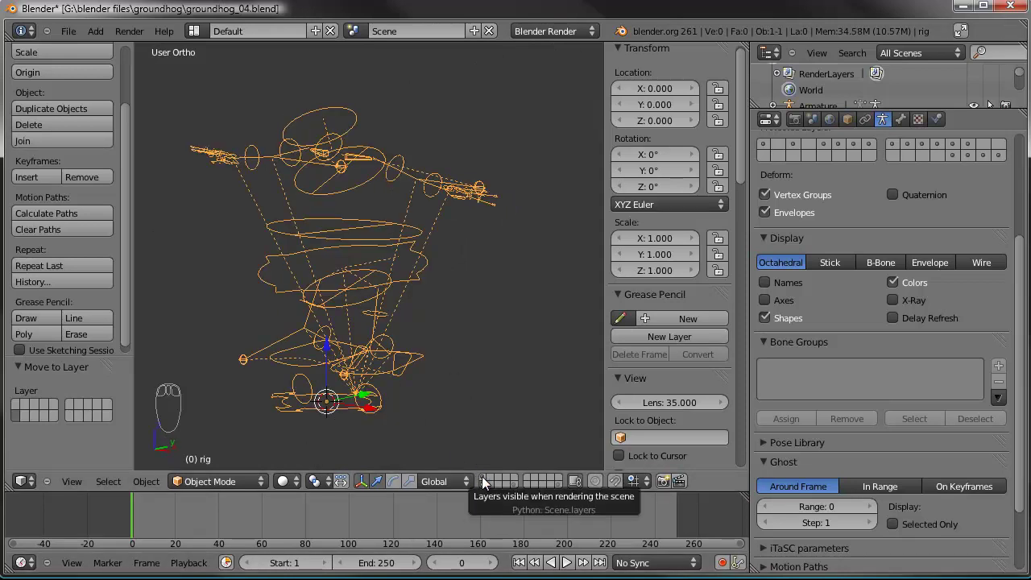
left_click_drag(486, 482, 872, 273)
left_click_drag(331, 348, 516, 284)
left_click_drag(431, 286, 782, 305)
left_click_drag(902, 308, 455, 283)
left_click_drag(455, 283, 211, 491)
left_click_drag(211, 491, 235, 275)
- Put the rig into Pose Mode and orbit to check it wraps the body and arms
key("a")
middle_click(235, 275)
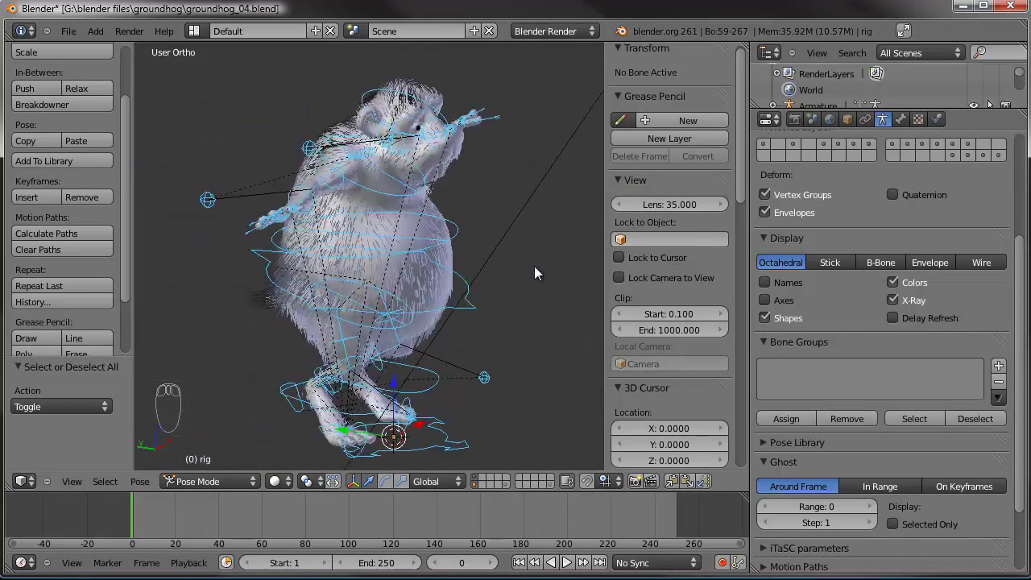
left_click_drag(388, 287, 421, 282)
- Parent the groundhog fur mesh to the rig with automatic weights via Ctrl+P
left_click_drag(424, 245, 396, 243)
left_click_drag(385, 241, 445, 248)
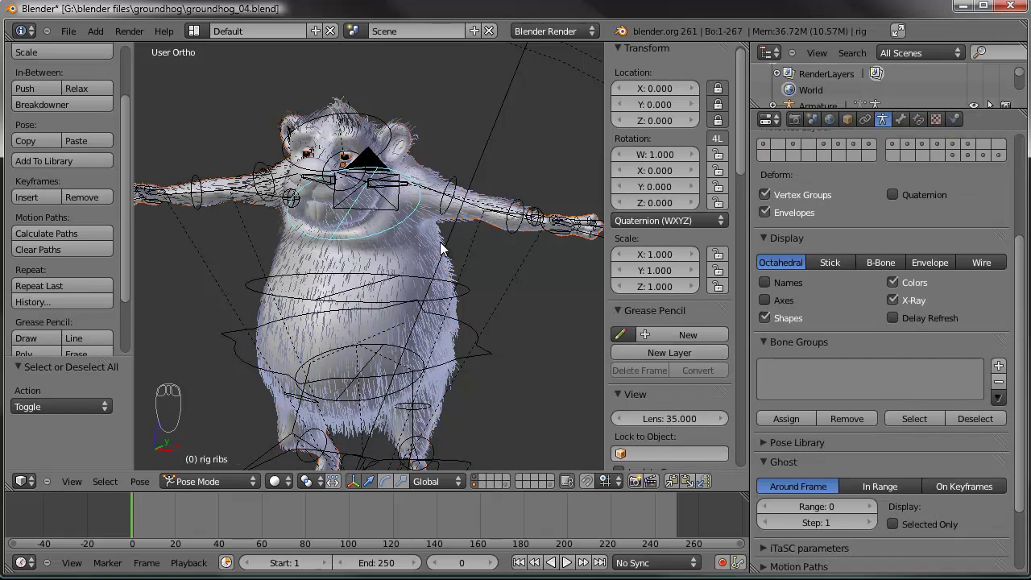
key("ctrl+p")
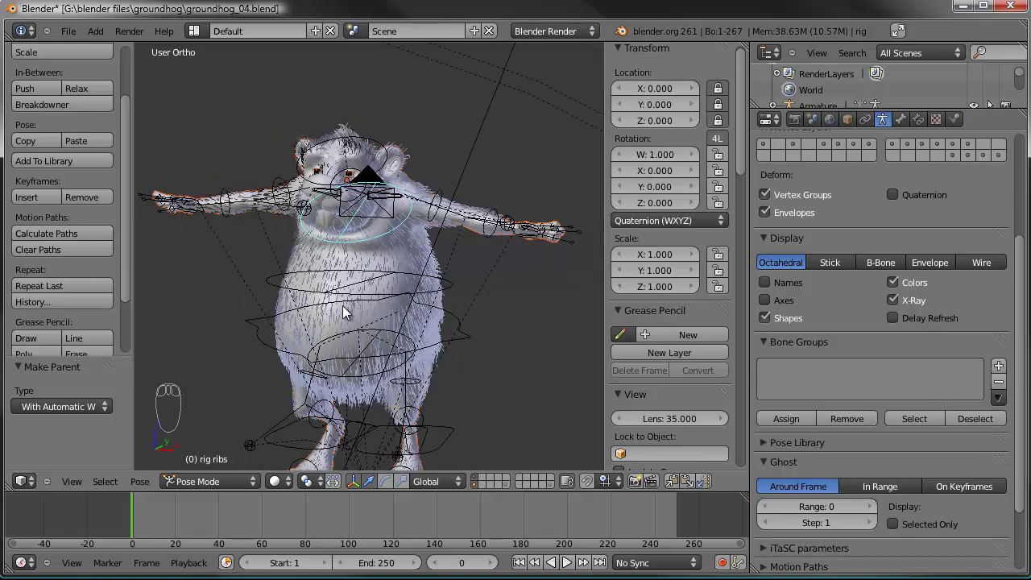
- From the front view, test-rotate an arm bone to check deformation, then cancel
left_click_drag(385, 315, 445, 149)
key("KP_1")
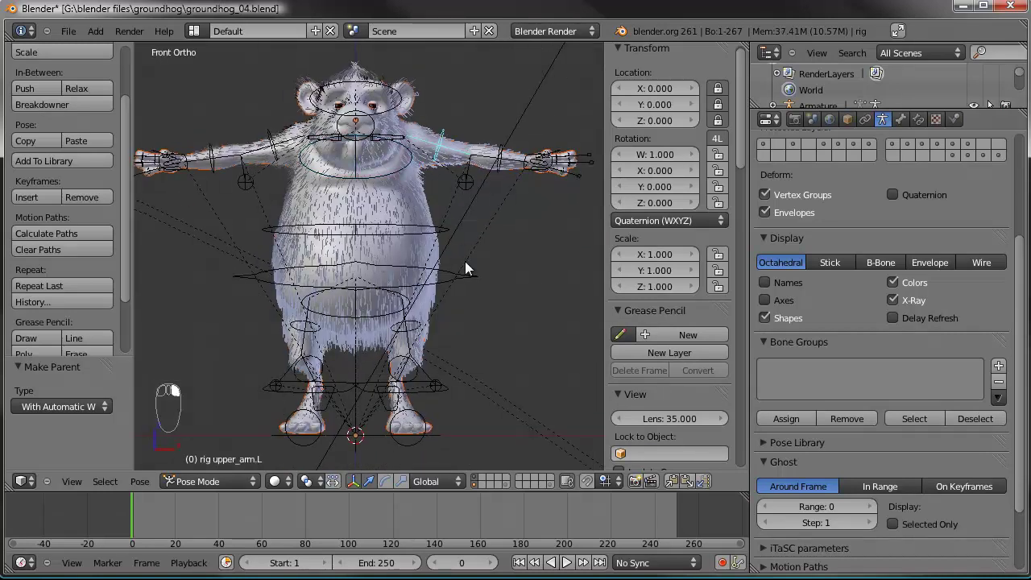
right_click(559, 107)
key("r")
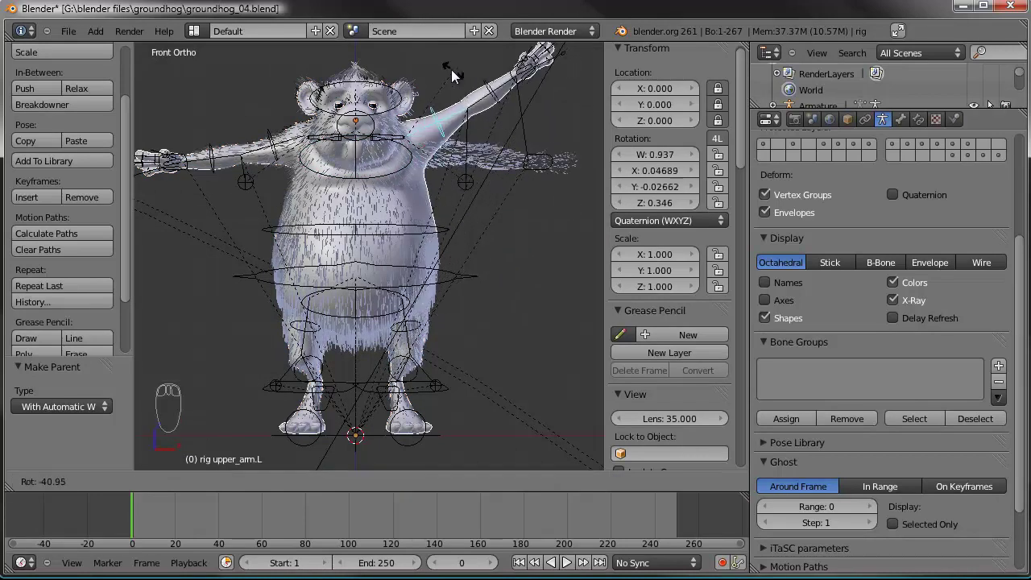
right_click(487, 195)
- Try further test rotations on arm bones to see how the fur deforms
left_click_drag(476, 219, 479, 215)
right_click(441, 231)
key("r")
left_click_drag(539, 225, 412, 218)
key("r")
left_click_drag(522, 271, 412, 218)
key("r")
- Move the Armature modifier above Subsurf to the top of the modifier stack
left_click_drag(405, 265, 425, 228)
left_click_drag(888, 128, 950, 323)
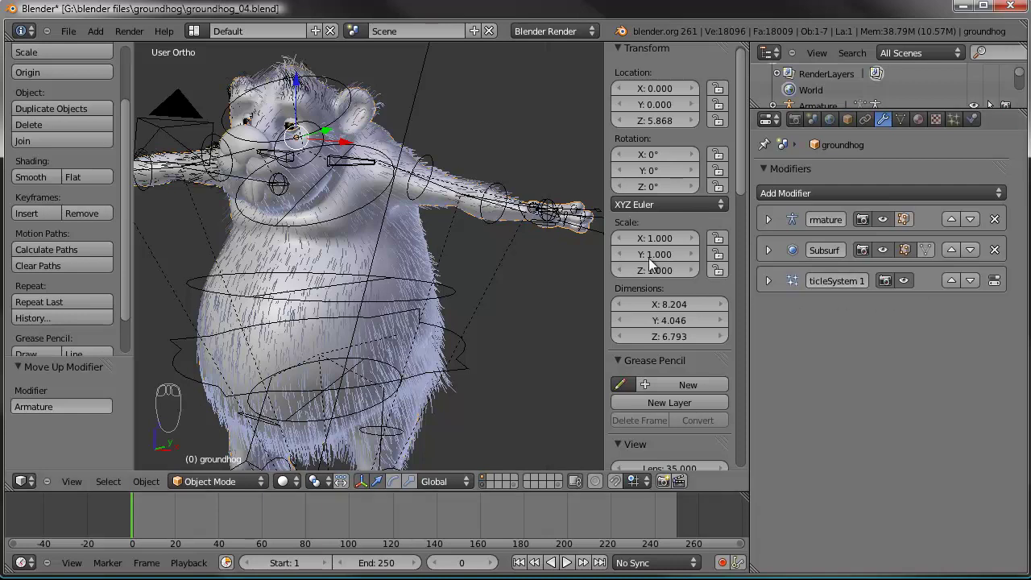
- In Pose Mode, trackball-rotate an arm bone to test the fur deformation, then cancel
left_click_drag(425, 170, 479, 243)
left_click_drag(474, 174, 483, 188)
key("r")
left_click_drag(549, 164, 511, 167)
left_click_drag(542, 245, 514, 168)
middle_click(514, 168)
key("r")
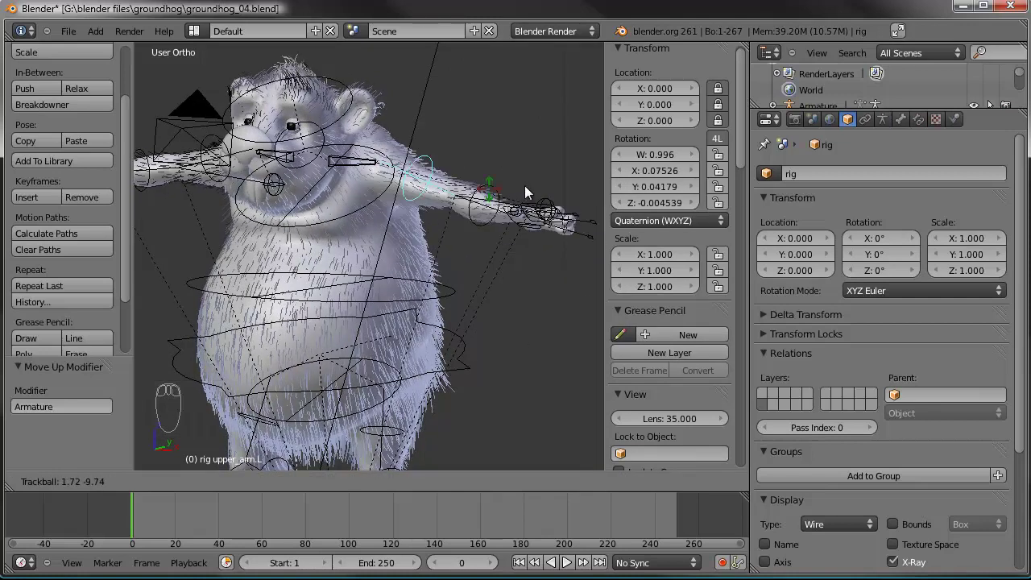
left_click_drag(499, 234, 440, 293)
left_click_drag(385, 255, 434, 145)
- Return to the front view with the groundhog in its T-pose and a hand control selected
key("a")
left_click_drag(458, 298, 436, 315)
left_click_drag(434, 144, 429, 238)
key("g")
left_click_drag(429, 238, 474, 205)
key("KP_1")
key("a")
left_click_drag(460, 213, 507, 212)
left_click_drag(470, 217, 315, 267)
key("g")
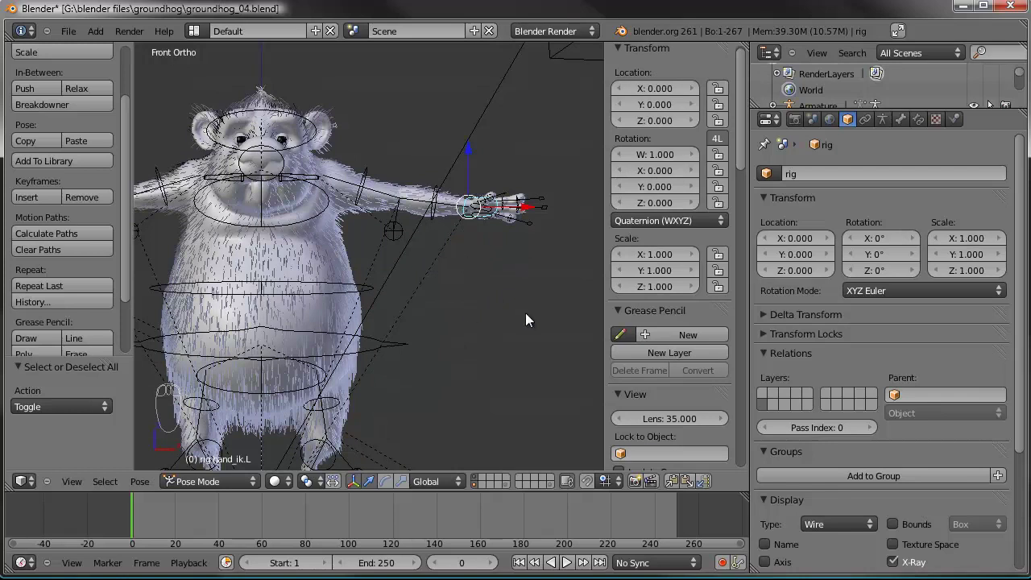
- Grab the hand IK controller and pull it down beside the body, confirming the position
left_click_drag(133, 225, 56, 68)
left_click_drag(25, 349, 436, 257)
key("g")
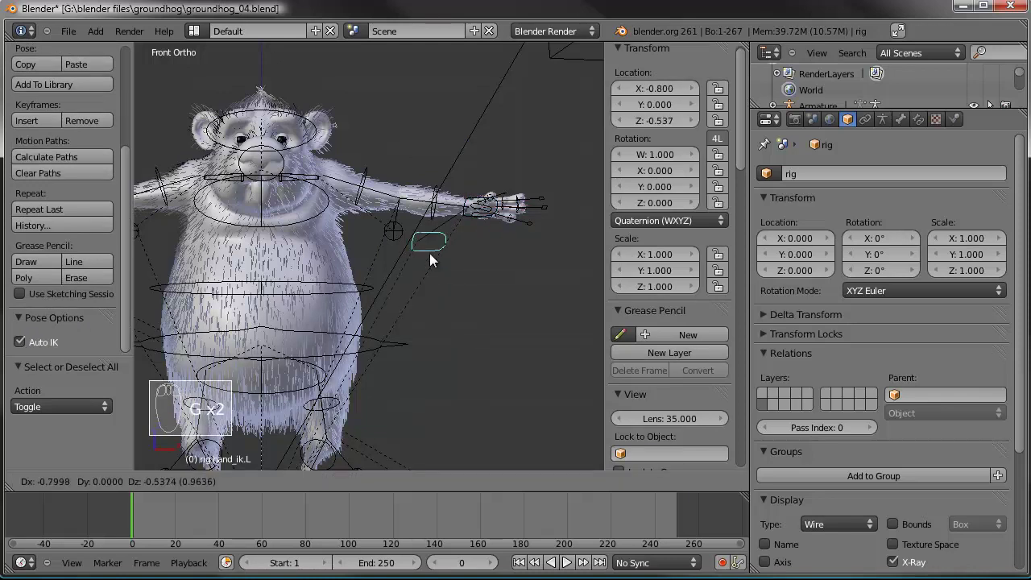
left_click_drag(465, 215, 484, 236)
key("g")
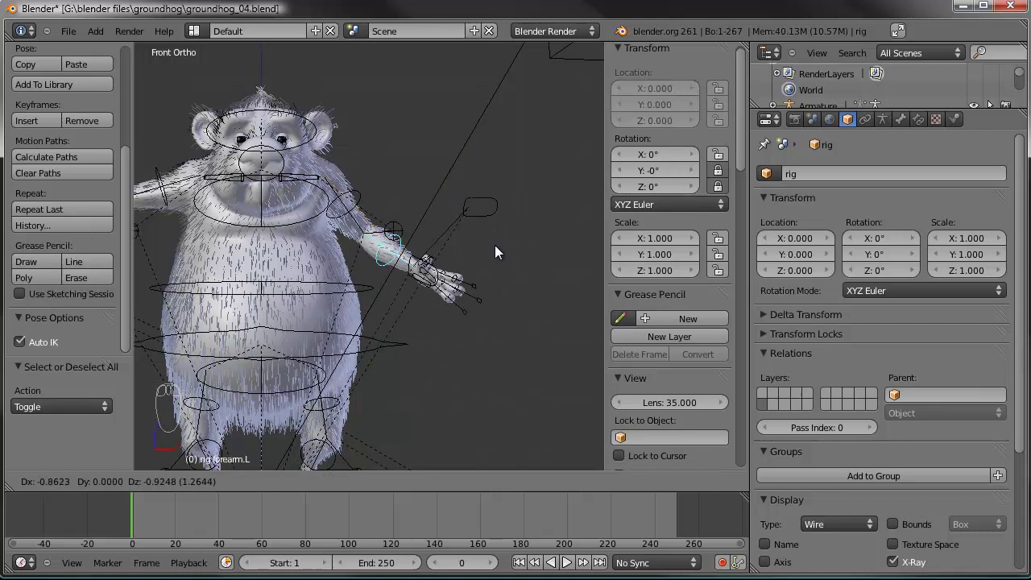
left_click(471, 273)
- Lower the hand controller further so the arm hangs down at the groundhog's side
right_click(446, 280)
key("g")
left_click_drag(442, 288, 658, 396)
key("r")
key("g")
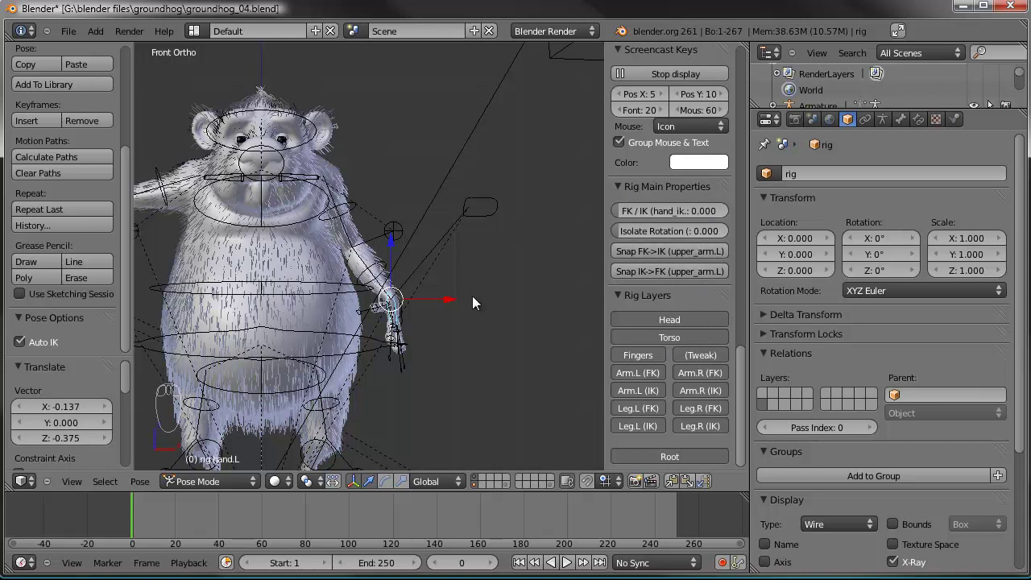
- Select the other hand bone and set its FK/IK slider in Rig Main Properties to 1.0
left_click_drag(351, 325, 237, 203)
left_click_drag(237, 202, 370, 225)
key("r")
key("r")
key("r")
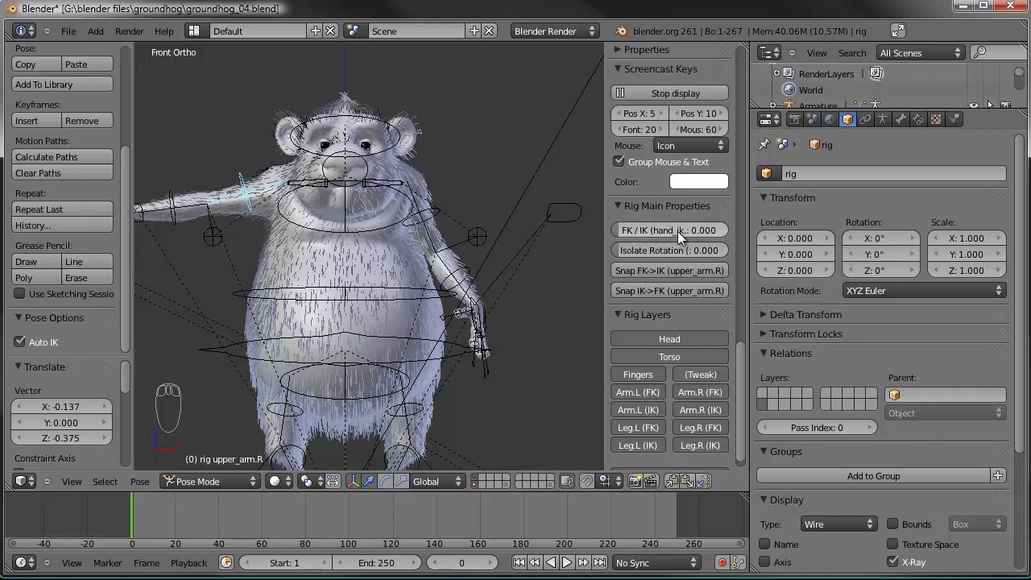
left_click_drag(625, 237, 791, 237)
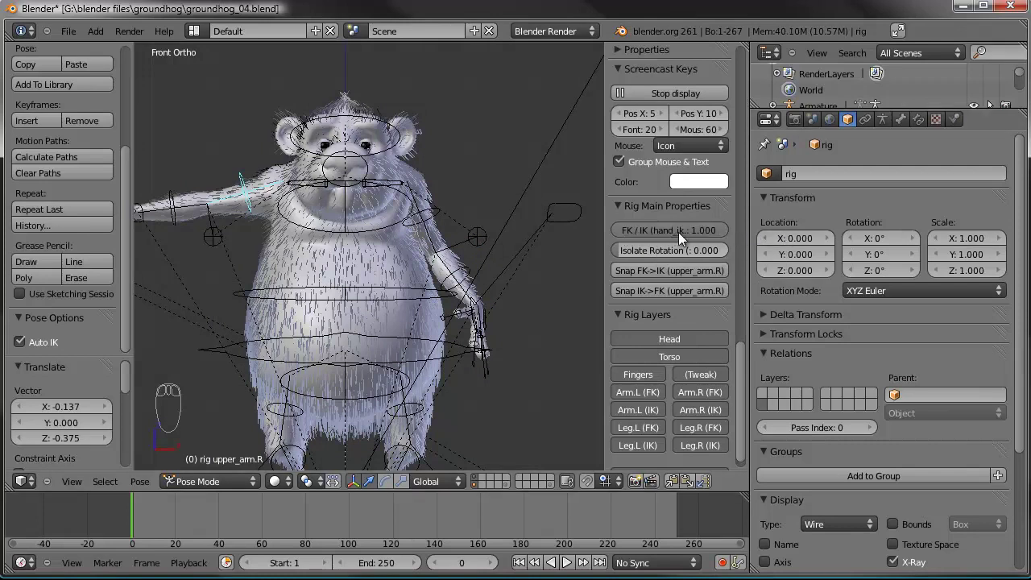
- Move and rotate the other hand controller so the arm angles outward with fingers pointing down
left_click_drag(457, 275, 631, 197)
middle_click(631, 198)
left_click_drag(723, 201, 745, 309)
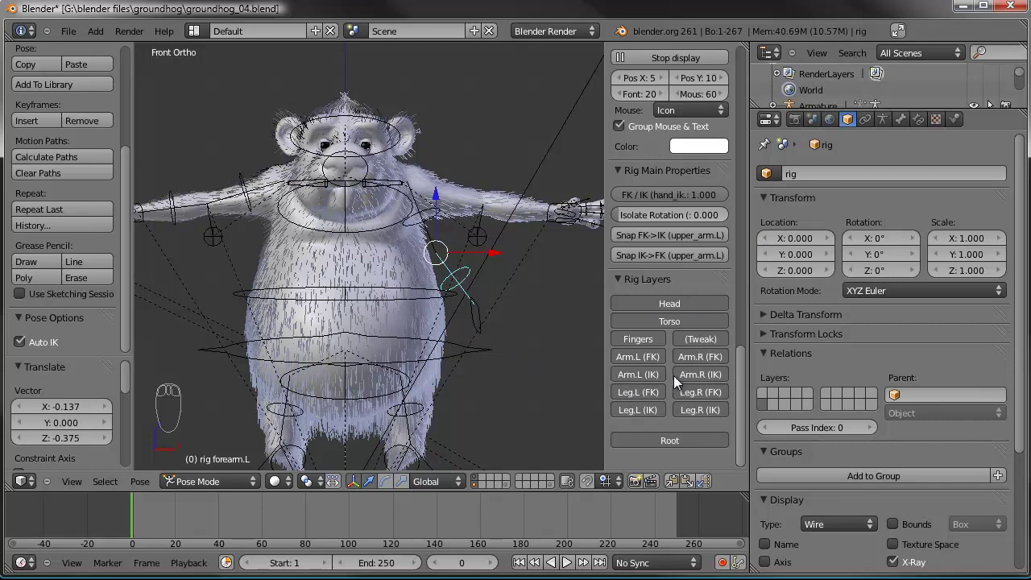
left_click_drag(645, 363, 655, 279)
left_click_drag(707, 312, 401, 279)
left_click_drag(394, 277, 484, 261)
left_click_drag(486, 244, 457, 267)
key("g")
left_click_drag(542, 261, 442, 268)
- Zoom into the hanging hand and bend the first finger bone toward the palm with rotate and scale
key("g")
key("r")
key("r")
left_click_drag(447, 284, 528, 357)
left_click_drag(489, 331, 459, 382)
key("r")
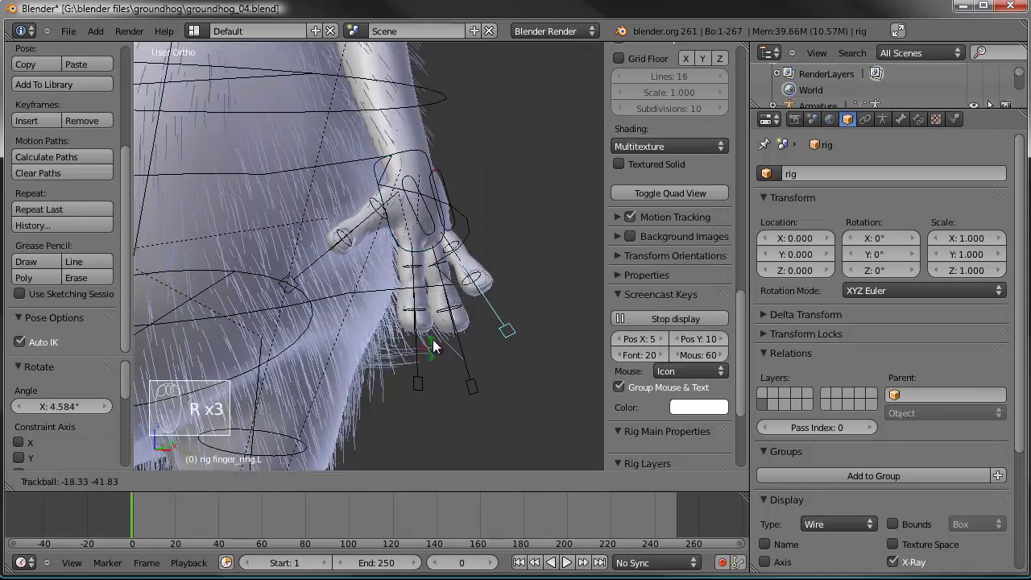
left_click_drag(523, 348, 542, 382)
key("s")
left_click_drag(431, 361, 407, 368)
key("s")
left_click_drag(471, 393, 460, 374)
left_click_drag(471, 393, 461, 373)
- Curl the next finger joints inward with further R and S adjustments and confirm the bend
key("s")
left_click_drag(506, 354, 340, 269)
left_click_drag(509, 349, 452, 286)
key("s")
key("s")
left_click_drag(332, 266, 553, 340)
key("r")
left_click_drag(542, 328, 481, 277)
middle_click(468, 322)
left_click_drag(390, 292, 225, 240)
key("r")
left_click_drag(489, 266, 329, 235)
left_click_drag(468, 269, 426, 170)
left_click_drag(406, 146, 371, 158)
left_click(358, 156)
- Rotate another finger's bones into a matching curled position and confirm it
left_click_drag(371, 158, 403, 161)
key("r")
left_click_drag(421, 167, 459, 156)
key("r")
left_click_drag(440, 166, 347, 292)
left_click_drag(434, 205, 308, 233)
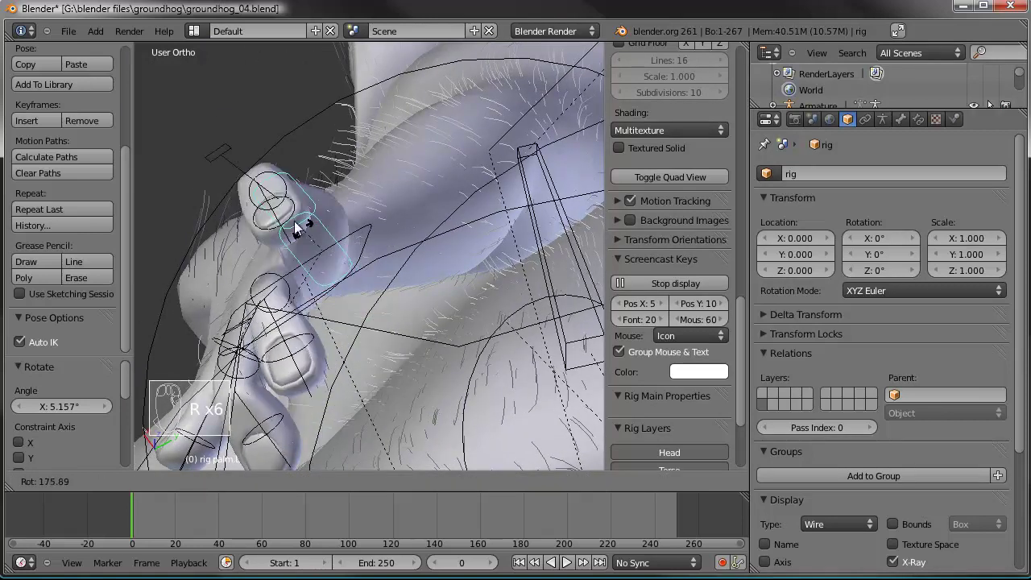
left_click_drag(324, 257, 415, 270)
left_click_drag(376, 254, 357, 238)
left_click(470, 325)
- Scale and adjust a further finger bone so it sits in the relaxed curl, then confirm
key("a")
left_click_drag(357, 238, 327, 277)
key("a")
left_click_drag(327, 277, 516, 316)
left_click_drag(456, 309, 517, 351)
key("s")
key("s")
key("s")
left_click_drag(409, 409, 387, 419)
left_click_drag(399, 409, 405, 422)
key("s")
left_click(365, 415)
- Finish rotating the remaining finger bones so the whole hand reads as a relaxed, bent pose
key("s")
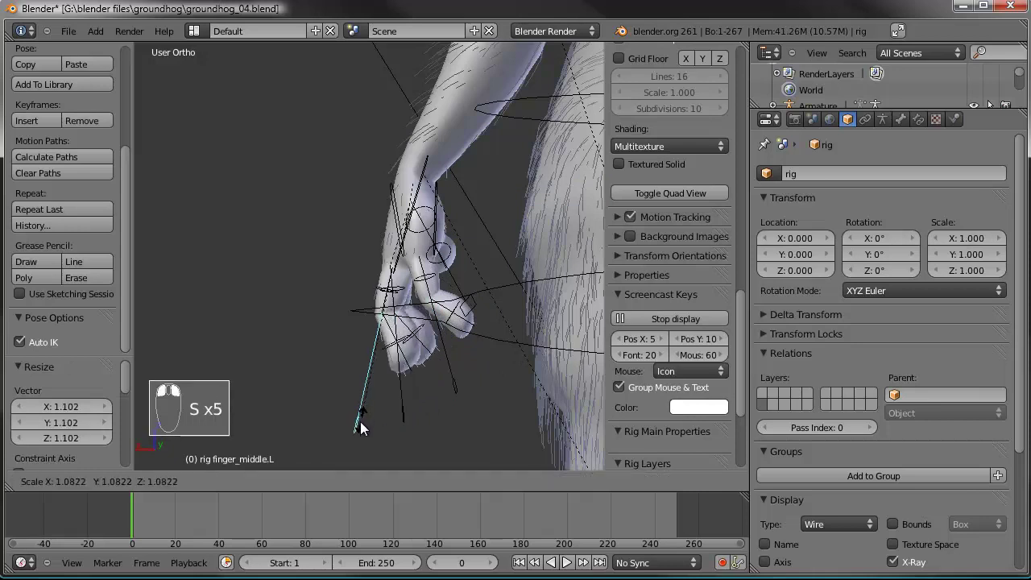
key("r")
left_click_drag(366, 402, 390, 402)
left_click_drag(385, 246, 351, 259)
left_click_drag(412, 252, 352, 260)
left_click_drag(373, 223, 314, 266)
key("r")
left_click_drag(343, 256, 428, 195)
key("r")
key("r")
left_click_drag(429, 215, 404, 182)
key("r")
left_click_drag(198, 218, 314, 208)
key("a")
key("c")
left_click_drag(351, 213, 653, 507)
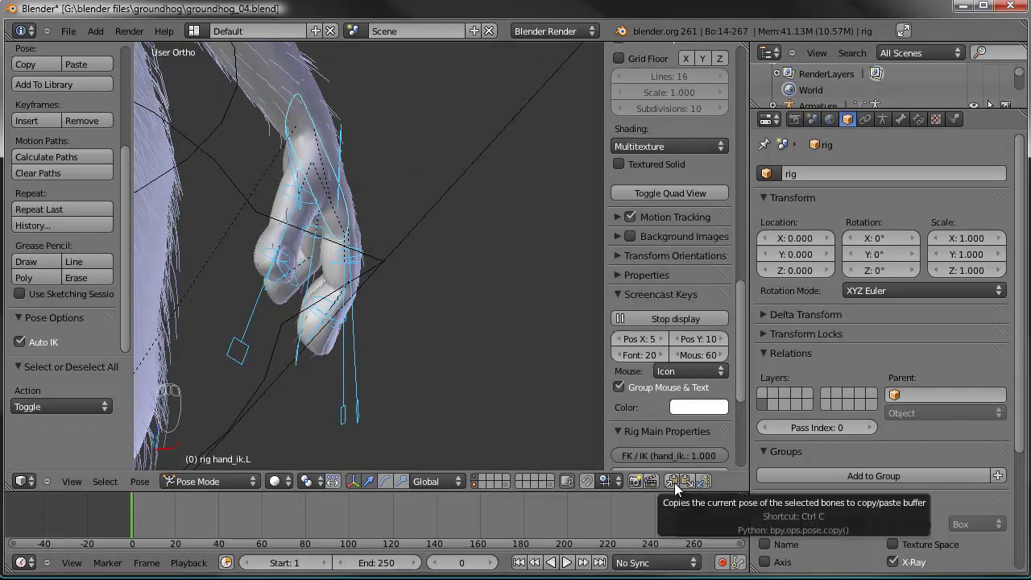
- Copy the curled finger pose and paste it flipped onto the opposite hand
left_click_drag(678, 490, 679, 490)
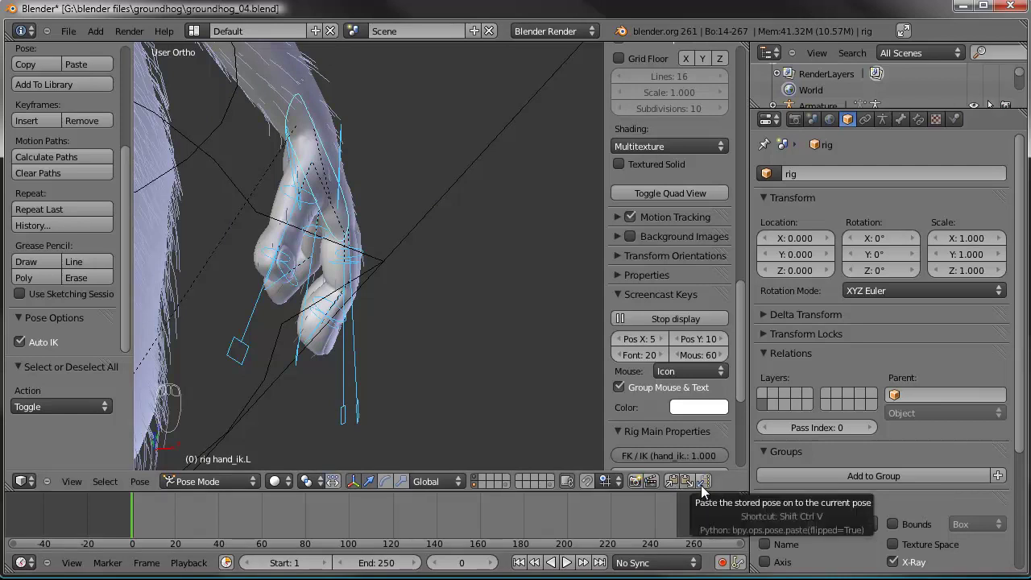
left_click_drag(348, 291, 551, 407)
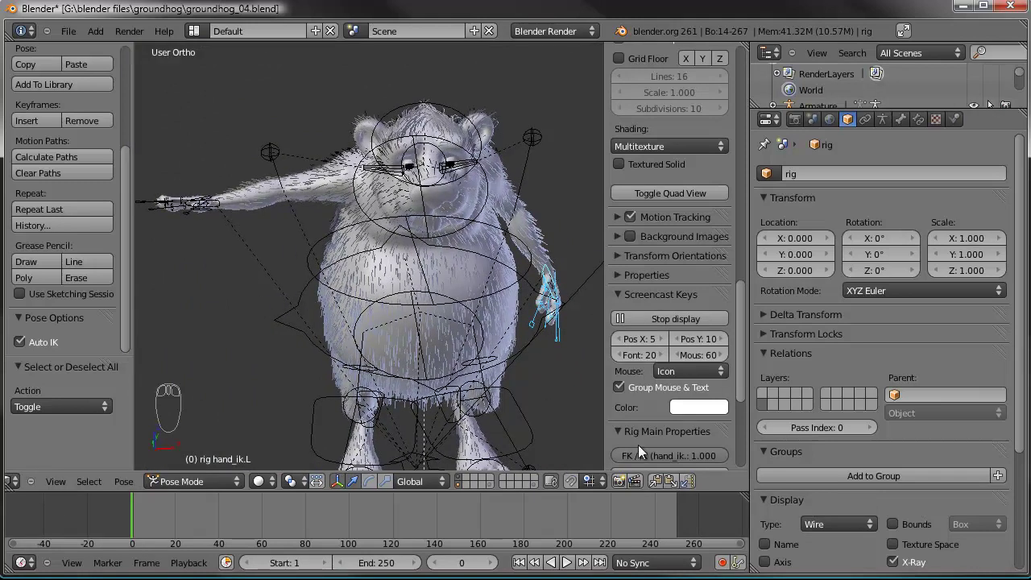
left_click_drag(688, 489, 393, 259)
left_click_drag(313, 281, 380, 227)
left_click_drag(466, 258, 449, 210)
- Tweak the mirrored fingers' rotation, then select the groundhog mesh with fur hidden to inspect the head
key("r")
left_click_drag(384, 312, 393, 328)
key("r")
left_click_drag(314, 193, 315, 216)
left_click_drag(311, 204, 315, 216)
left_click_drag(319, 218, 237, 489)
left_click_drag(279, 271, 663, 395)
left_click_drag(888, 316, 354, 314)
- Orbit around the groundhog's head and select the rig to resume posing it
left_click_drag(325, 326, 437, 317)
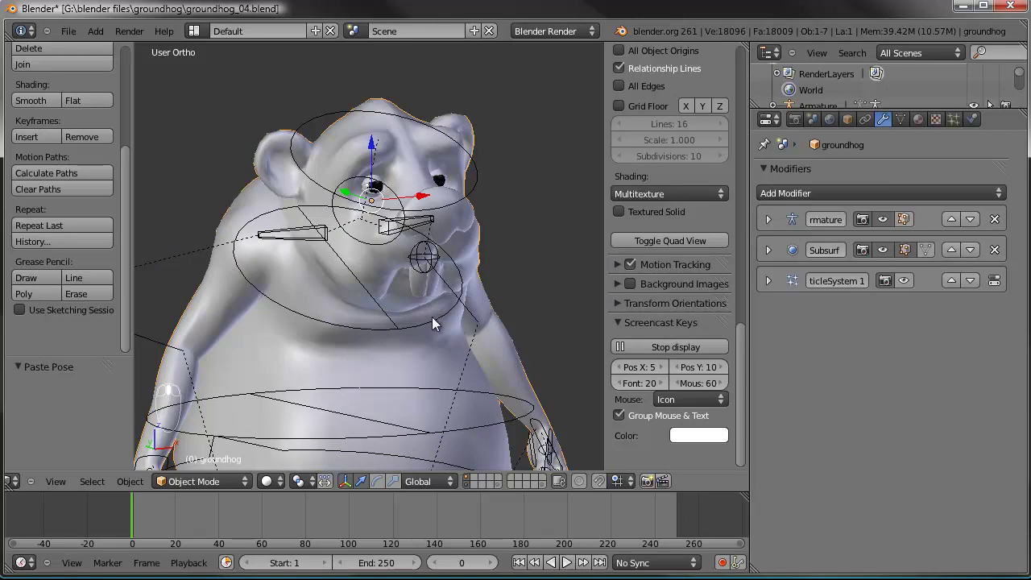
left_click_drag(437, 324, 437, 327)
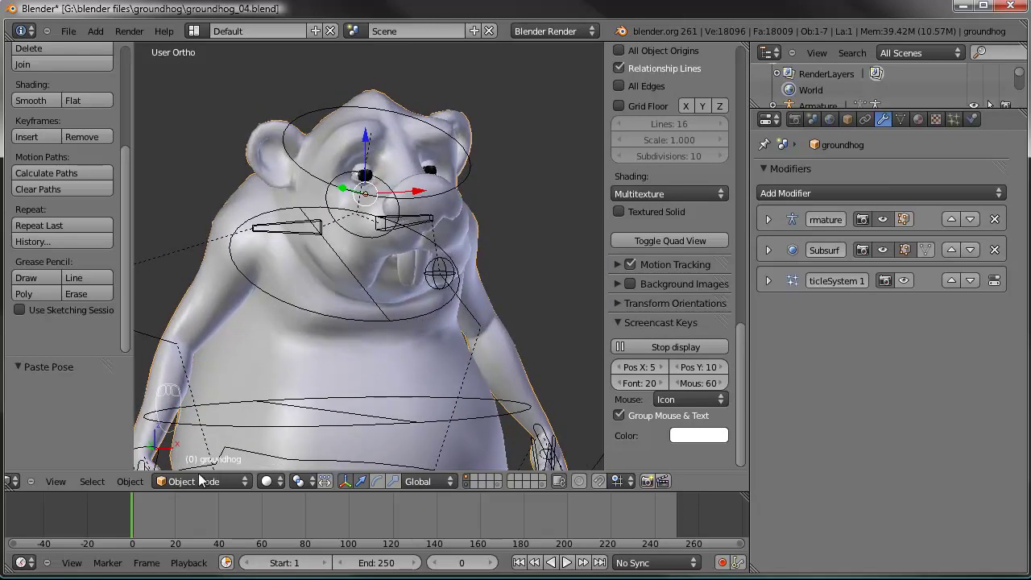
left_click_drag(690, 316, 475, 174)
left_click_drag(475, 174, 889, 125)
- Select the groundhog mesh by the head to weight paint the DEF-neck group over the neck
left_click_drag(889, 125, 872, 308)
left_click_drag(888, 178, 509, 243)
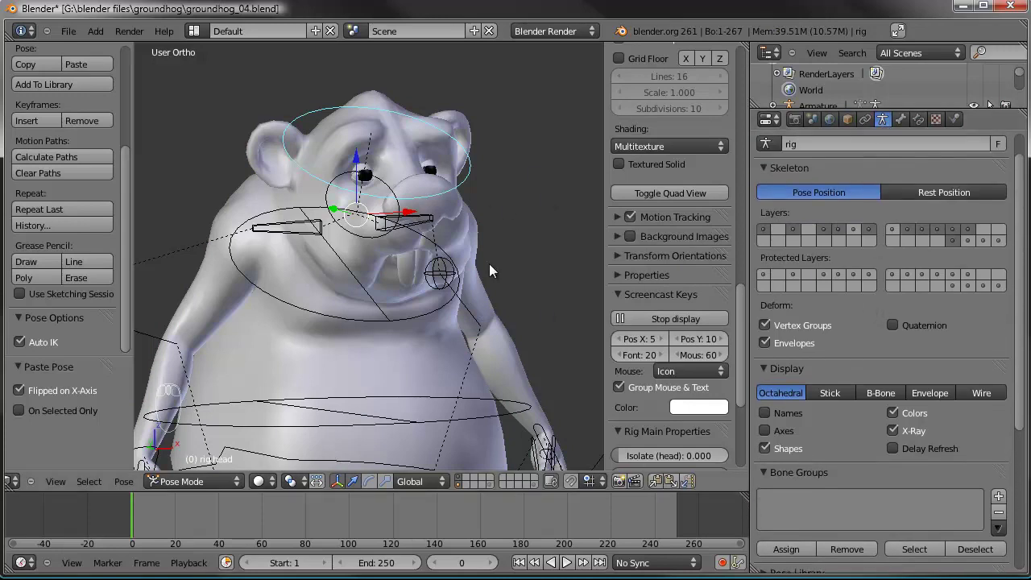
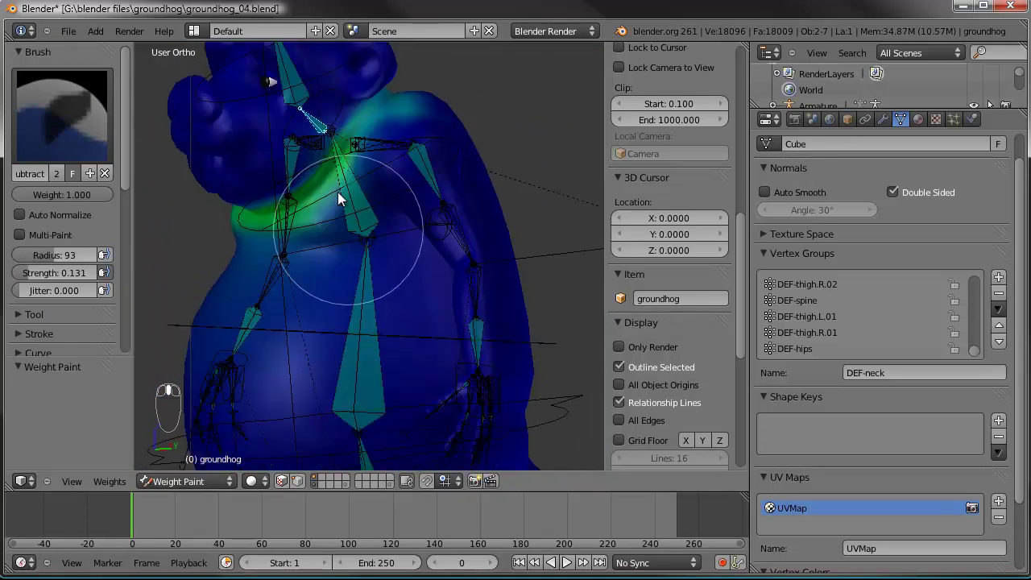
- Paint strong weight across the belly and lower torso with the Add brush at 0.2 strength
left_click_drag(328, 110, 294, 197)
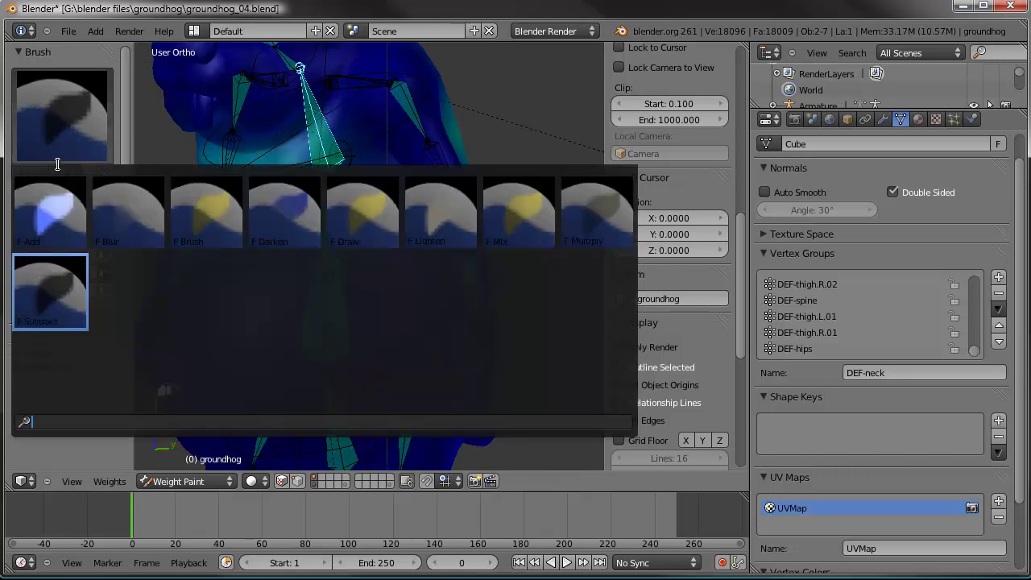
middle_click(75, 221)
left_click_drag(75, 222, 361, 174)
left_click_drag(396, 232, 253, 271)
left_click_drag(452, 177, 433, 214)
left_click_drag(433, 214, 434, 182)
left_click_drag(395, 163, 466, 168)
left_click_drag(427, 142, 453, 176)
left_click_drag(371, 200, 462, 192)
- Switch to Front Ortho view and reframe the torso to check the painted weights
key("KP_1")
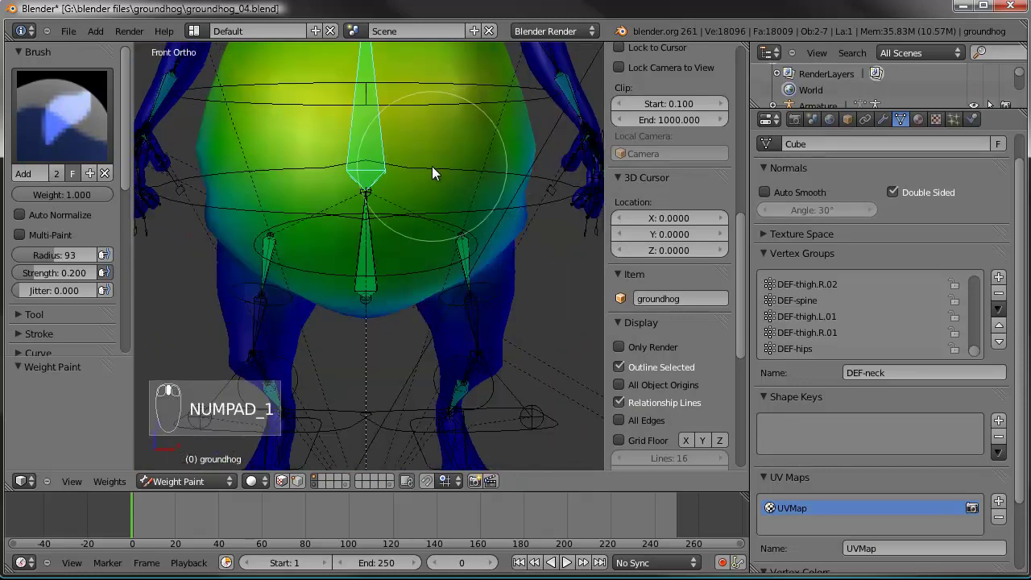
middle_click(462, 320)
left_click_drag(463, 319, 60, 157)
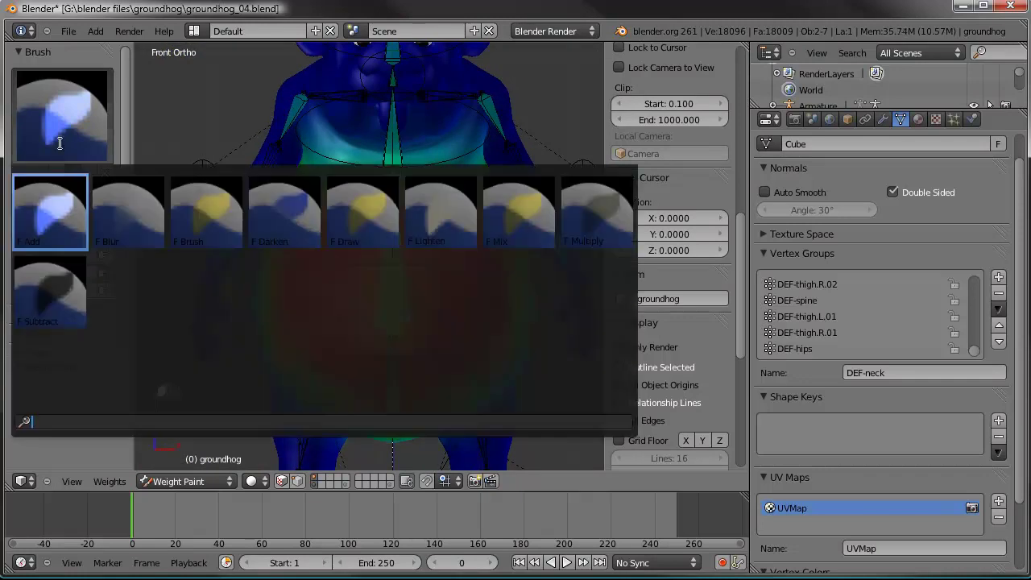
- Touch up the weights along the groundhog's arm with repeated brush strokes
left_click_drag(81, 286, 363, 236)
left_click_drag(308, 273, 311, 296)
left_click_drag(357, 228, 416, 221)
left_click_drag(328, 191, 43, 214)
left_click_drag(374, 223, 253, 272)
left_click_drag(282, 239, 243, 257)
left_click_drag(334, 187, 266, 214)
left_click_drag(268, 239, 502, 249)
left_click_drag(410, 237, 353, 196)
left_click_drag(433, 285, 299, 218)
- Refine the weights around the arm and hand from a new angle
middle_click(254, 272)
left_click_drag(248, 279, 469, 268)
left_click_drag(302, 291, 512, 221)
left_click_drag(474, 265, 362, 254)
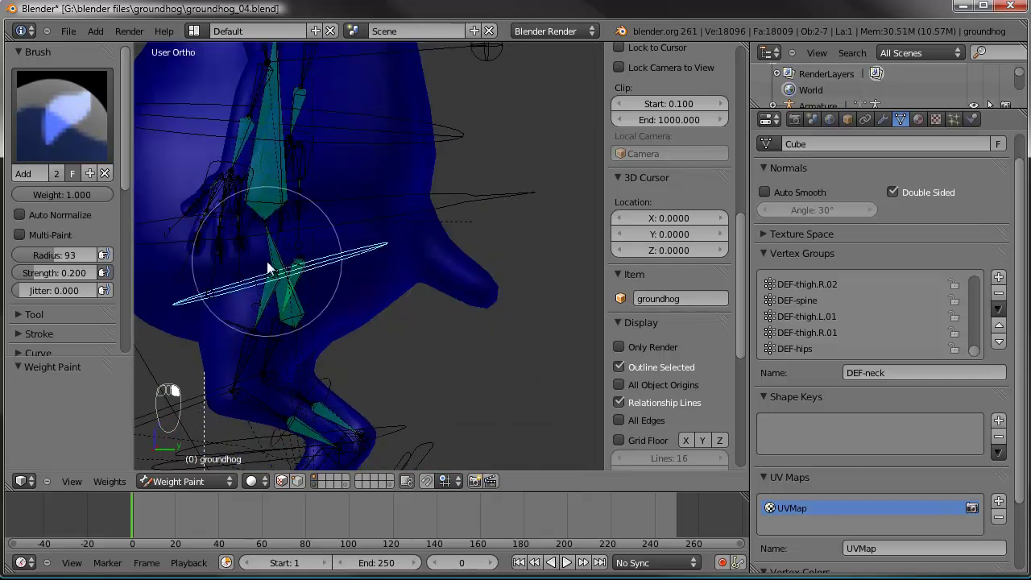
left_click_drag(279, 264, 443, 303)
left_click_drag(444, 303, 385, 284)
left_click_drag(444, 260, 382, 284)
left_click_drag(384, 284, 434, 273)
left_click_drag(391, 247, 295, 243)
left_click_drag(419, 271, 389, 288)
left_click_drag(386, 298, 416, 211)
left_click_drag(427, 240, 451, 248)
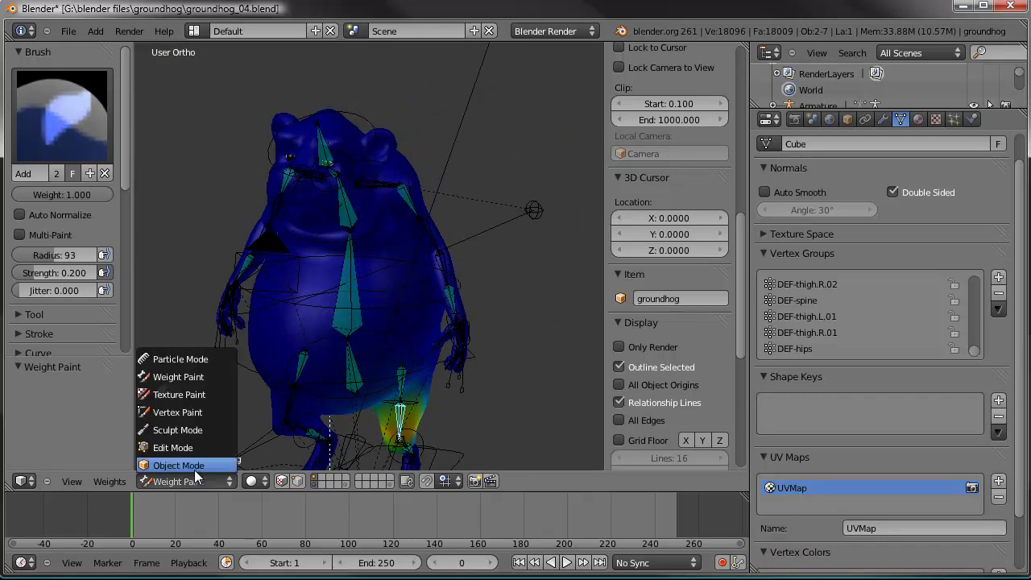
- Leave Weight Paint, select the rig and return to Pose Mode with the head bone active
left_click_drag(202, 474, 459, 251)
left_click_drag(459, 251, 974, 245)
left_click_drag(974, 245, 436, 244)
left_click_drag(369, 271, 471, 311)
left_click_drag(494, 184, 412, 290)
- Select both eyeballs and shift-select the rig's head bone, checking in wireframe
key("r")
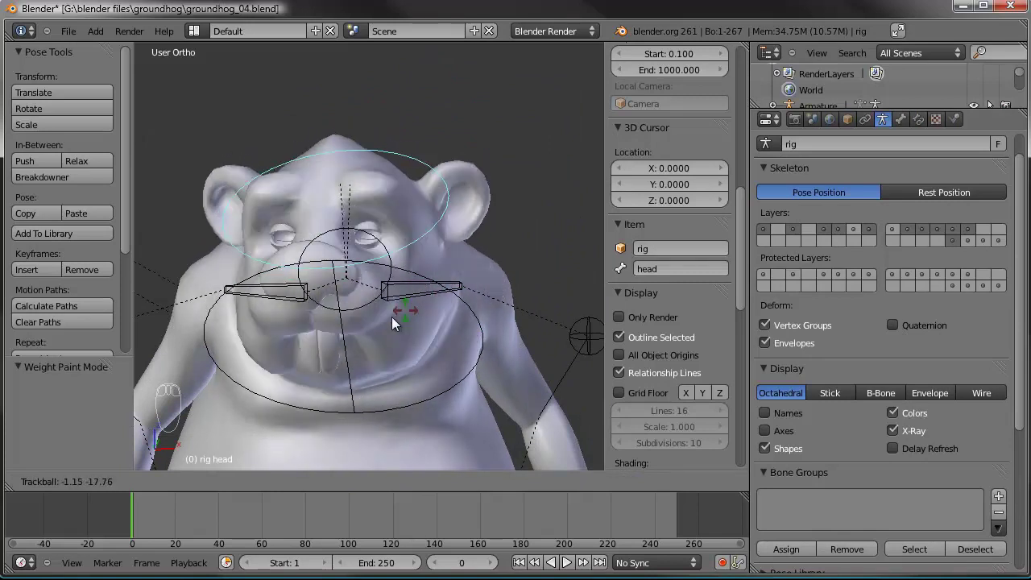
left_click_drag(434, 353, 473, 419)
key("r")
right_click(427, 396)
left_click_drag(468, 310, 481, 249)
left_click_drag(475, 294, 382, 256)
left_click_drag(382, 256, 323, 262)
left_click_drag(307, 255, 481, 145)
key("z")
left_click_drag(481, 145, 478, 269)
- Parent the eyeballs to the head bone with Ctrl+P > Bone and tilt the head to confirm they follow
key("ctrl+p")
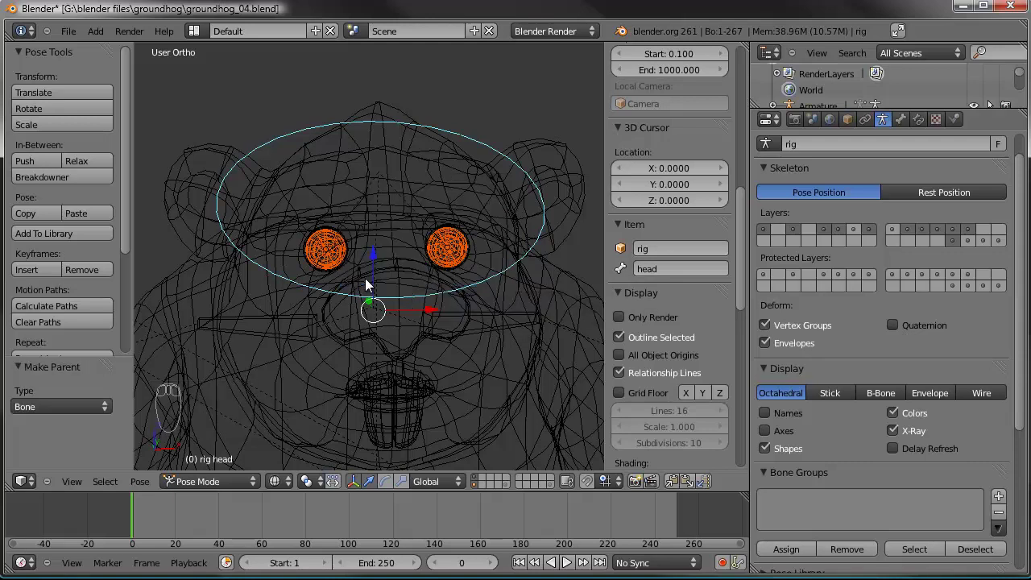
key("z")
key("a")
left_click_drag(514, 273, 389, 377)
key("r")
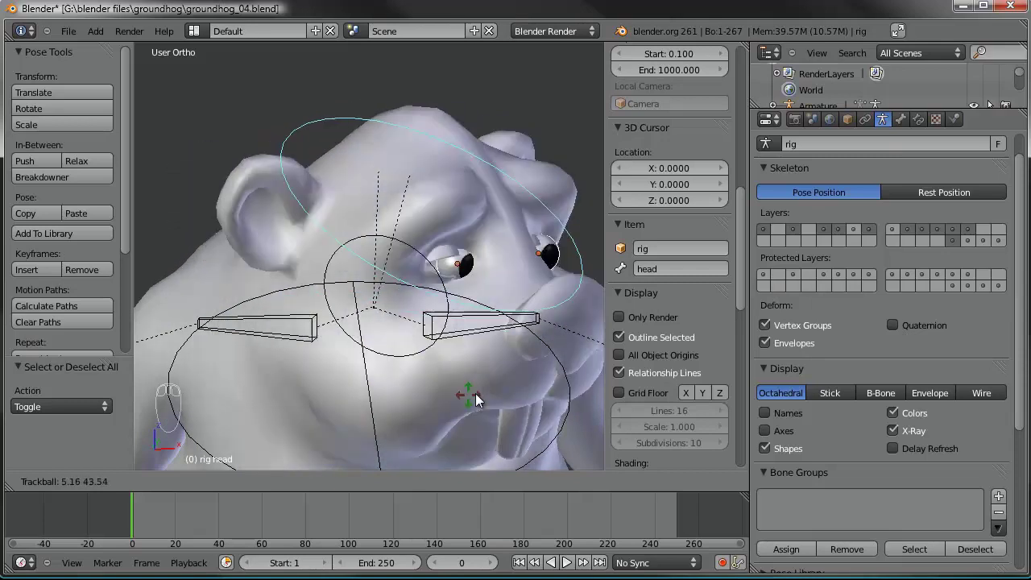
left_click_drag(453, 386, 477, 284)
- Undo the last few edits and reselect the left eyeball in wireframe view
left_click_drag(478, 283, 459, 240)
key("ctrl+z")
key("ctrl+z")
key("ctrl+z")
key("ctrl+z")
key("z")
key("z")
left_click_drag(445, 136, 368, 136)
- Parent the left eyeball to the rig with automatic weights and test-rotate to check it
key("ctrl+p")
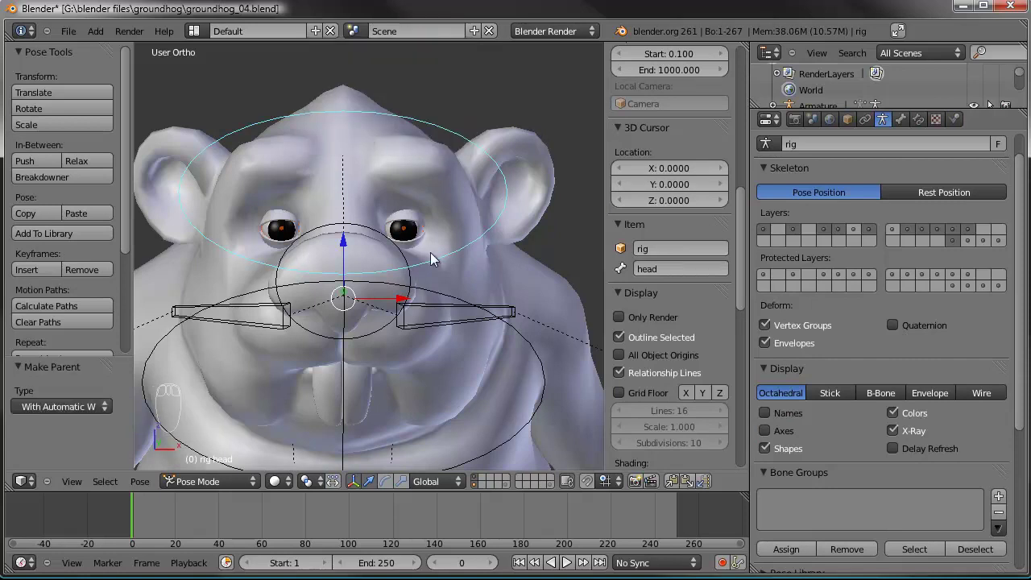
left_click_drag(412, 238, 835, 252)
left_click_drag(893, 125, 292, 235)
left_click_drag(291, 234, 469, 340)
key("r")
left_click_drag(469, 340, 421, 239)
left_click_drag(421, 238, 393, 256)
left_click_drag(393, 256, 208, 493)
left_click_drag(208, 493, 454, 242)
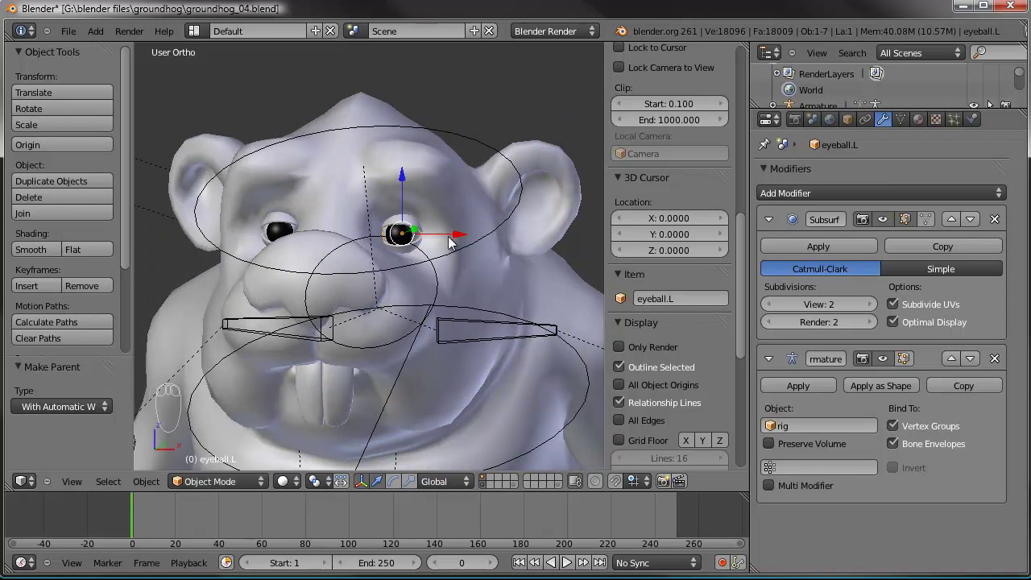
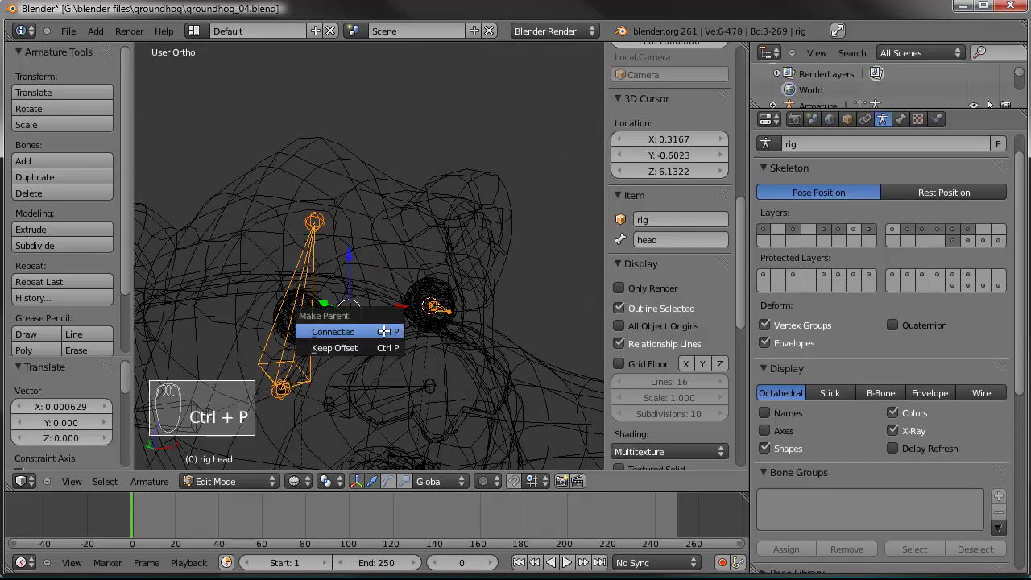
- Parent the eye bones to the head bone as Connected and leave armature Edit Mode
key("ctrl+p")
key("a")
key("Tab")
- Test-rotate the head bone to see whether the eyeballs follow it
left_click_drag(336, 276, 409, 268)
key("r")
key("z")
left_click_drag(441, 254, 402, 280)
key("r")
left_click_drag(412, 293, 978, 357)
left_click_drag(393, 300, 403, 237)
key("z")
left_click_drag(978, 357, 985, 365)
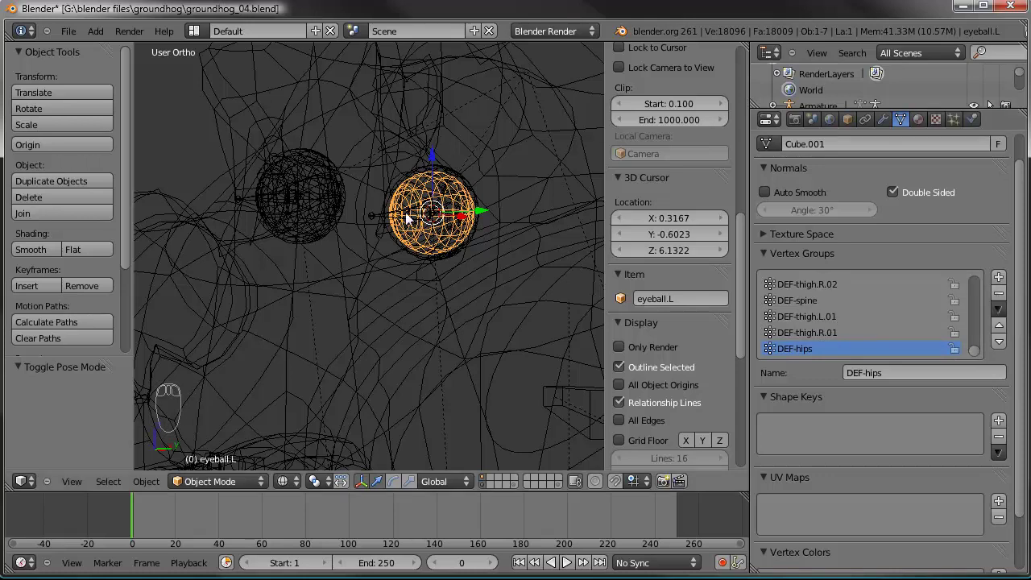
- Remove the DEF vertex groups from eyeball.L, then select eyeball.R to confirm it has none
left_click_drag(996, 301, 897, 411)
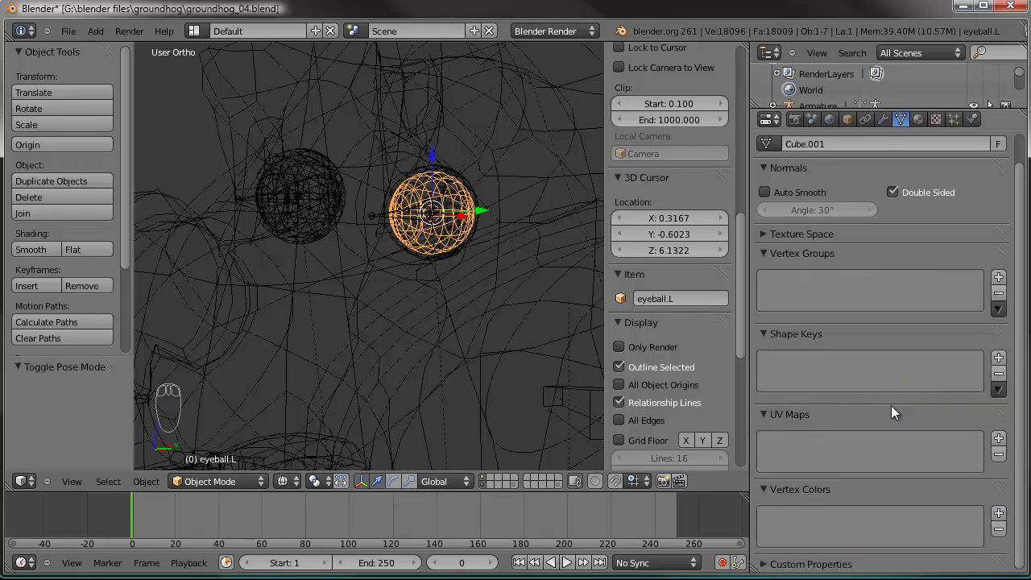
left_click_drag(284, 176, 932, 410)
left_click_drag(1006, 313, 487, 270)
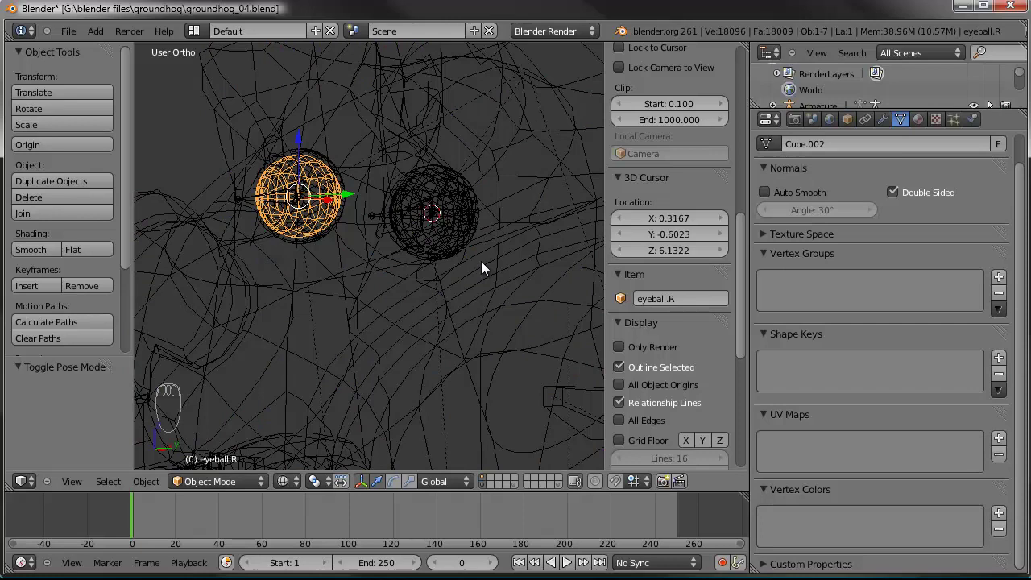
left_click_drag(439, 251, 285, 226)
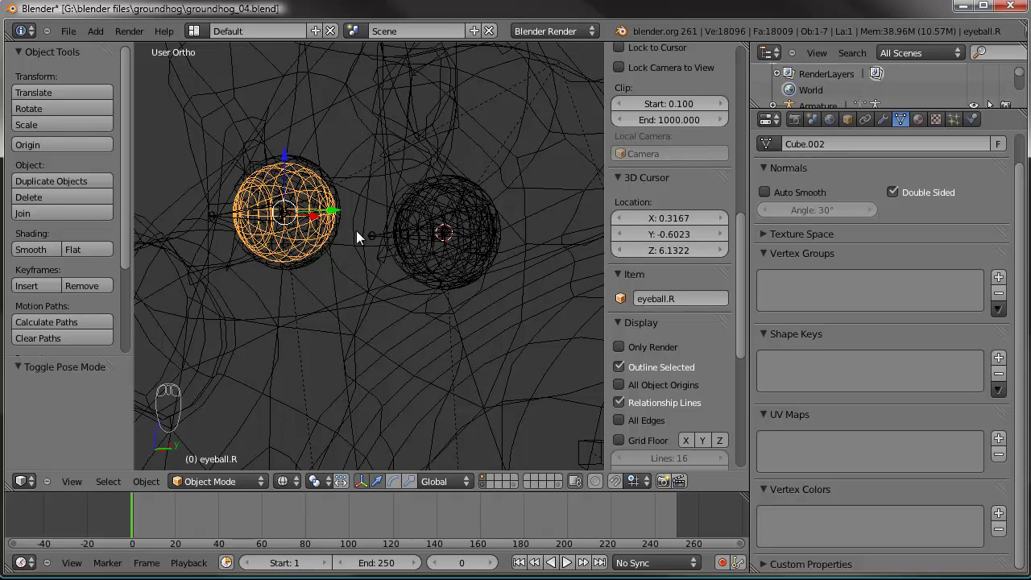
left_click_drag(278, 268, 247, 486)
- Weight-paint the whole right eyeball into its eyeball.R vertex group
key("z")
left_click_drag(248, 486, 162, 307)
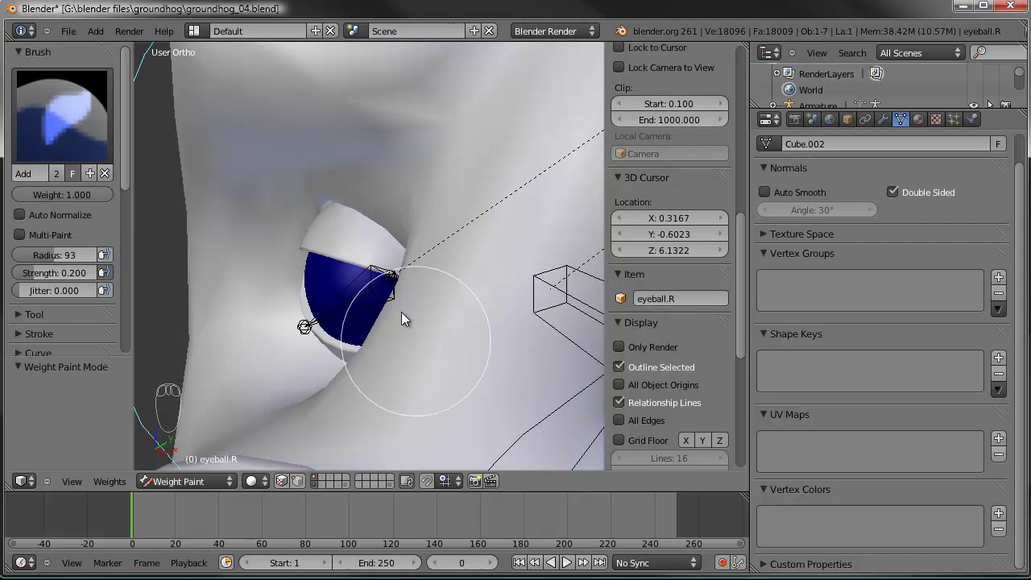
left_click_drag(361, 305, 346, 287)
left_click_drag(346, 288, 364, 308)
left_click_drag(364, 307, 296, 305)
left_click_drag(296, 305, 455, 317)
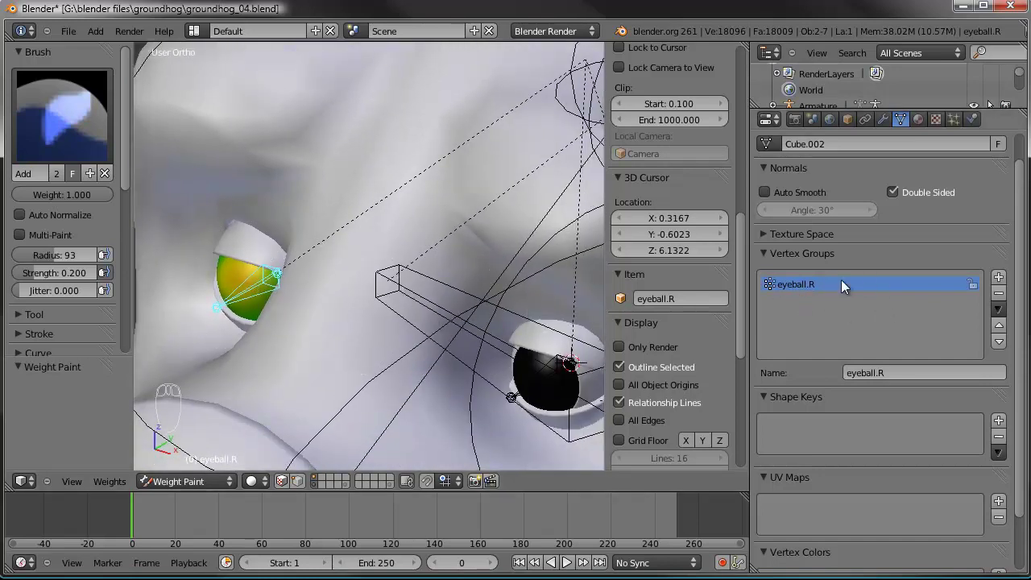
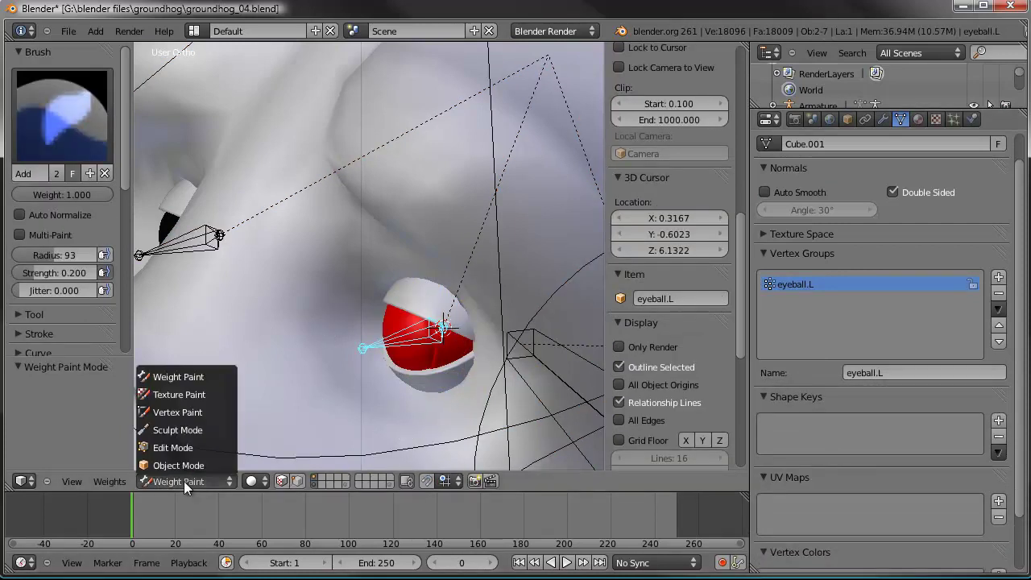
- Select the groundhog rig and go back to editing its bones
left_click(195, 473)
left_click(316, 354)
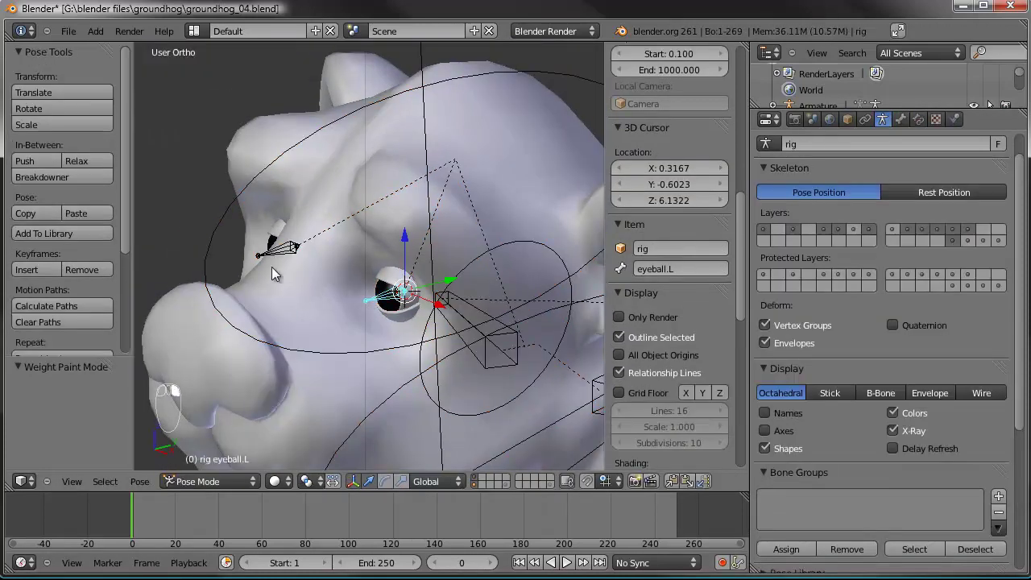
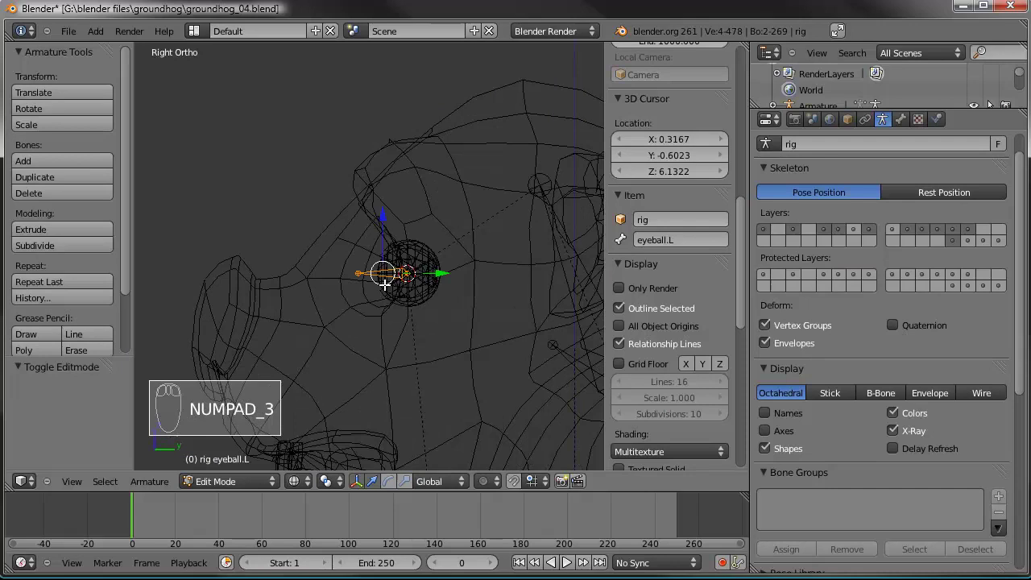
- Duplicate the eyeball bones (Shift+D) to start the look-at target bones
key("shift+d")
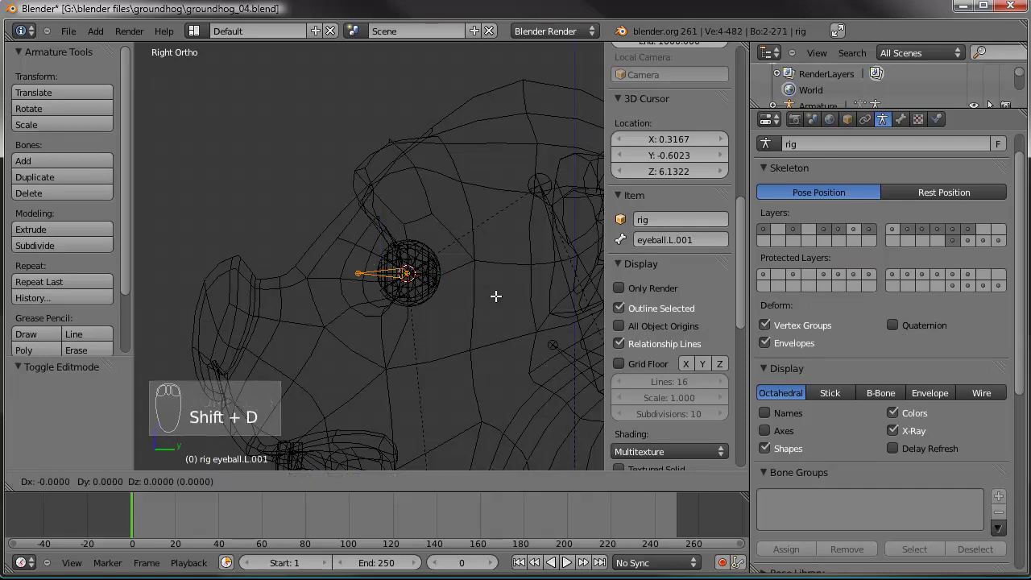
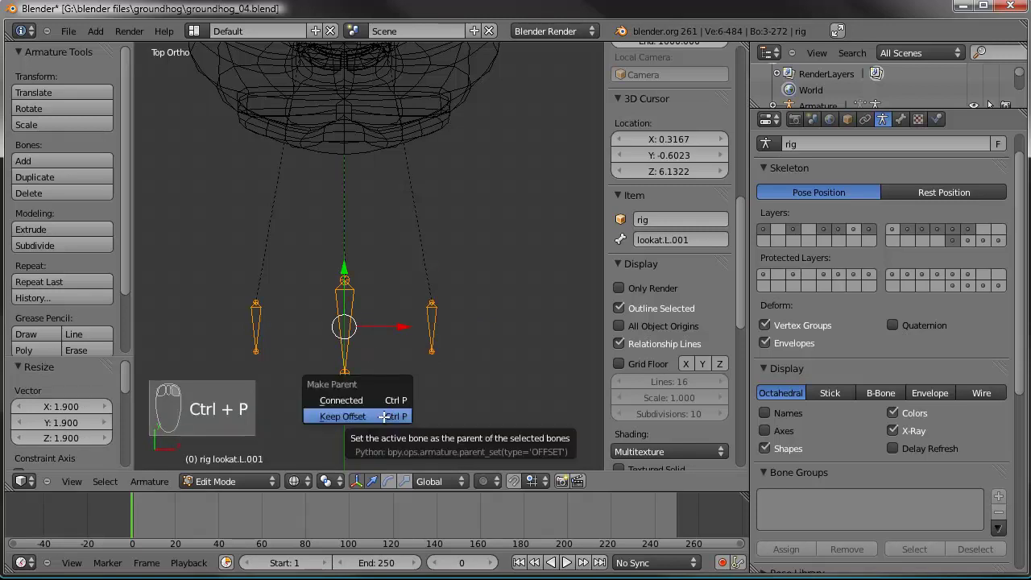
key("a")
key("Tab")
left_click_drag(348, 342, 404, 381)
key("g")
left_click_drag(404, 380, 462, 277)
key("z")
left_click_drag(461, 277, 469, 397)
key("shift+i")
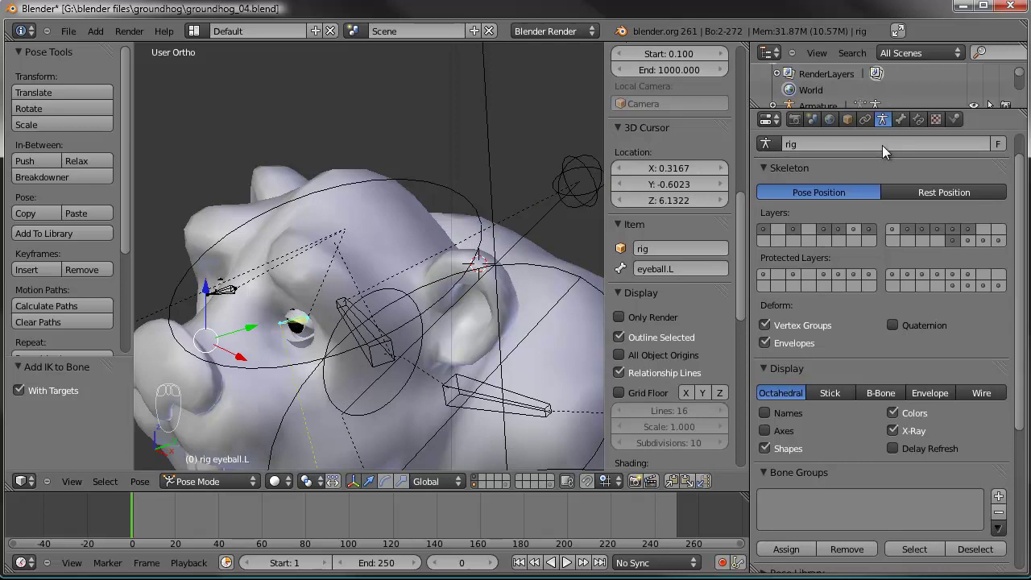
- Orbit the view around the groundhog's head to inspect the look-at bones
left_click_drag(910, 124, 734, 80)
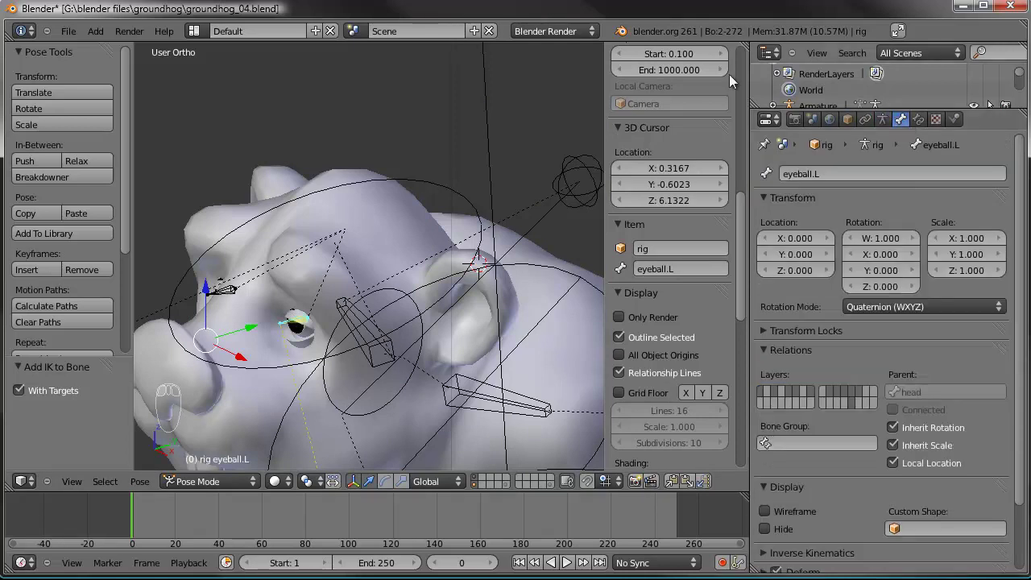
left_click_drag(923, 123, 881, 343)
left_click_drag(881, 343, 192, 293)
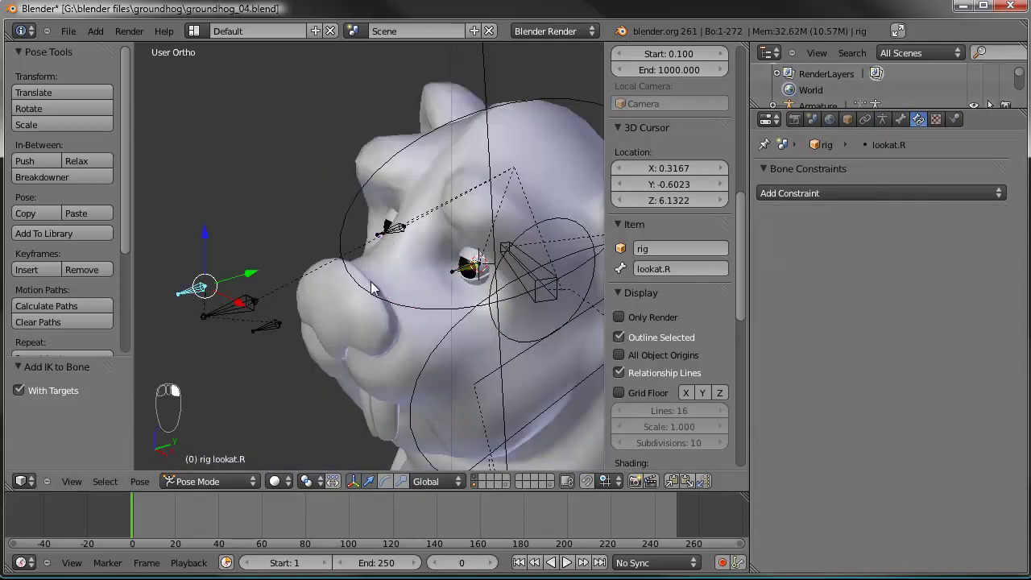
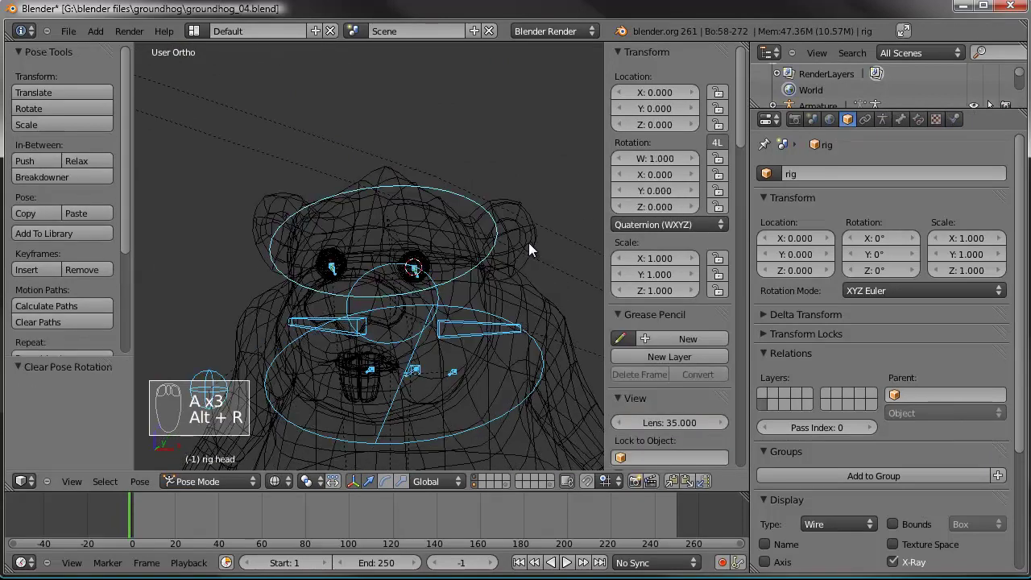
- Select the head control bone and freely rotate it to test the eye rig
key("a")
left_click_drag(506, 323, 506, 405)
key("z")
left_click_drag(373, 276, 474, 348)
left_click(415, 341)
key("r")
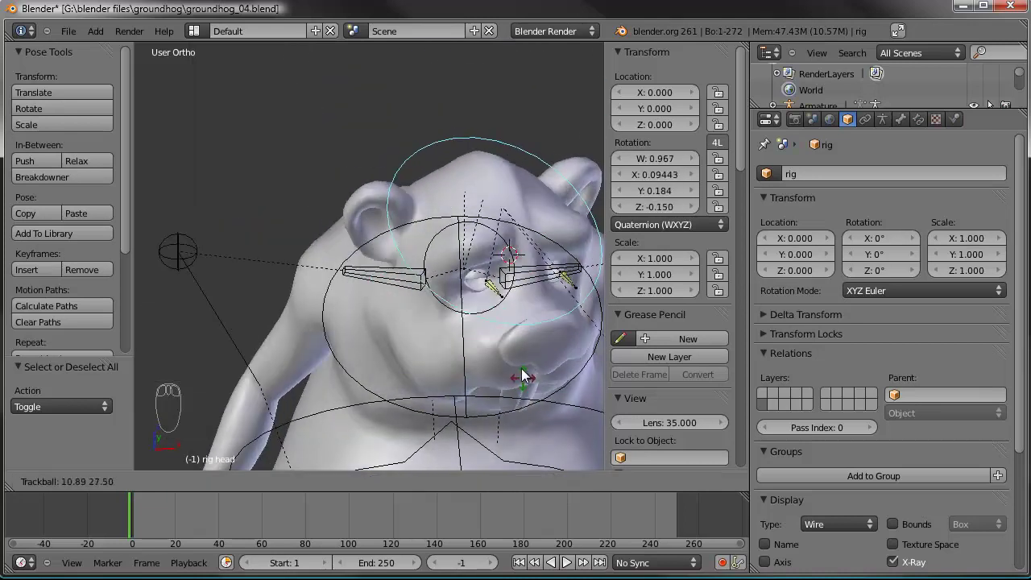
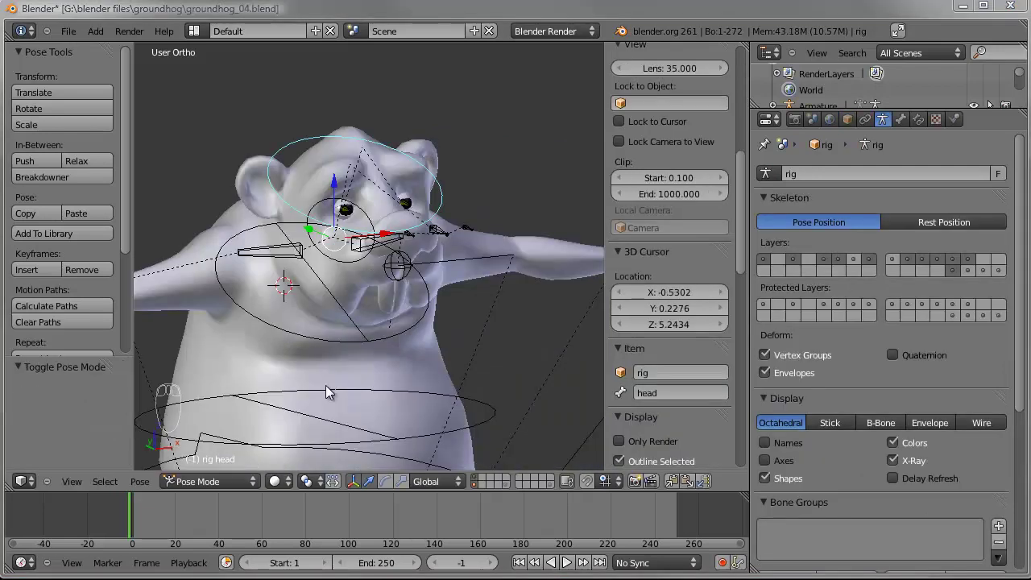
- Orbit around the head and rotate it again to check the eyes from other angles
left_click_drag(453, 237, 481, 257)
left_click_drag(476, 236, 513, 321)
left_click_drag(511, 267, 972, 274)
key("r")
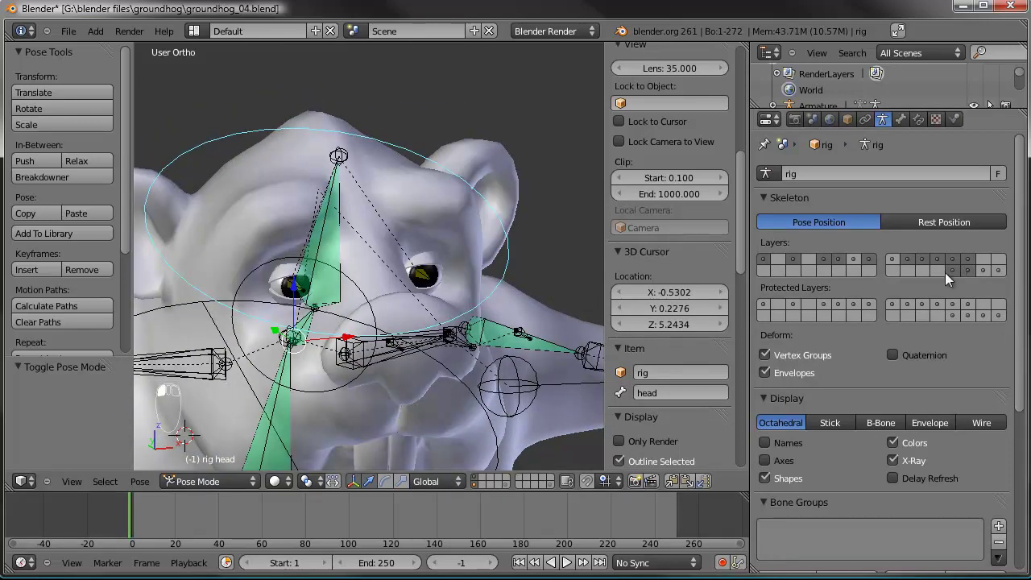
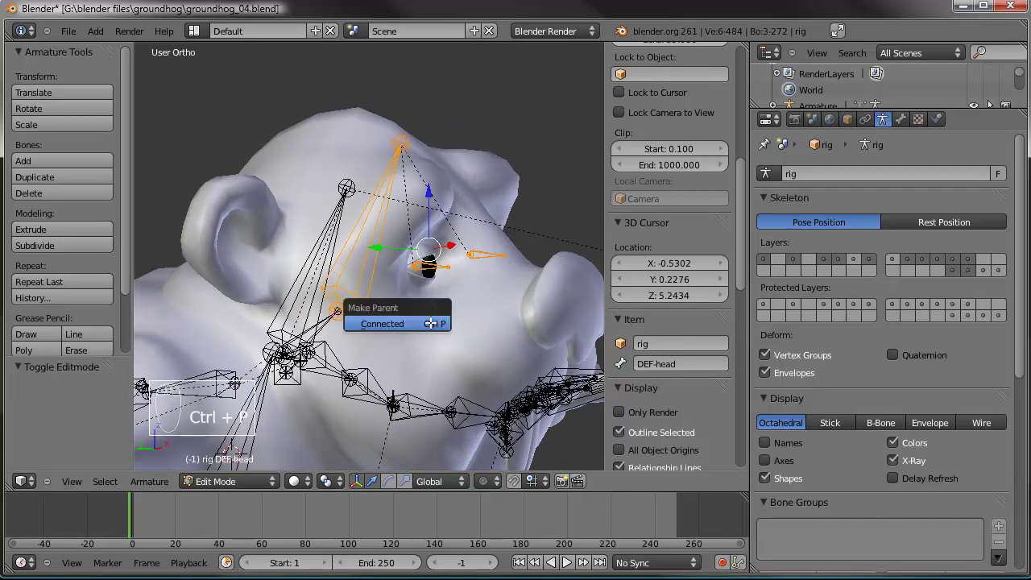
- Parent the lookat target bones to the DEF-head bone with Keep Offset
key("ctrl+z")
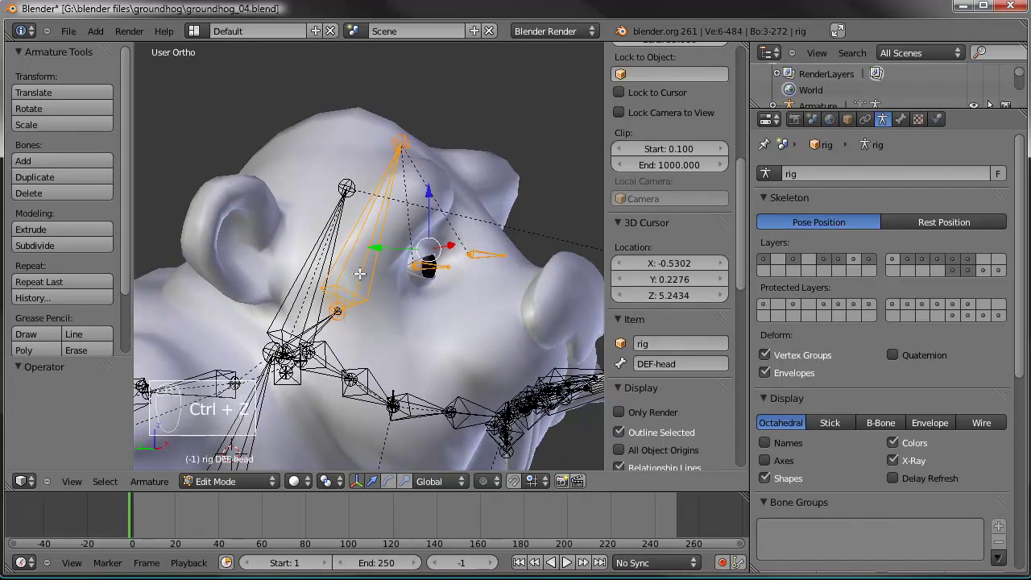
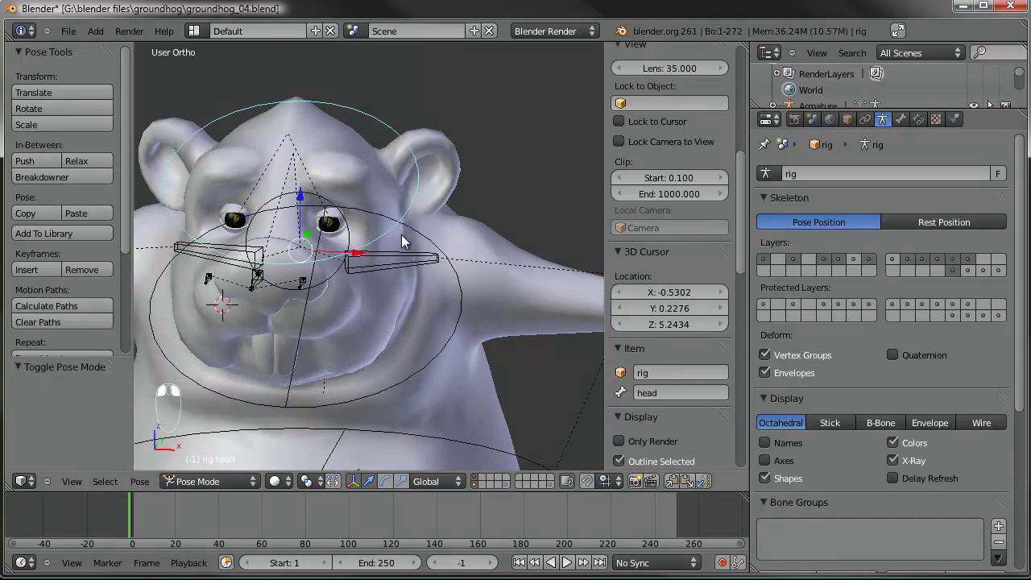
- Test-rotate the head bone, cancelling and retrying the rotation
key("r")
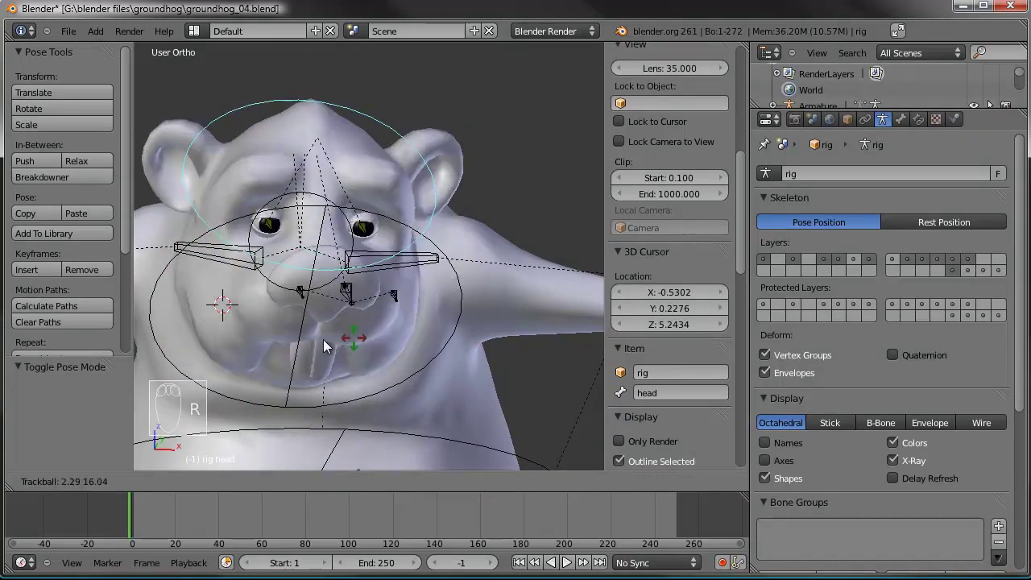
right_click(383, 347)
left_click_drag(390, 395, 328, 365)
key("r")
key("r")
left_click_drag(328, 364, 404, 326)
key("r")
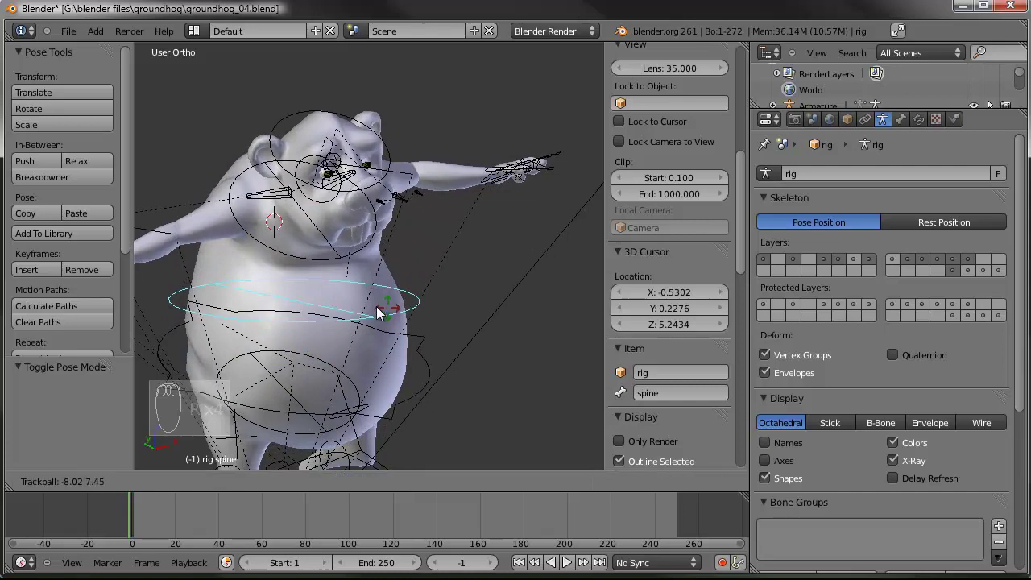
- Bend the spine bones to test the body deformation
left_click_drag(377, 304, 342, 300)
left_click_drag(457, 323, 374, 293)
left_click_drag(400, 305, 437, 248)
- From Front view, move and rotate one arm's bones to lower it beside the body
key("KP_1")
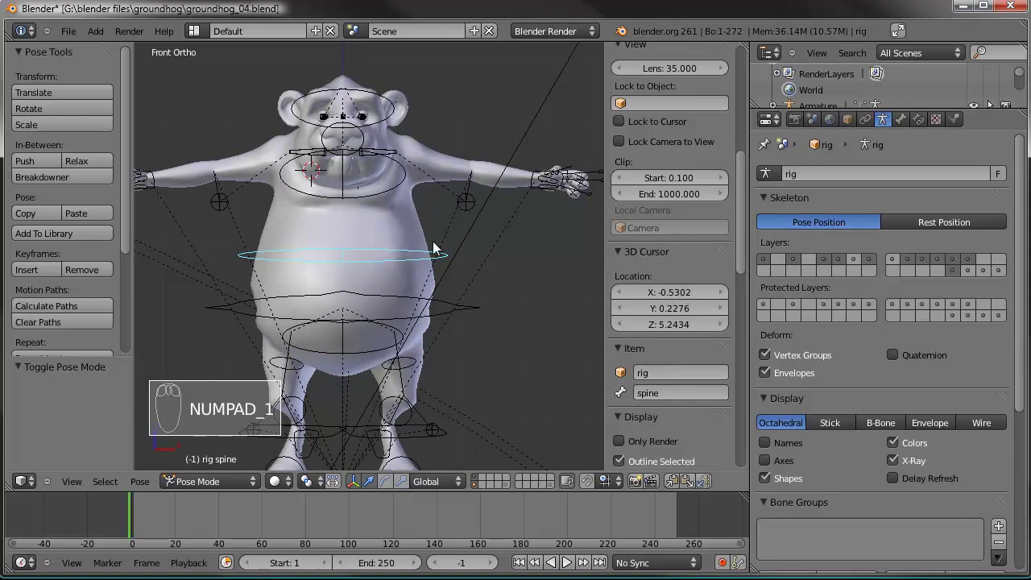
left_click_drag(517, 204, 539, 278)
key("g")
key("r")
left_click_drag(495, 362, 444, 284)
key("a")
left_click_drag(311, 275, 110, 139)
left_click_drag(71, 36, 406, 257)
left_click_drag(441, 334, 462, 278)
left_click_drag(463, 277, 444, 314)
key("g")
left_click(444, 315)
- Lower the other arm the same way and select the left foot IK control
middle_click(461, 269)
left_click_drag(461, 269, 407, 240)
left_click_drag(481, 270, 436, 268)
key("g")
left_click_drag(417, 232, 385, 343)
left_click_drag(406, 309, 358, 297)
left_click_drag(385, 343, 657, 421)
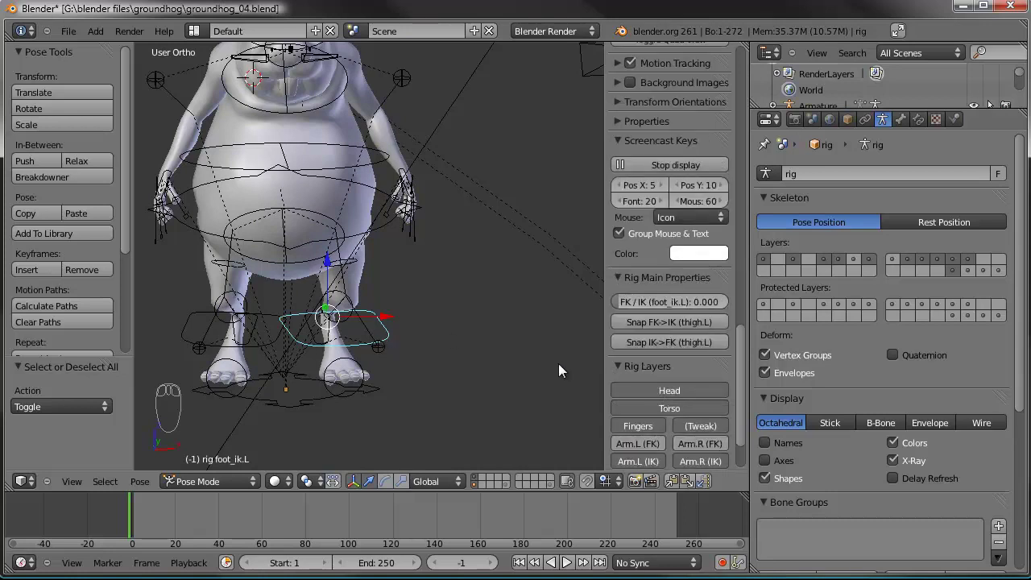
- Drag the FK/IK (foot_ik.L) slider to 1.0 so the left leg uses IK
left_click_drag(626, 309, 691, 442)
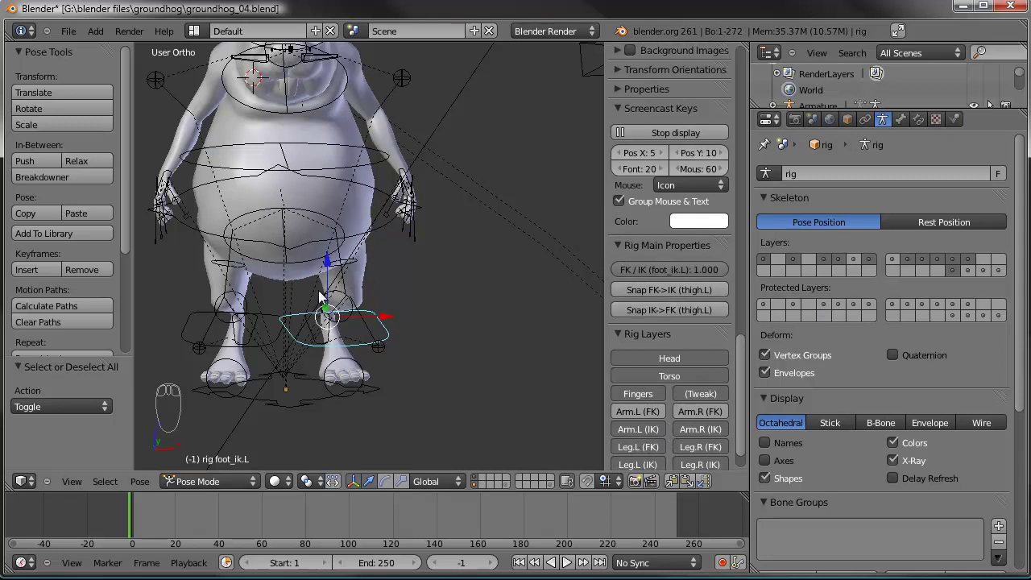
left_click_drag(646, 458, 272, 352)
middle_click(272, 353)
left_click_drag(271, 352, 631, 275)
middle_click(632, 276)
- Grab the left foot IK control and lift it so the leg bends
left_click_drag(757, 278, 397, 338)
key("g")
right_click(449, 387)
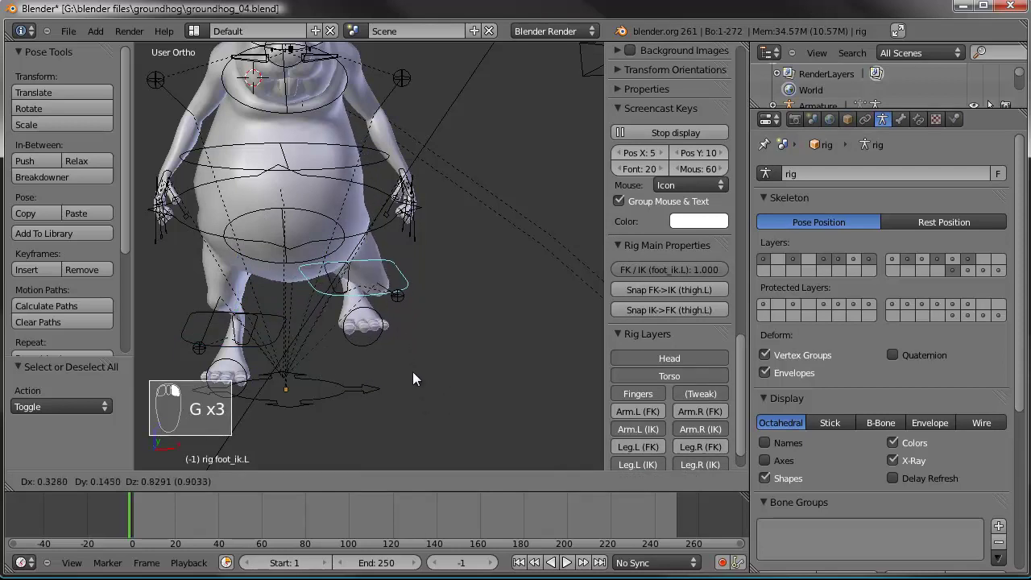
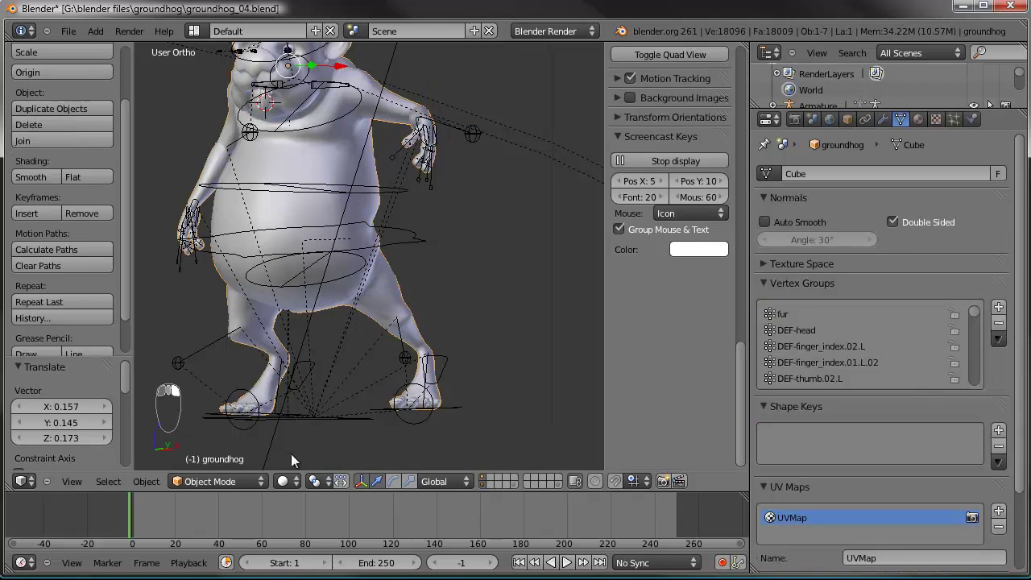
- Enter Weight Paint at brush strength 0.2 and paint weights along the groundhog's side
left_click(238, 379)
left_click_drag(400, 266, 170, 488)
left_click_drag(407, 432, 468, 201)
left_click_drag(423, 206, 974, 274)
middle_click(974, 274)
left_click_drag(463, 271, 228, 489)
left_click_drag(464, 271, 357, 323)
left_click_drag(357, 322, 245, 485)
- Reduce the thigh weights with subtract strokes, then pick another bone's group to paint
left_click_drag(245, 485, 377, 295)
left_click_drag(377, 295, 95, 80)
left_click_drag(435, 258, 95, 80)
left_click_drag(95, 80, 352, 283)
left_click_drag(453, 314, 350, 224)
left_click_drag(483, 294, 513, 223)
right_click(513, 223)
- Extrude a new tail bone from the groundhog's armature in Edit Mode and check it from the side
left_click(329, 221)
left_click_drag(330, 221, 68, 167)
left_click_drag(45, 73, 390, 242)
left_click_drag(283, 192, 416, 306)
left_click_drag(371, 249, 378, 319)
left_click_drag(309, 234, 378, 319)
left_click_drag(381, 320, 85, 85)
left_click_drag(84, 85, 356, 219)
left_click_drag(376, 241, 400, 292)
left_click_drag(433, 252, 227, 493)
key("KP_3")
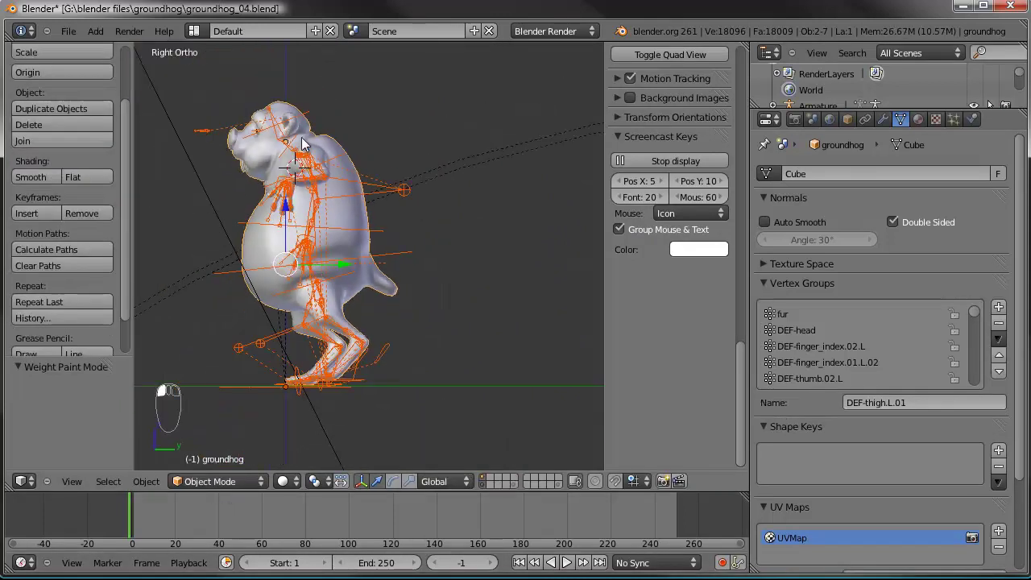
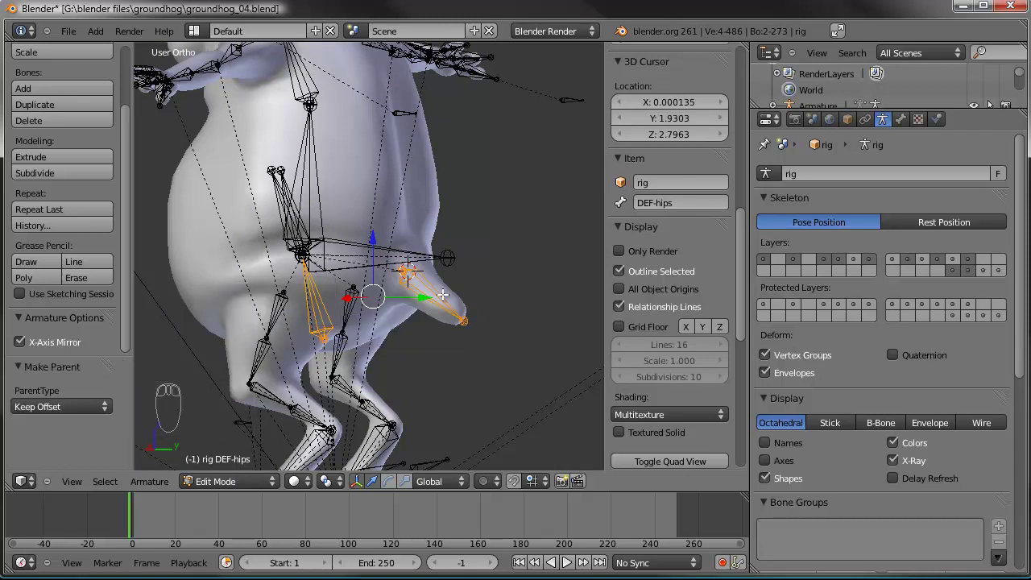
- Leave Edit Mode, switch the groundhog to Weight Paint and select the tail bone's vertex group
key("Tab")
left_click_drag(403, 307, 206, 487)
right_click(200, 221)
left_click_drag(206, 487, 444, 301)
right_click(241, 387)
left_click_drag(472, 300, 448, 289)
left_click_drag(444, 302, 474, 320)
left_click_drag(468, 287, 386, 249)
left_click_drag(475, 320, 527, 334)
left_click_drag(484, 344, 455, 301)
key("r")
- Paint strong 'tail' weight over the groundhog's tail
left_click_drag(472, 309, 309, 318)
left_click_drag(534, 338, 320, 289)
left_click_drag(395, 294, 309, 317)
left_click_drag(320, 289, 306, 354)
left_click_drag(351, 311, 241, 337)
key("r")
left_click_drag(241, 338, 484, 295)
left_click_drag(361, 368, 484, 295)
left_click_drag(361, 368, 257, 360)
left_click_drag(257, 360, 176, 232)
left_click_drag(34, 64, 505, 199)
left_click_drag(504, 199, 243, 368)
- Fade the tail group's influence toward the body with lighter strokes
middle_click(461, 220)
left_click_drag(252, 335, 399, 321)
left_click_drag(400, 322, 511, 408)
key("r")
left_click(579, 415)
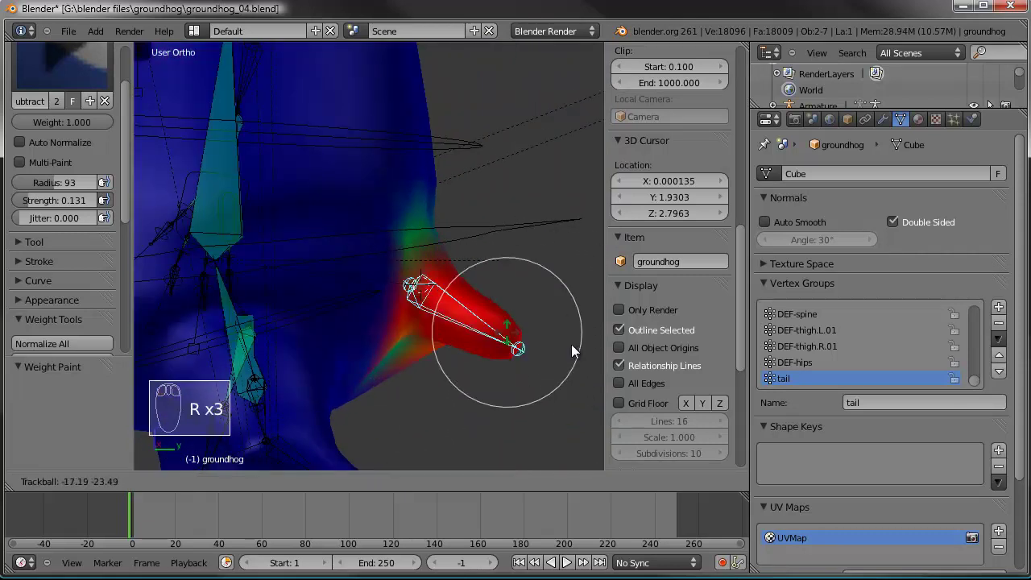
- Return to Pose Mode and select the rig's ribs (torso) control bone
left_click_drag(563, 297, 257, 469)
left_click_drag(435, 295, 217, 486)
middle_click(290, 424)
left_click_drag(290, 424, 507, 308)
key("a")
right_click(417, 340)
key("a")
right_click(507, 308)
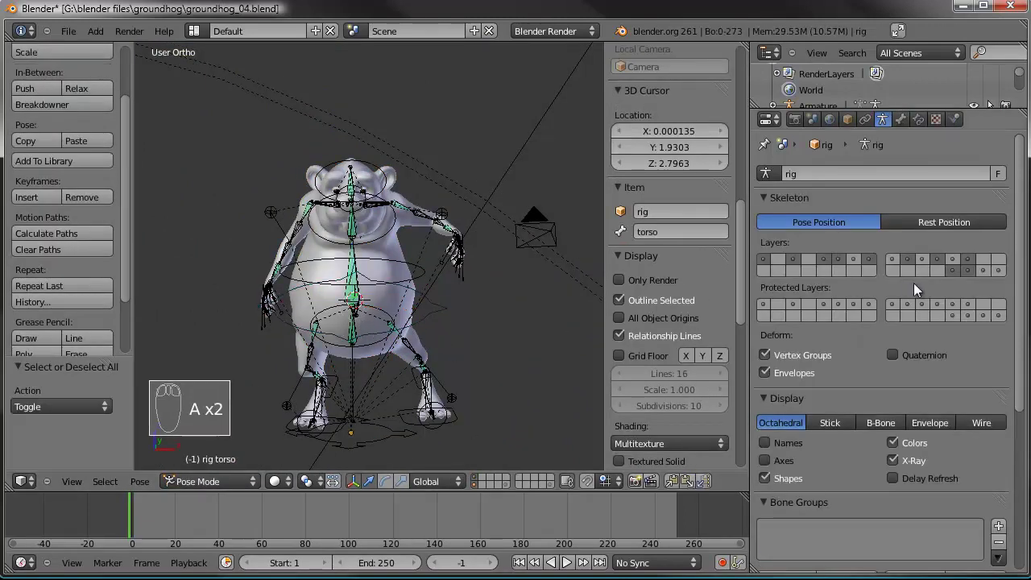
- Select the left hand_ik control and rotate it to lower the groundhog's left hand
left_click_drag(973, 276, 340, 309)
left_click_drag(372, 257, 489, 220)
left_click_drag(489, 220, 460, 329)
middle_click(289, 302)
left_click(692, 488)
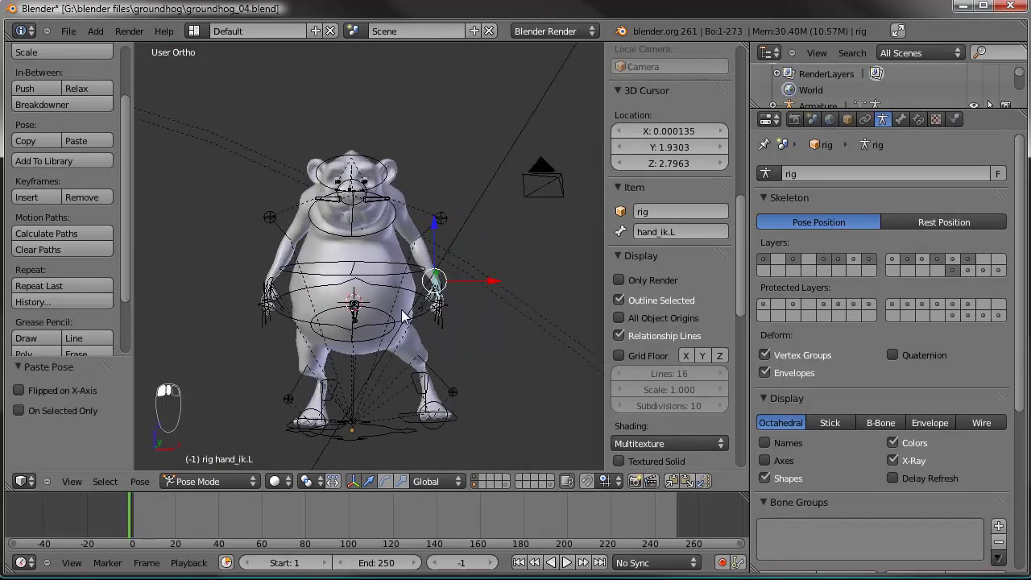
key("g")
right_click(416, 434)
key("r")
left_click_drag(444, 435, 410, 351)
key("g")
- Rotate and move a neighbouring arm control to relax the arm's pose
right_click(398, 364)
key("r")
left_click_drag(529, 320, 396, 220)
key("r")
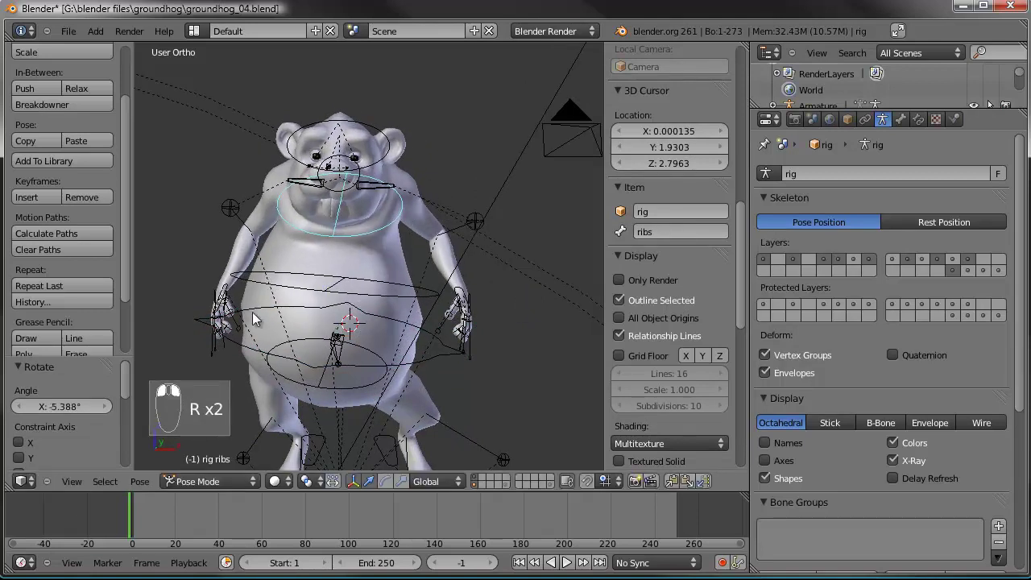
key("g")
left_click(237, 313)
key("g")
key("g")
- Move the left hand control closer to the body and rotate the next control bone
right_click(445, 324)
left_click_drag(442, 324, 453, 292)
key("g")
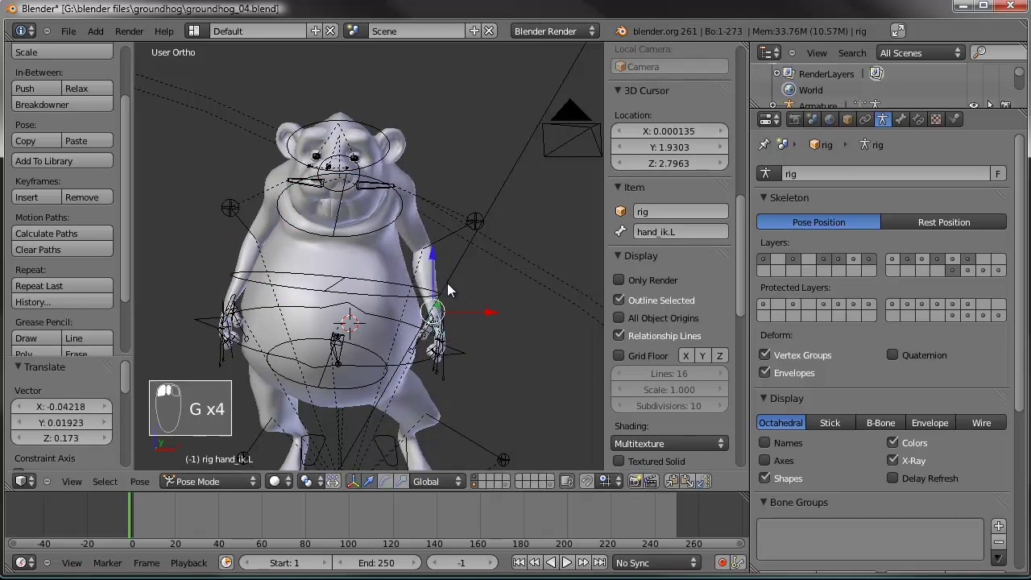
key("r")
right_click(321, 228)
key("r")
key("r")
- Rotate an upper control to turn the torso slightly and nudge the hand into place
right_click(457, 105)
key("r")
left_click_drag(452, 128, 404, 344)
left_click_drag(296, 295, 401, 339)
key("g")
key("g")
left_click_drag(401, 339, 406, 340)
key("g")
left_click_drag(404, 338, 392, 350)
key("g")
- Fine-tune the hand control positions so the arms rest at the groundhog's sides
left_click_drag(475, 318, 343, 327)
left_click_drag(393, 349, 365, 307)
key("g")
left_click_drag(365, 307, 377, 294)
key("g")
right_click(377, 294)
right_click(349, 290)
left_click_drag(349, 290, 326, 228)
middle_click(327, 228)
- Save the file with Ctrl+S, reposition the left hand control once more and deselect
key("ctrl+s")
left_click_drag(416, 303, 308, 349)
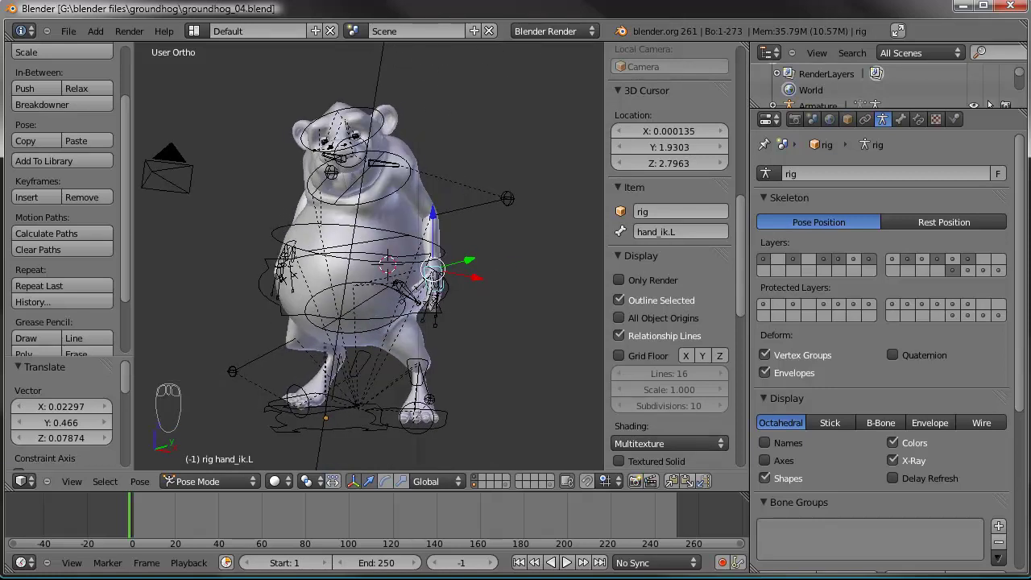
left_click_drag(391, 287, 482, 356)
key("a")
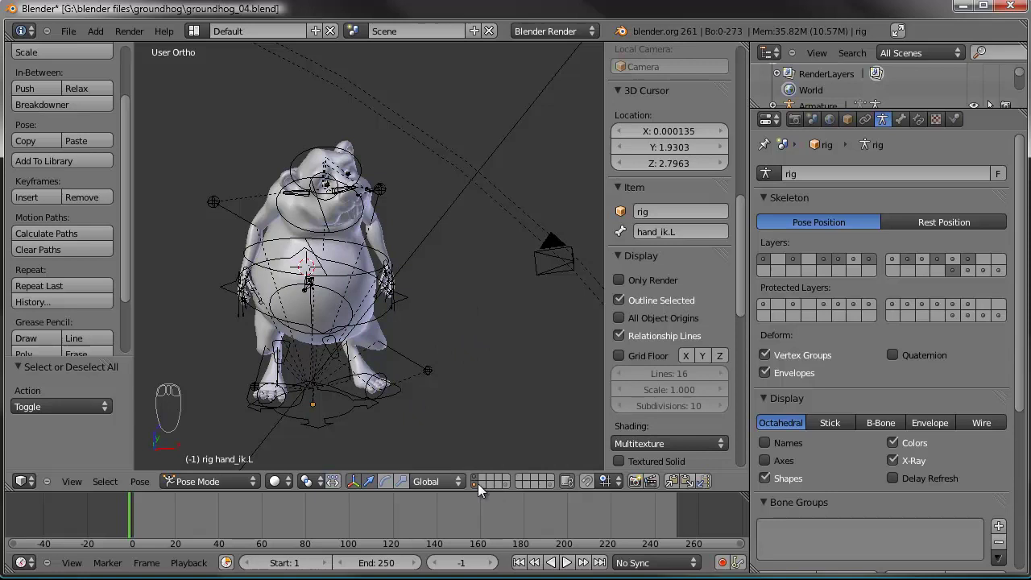
- Add a test UV Sphere to the scene from the Shift+A add menu
left_click_drag(485, 484, 362, 330)
left_click_drag(367, 302, 334, 242)
key("shift+a")
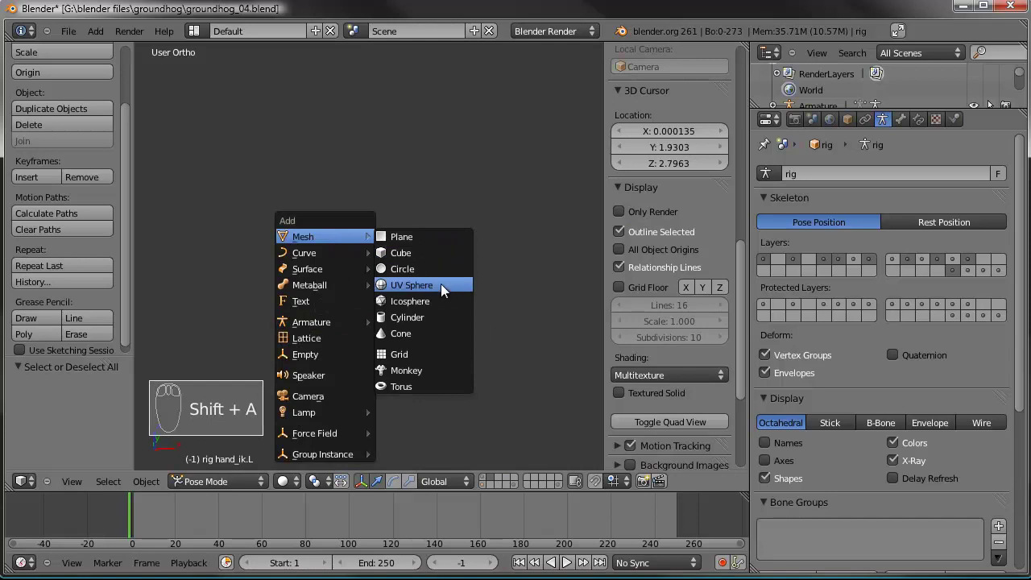
left_click_drag(69, 413, 70, 412)
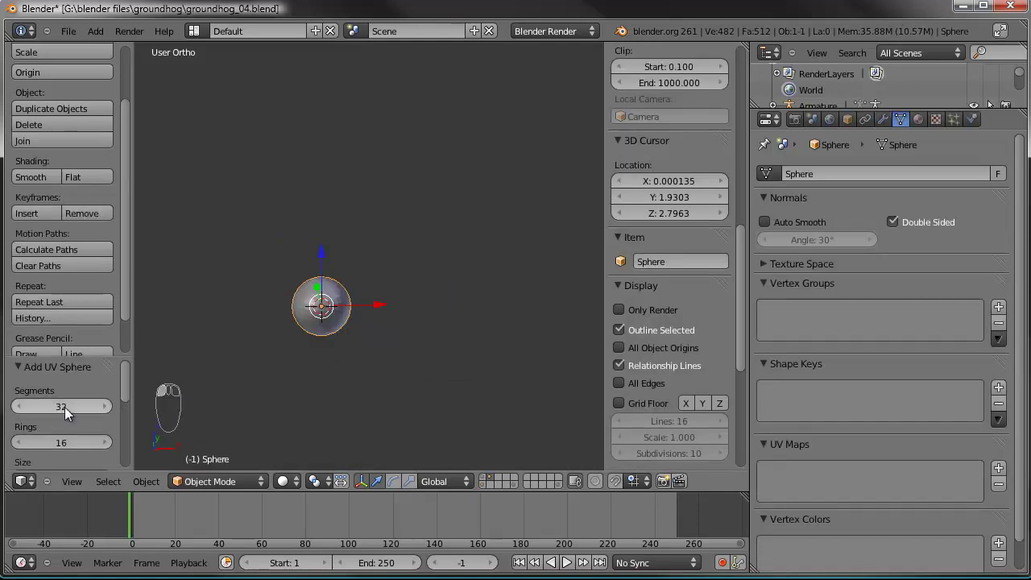
- Delete the unwanted sphere, leaving the viewport empty for the ground plane
key("End")
key("Delete")
key("Return")
key("Delete")
left_click_drag(313, 325, 311, 326)
key("Delete")
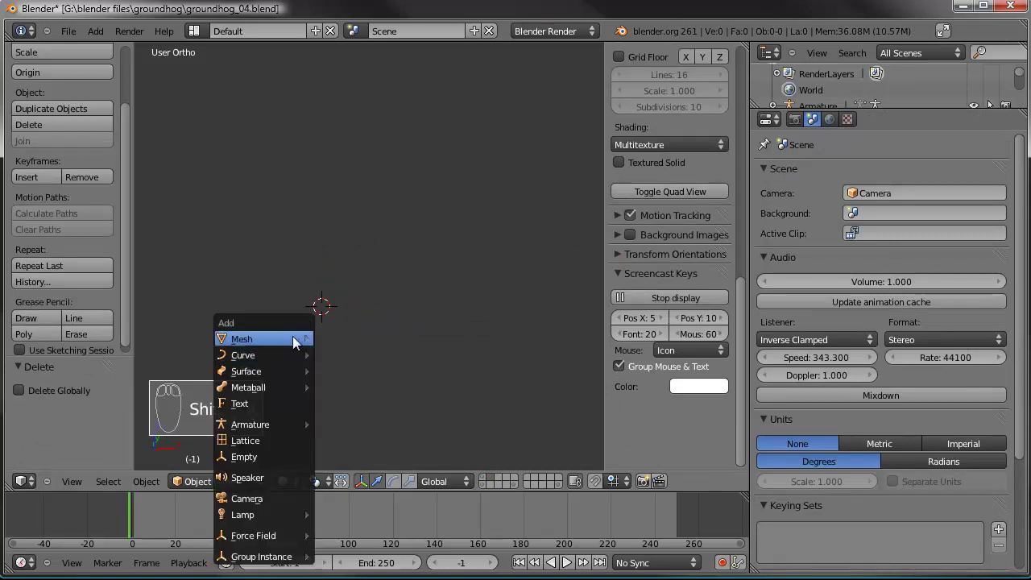
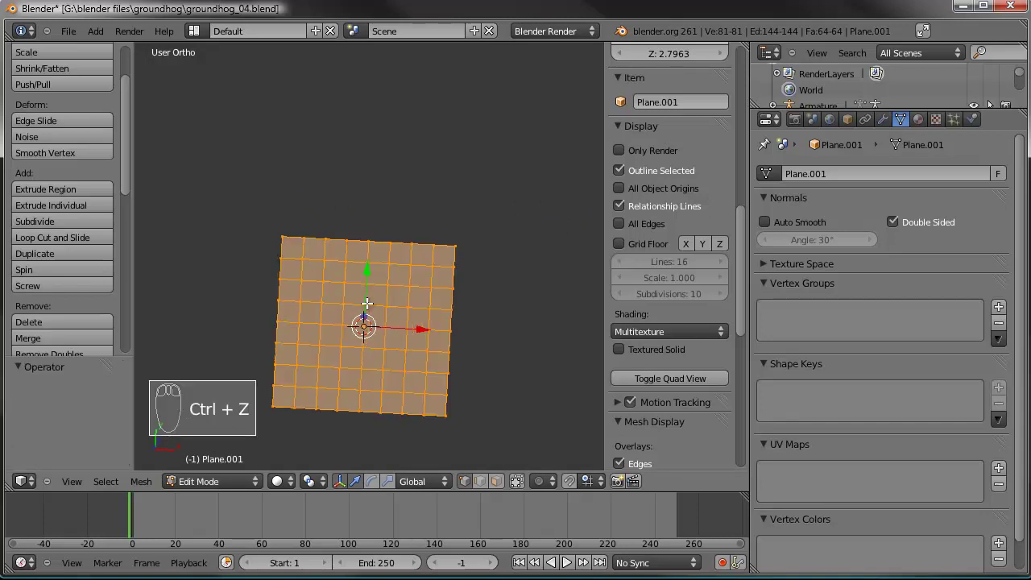
- From top view, circle-select rim vertices of the plane and move them into a rounded outline
key("KP_7")
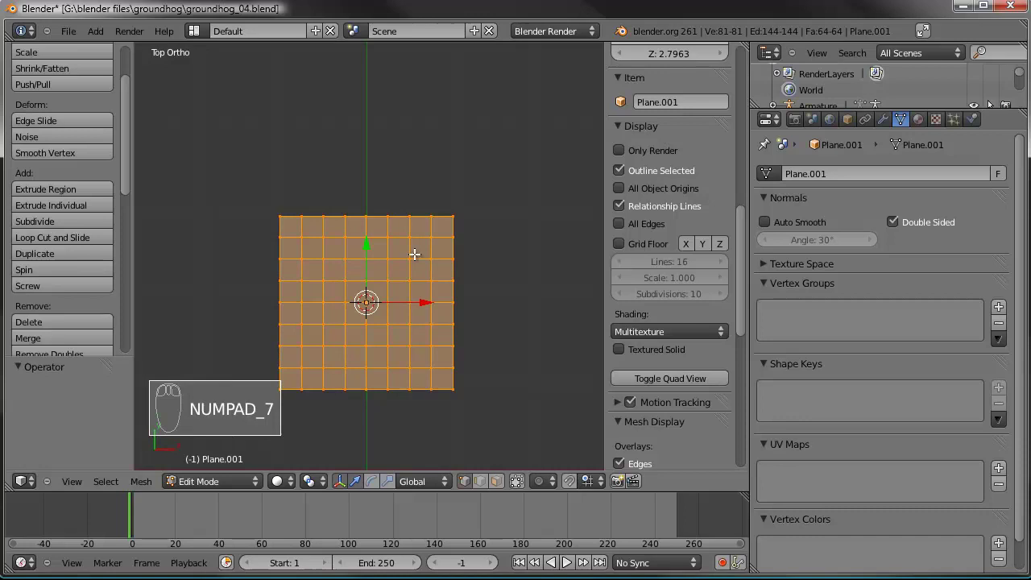
key("a")
key("c")
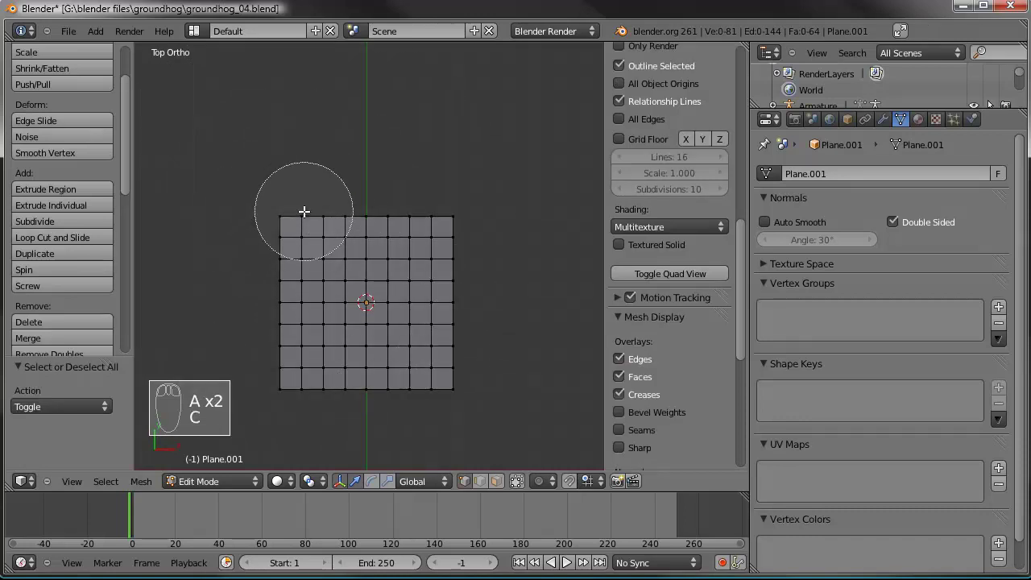
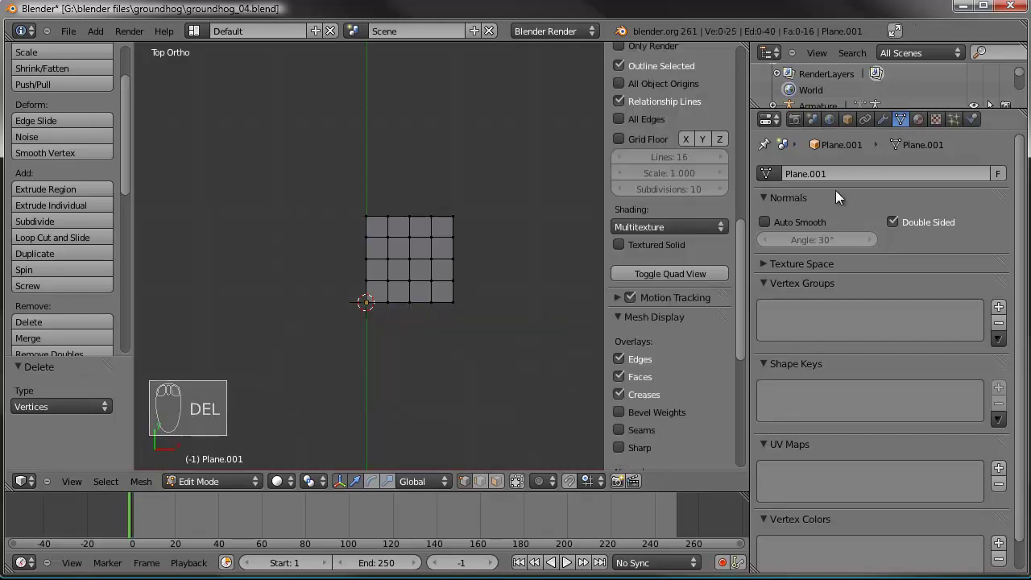
left_click_drag(889, 124, 650, 358)
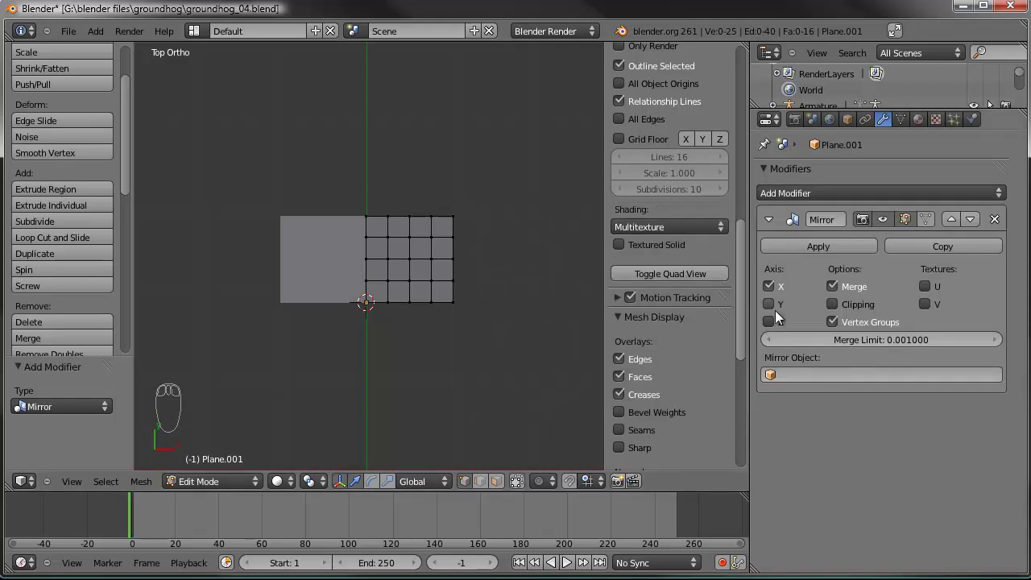
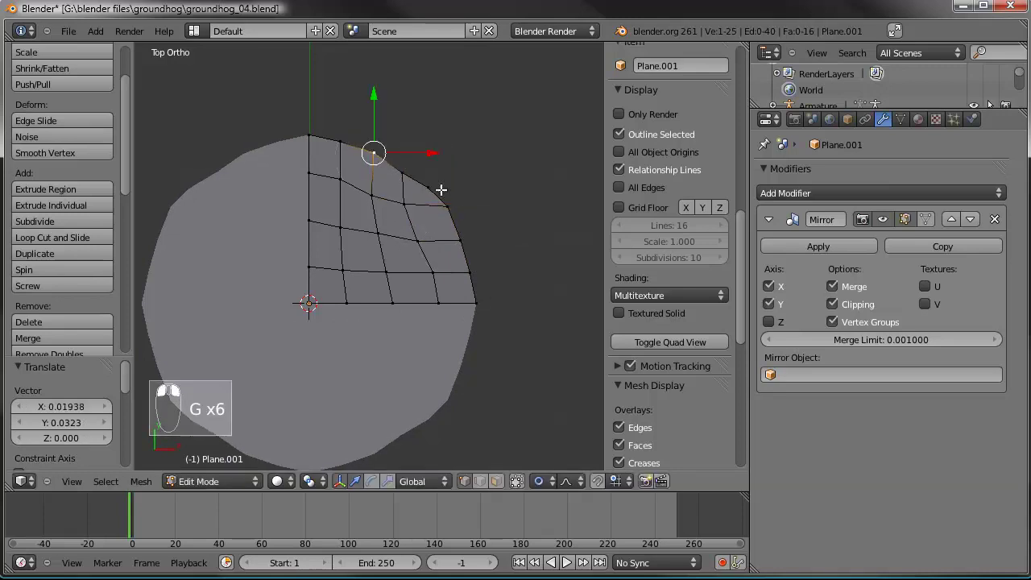
key("g")
key("g")
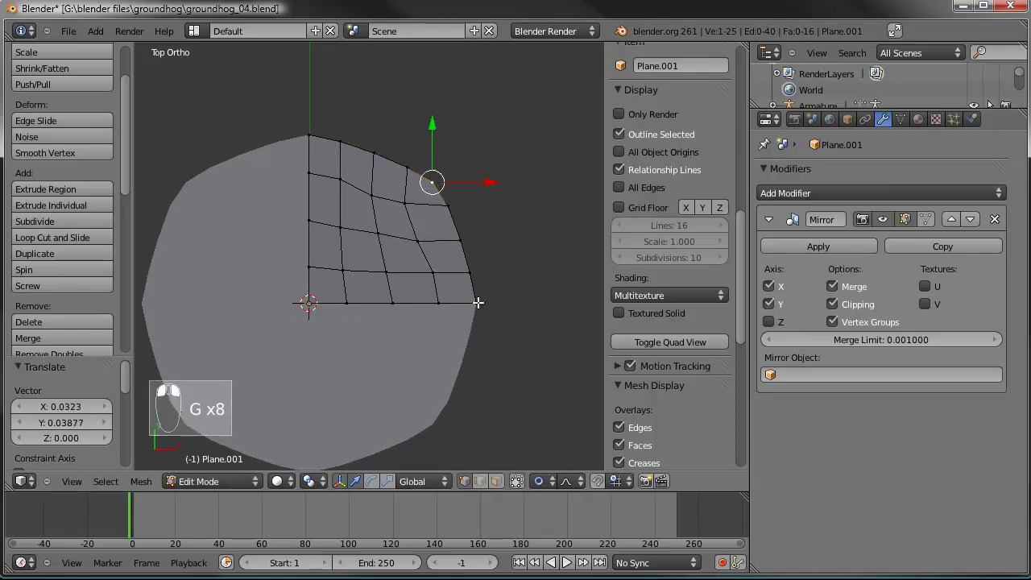
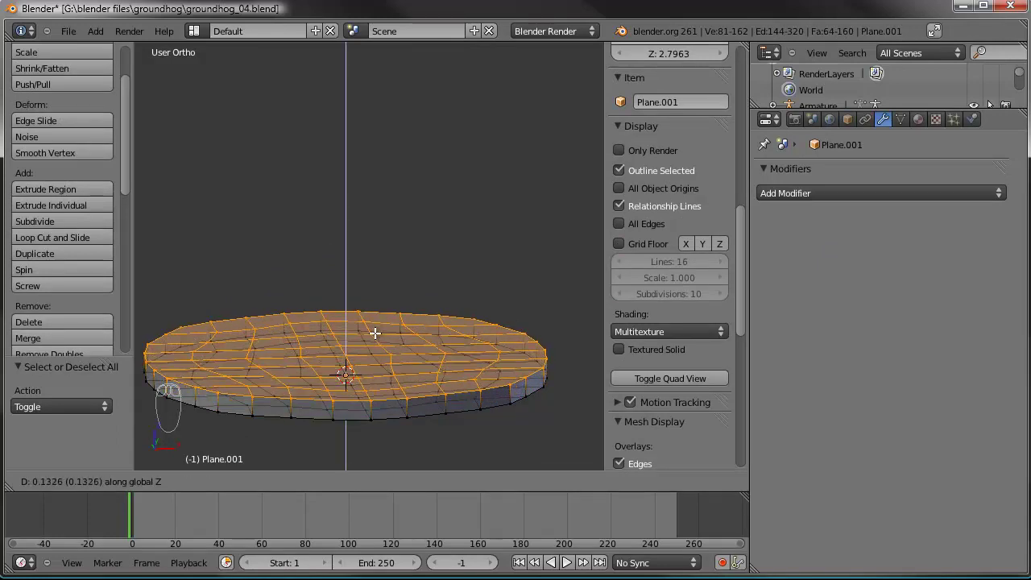
- Extrude and scale the disc's geometry to thicken it, then leave mesh editing
left_click_drag(375, 338, 374, 328)
key("e")
left_click_drag(373, 326, 444, 326)
key("s")
left_click_drag(442, 327, 685, 373)
key("Tab")
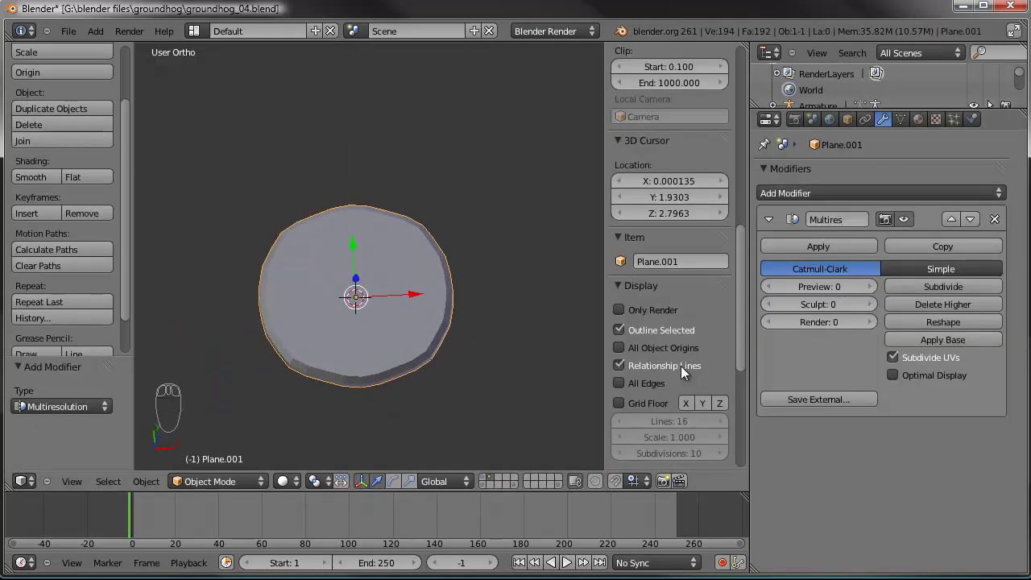
- Sculpt bumpy raised shapes across the disc surface with the Draw brush
left_click_drag(946, 293, 235, 437)
left_click_drag(285, 197, 68, 120)
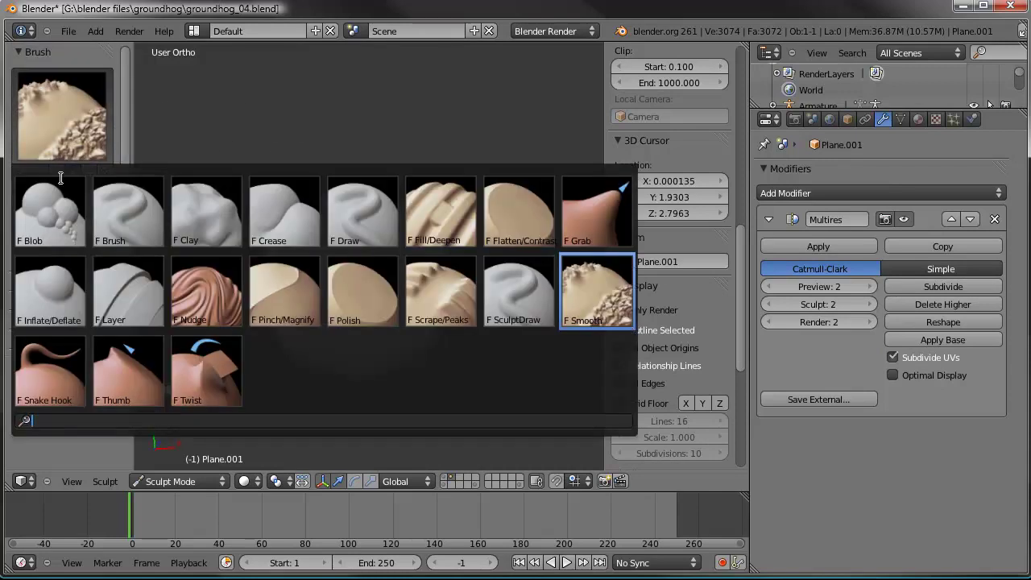
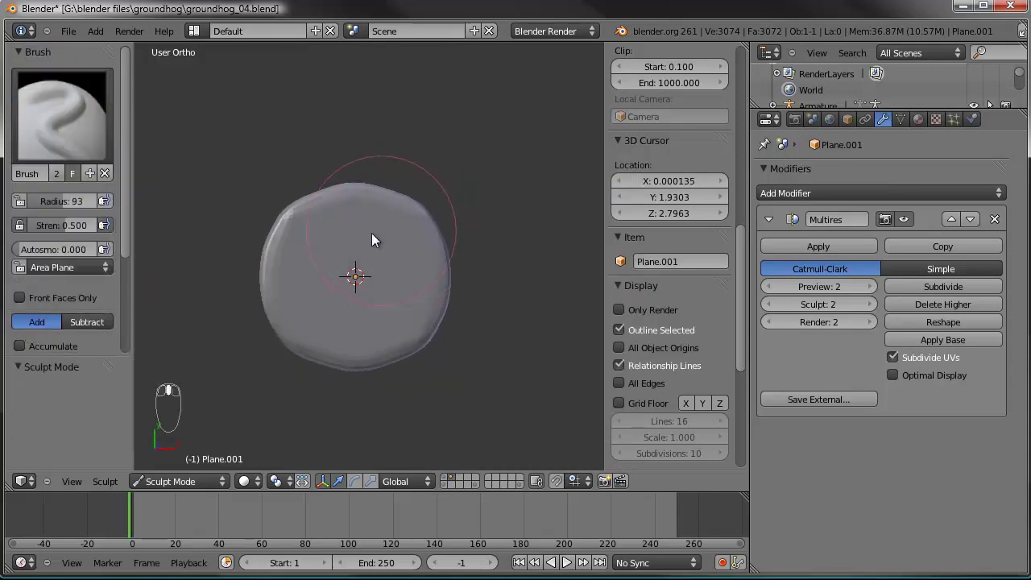
left_click_drag(318, 260, 361, 366)
left_click_drag(446, 316, 509, 272)
left_click_drag(469, 296, 300, 327)
left_click_drag(442, 310, 438, 297)
left_click_drag(402, 353, 86, 124)
left_click_drag(374, 313, 85, 124)
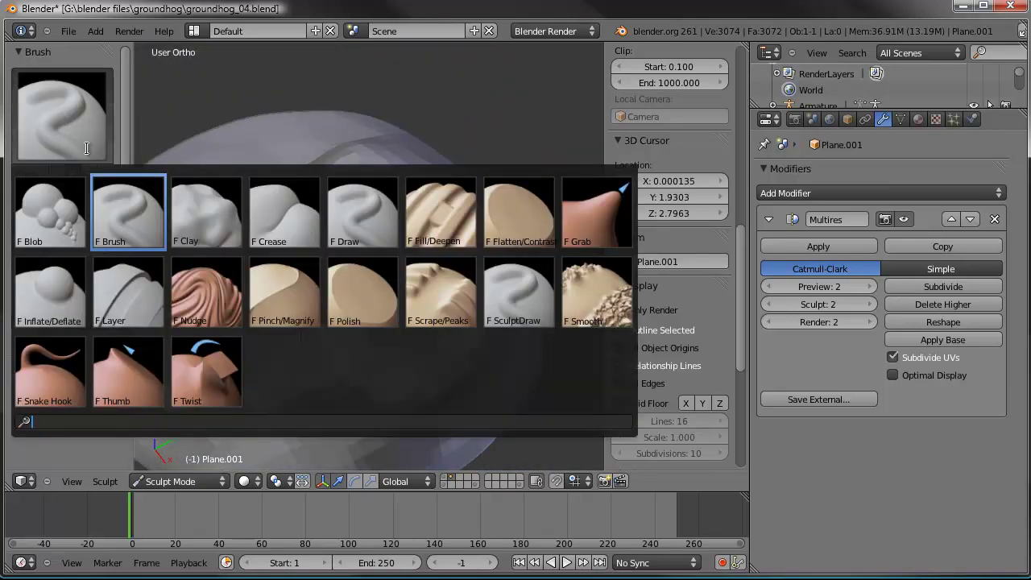
- With the Subtract brush, dig a deep hollow into the top of the mound
left_click(135, 246)
left_click_drag(87, 326, 415, 99)
left_click_drag(405, 297, 394, 320)
left_click_drag(420, 295, 407, 253)
left_click_drag(407, 253, 426, 390)
middle_click(405, 263)
- Enter edit mode on the base mesh, showing its low-resolution cage
key("Tab")
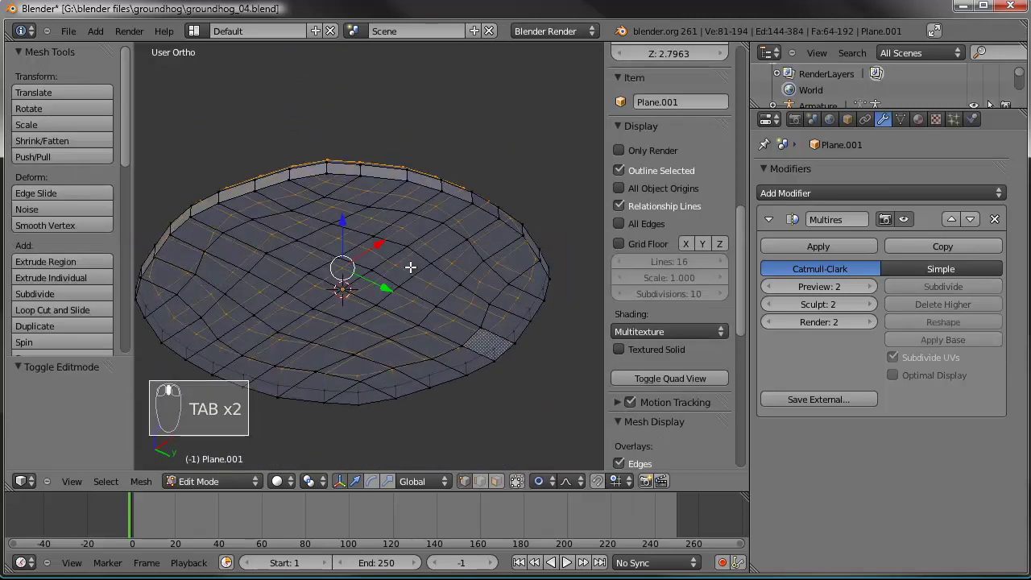
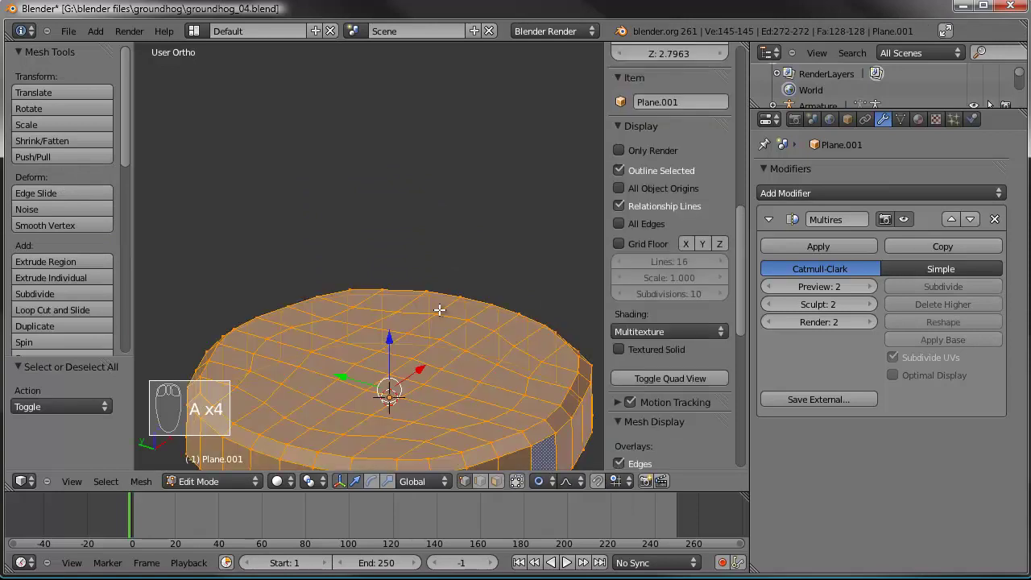
- Recalculate the base's normals consistently (Ctrl+N), toggling between edit and object mode to check
key("ctrl+n")
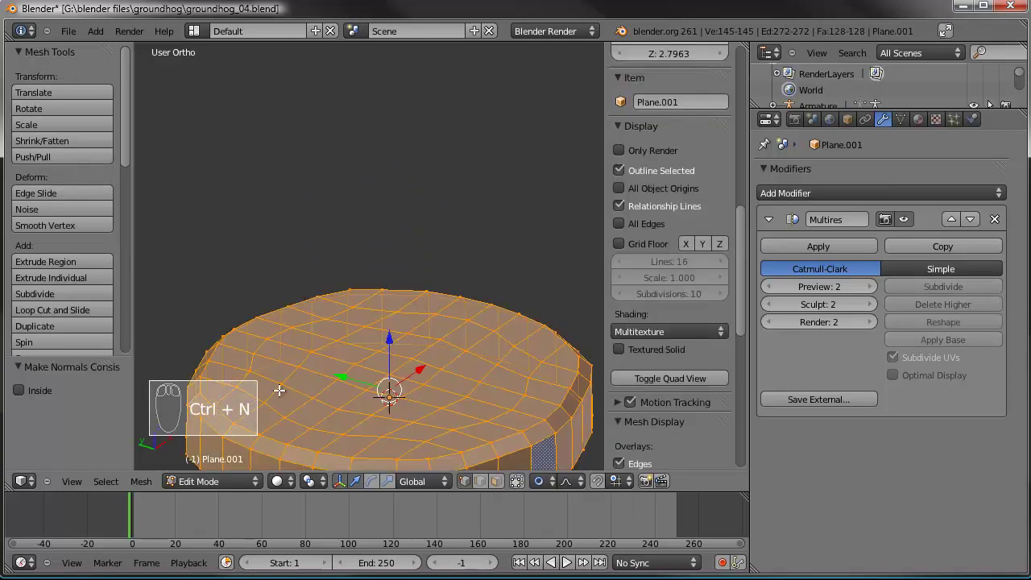
key("Tab")
left_click_drag(390, 345, 378, 269)
key("Tab")
key("ctrl+n")
key("Tab")
- Apply the Multires sculpt permanently and set the mound to smooth shading
left_click_drag(382, 275, 824, 238)
left_click_drag(296, 212, 871, 204)
left_click_drag(1001, 224, 625, 416)
left_click_drag(450, 232, 482, 273)
left_click_drag(930, 295, 524, 202)
left_click_drag(402, 238, 399, 245)
left_click_drag(444, 244, 372, 189)
left_click_drag(381, 202, 50, 125)
- Add a Subdivision Surface modifier to the mound and orbit to inspect the smoothing
left_click_drag(449, 218, 362, 110)
left_click_drag(581, 274, 205, 481)
left_click_drag(491, 131, 335, 270)
left_click_drag(427, 290, 206, 485)
left_click_drag(212, 472, 887, 306)
left_click_drag(417, 274, 834, 319)
left_click_drag(873, 296, 429, 250)
left_click_drag(417, 269, 855, 200)
left_click_drag(855, 200, 679, 429)
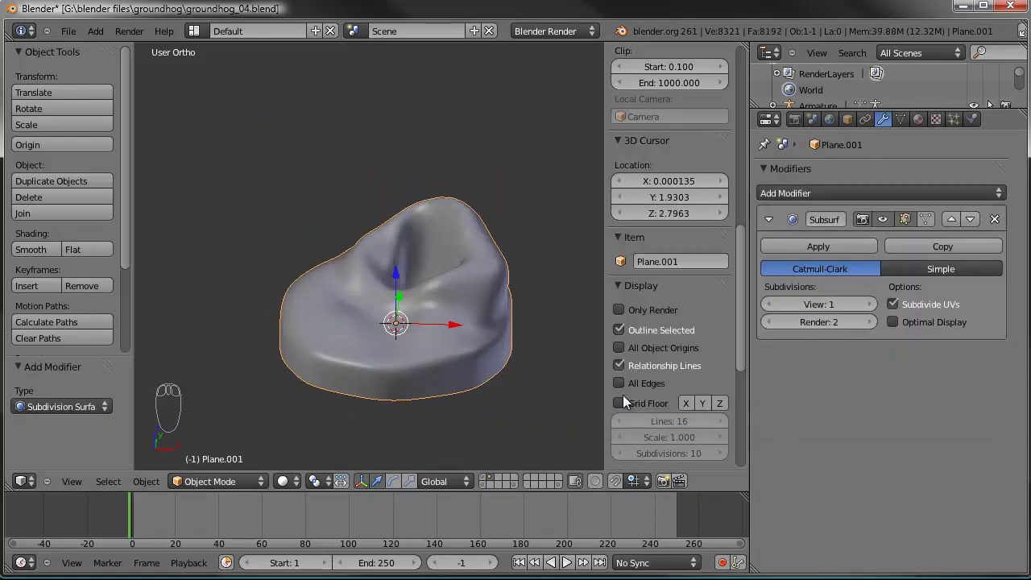
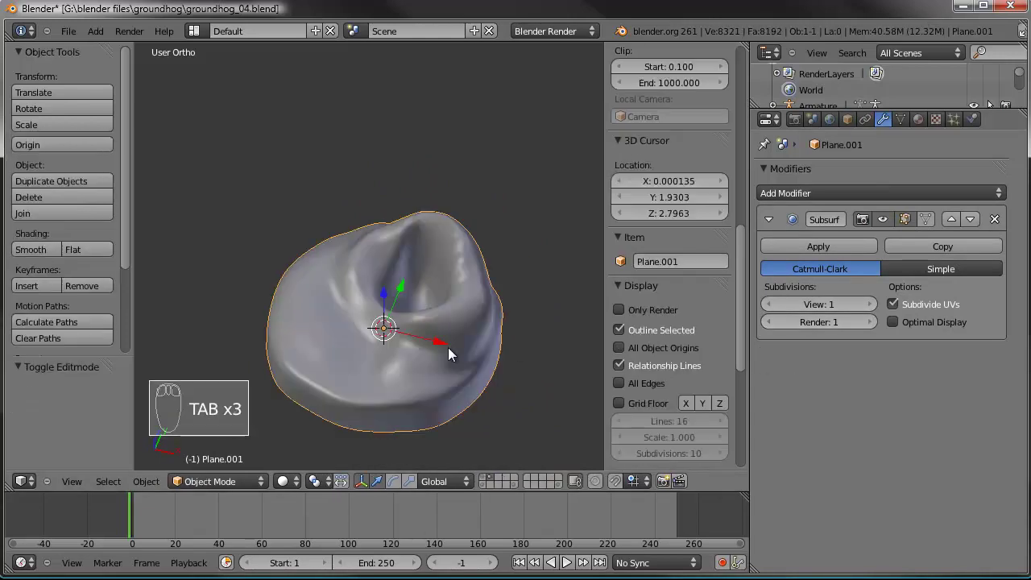
- Orbit the view around the subdivided base
left_click_drag(463, 351, 465, 335)
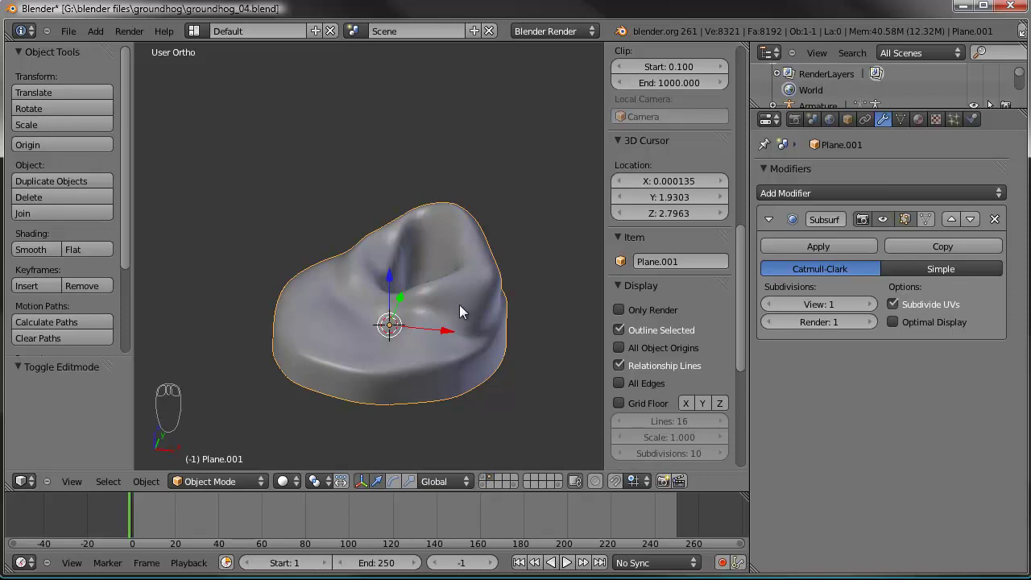
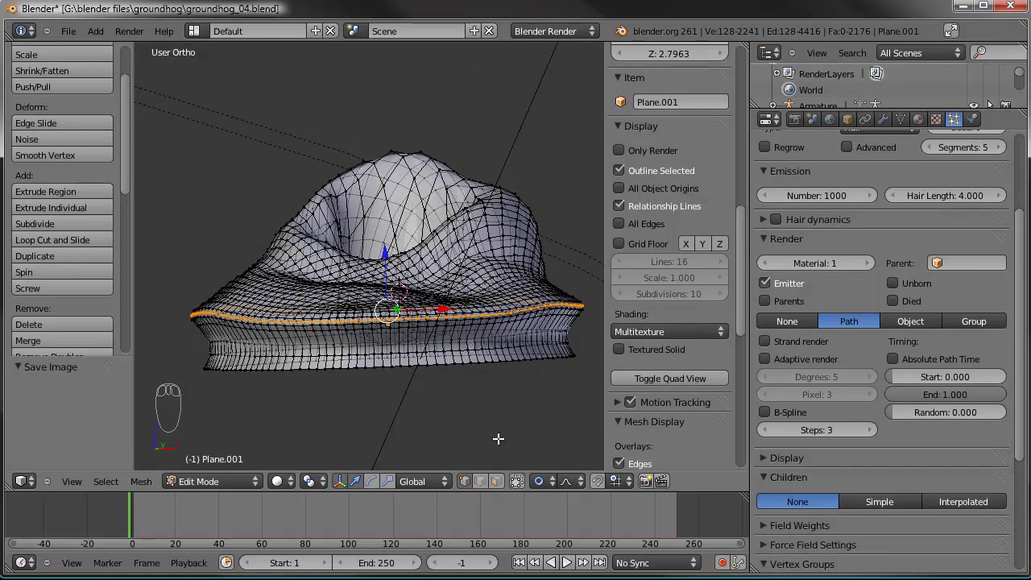
- Select the seam-bounded top surface and assign it to a new vertex group named grass
key("ctrl+e")
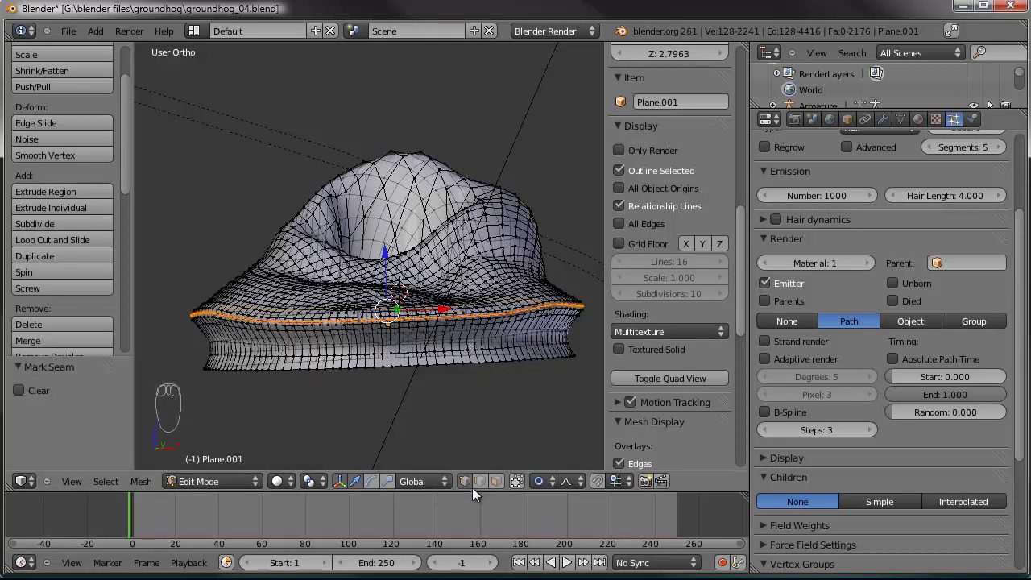
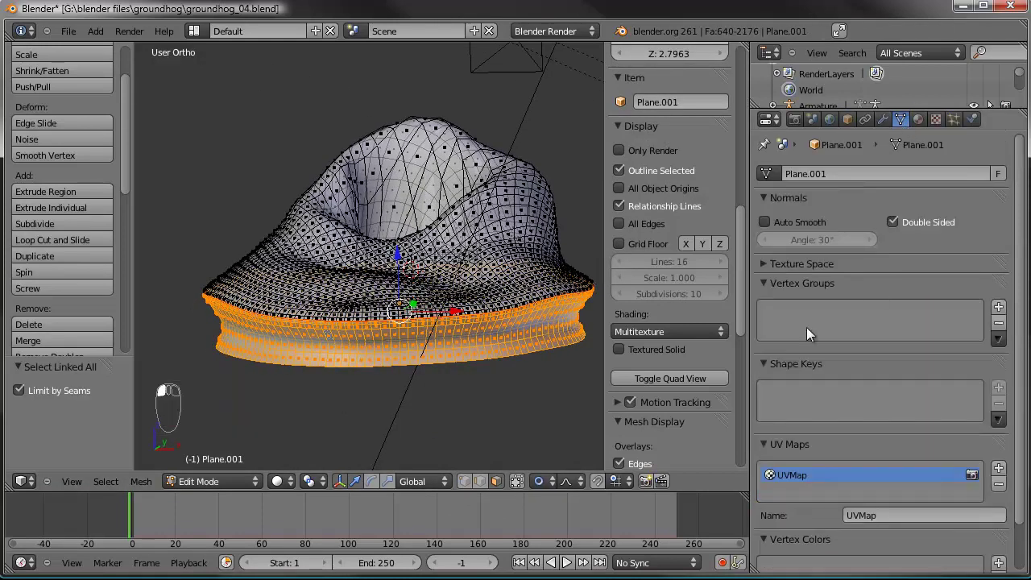
left_click_drag(1002, 311, 797, 420)
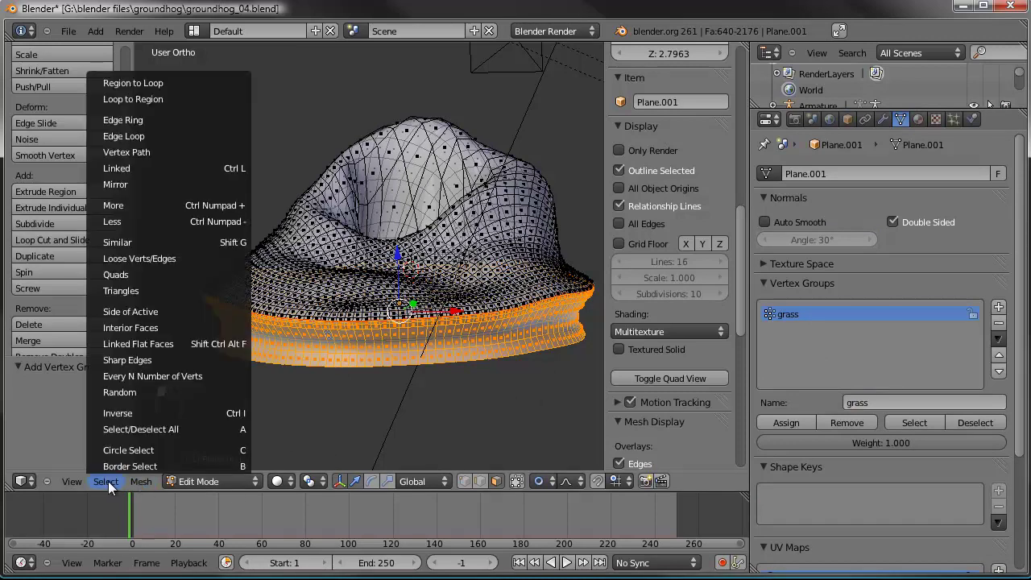
left_click_drag(134, 424, 416, 230)
- Back in object mode, set hair density to the grass group and lower normal velocity to about 0.05 for short bristles
key("Tab")
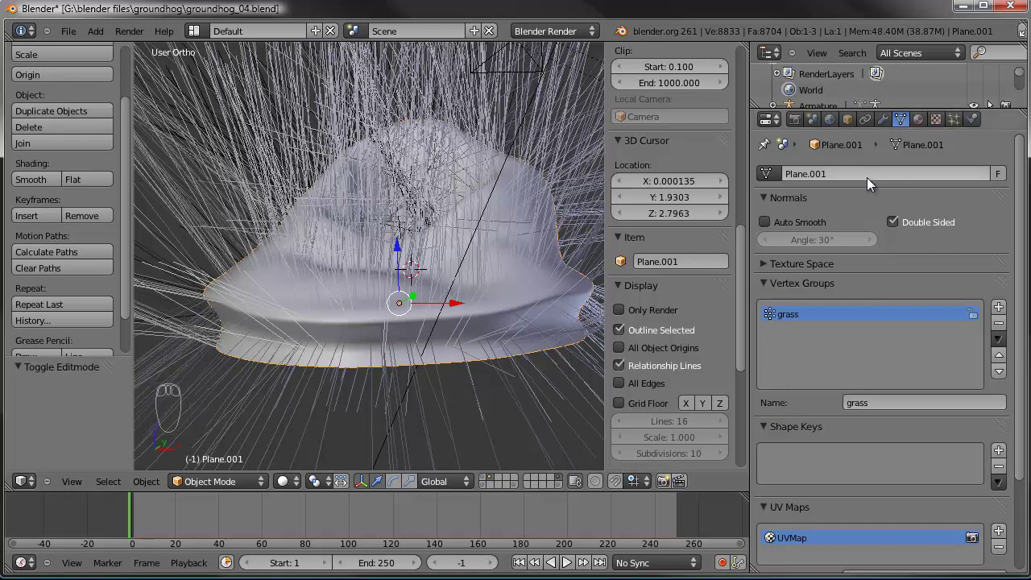
left_click_drag(489, 282, 959, 122)
left_click_drag(959, 122, 395, 308)
left_click_drag(394, 308, 867, 278)
left_click_drag(867, 278, 823, 515)
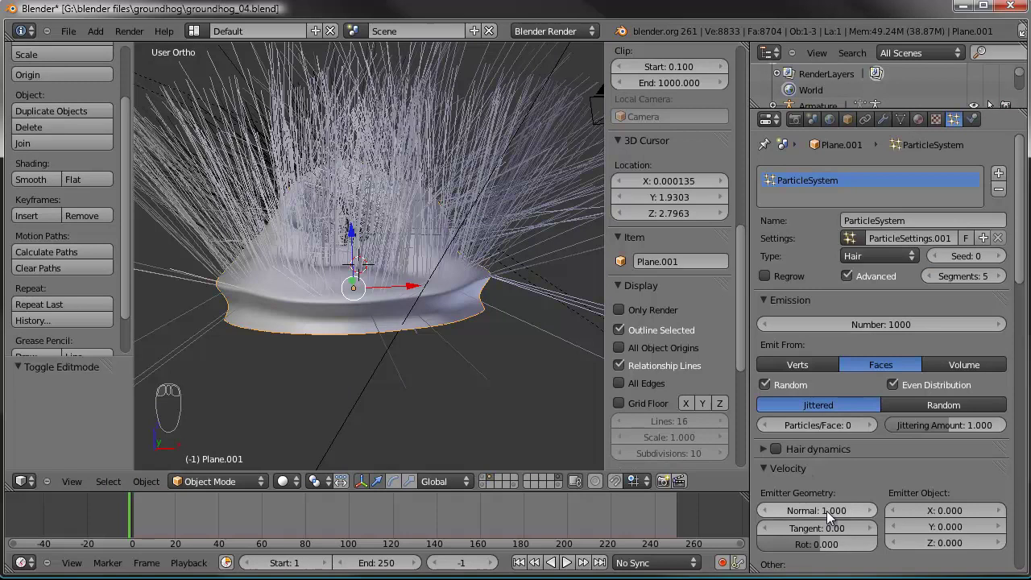
left_click_drag(824, 517, 769, 516)
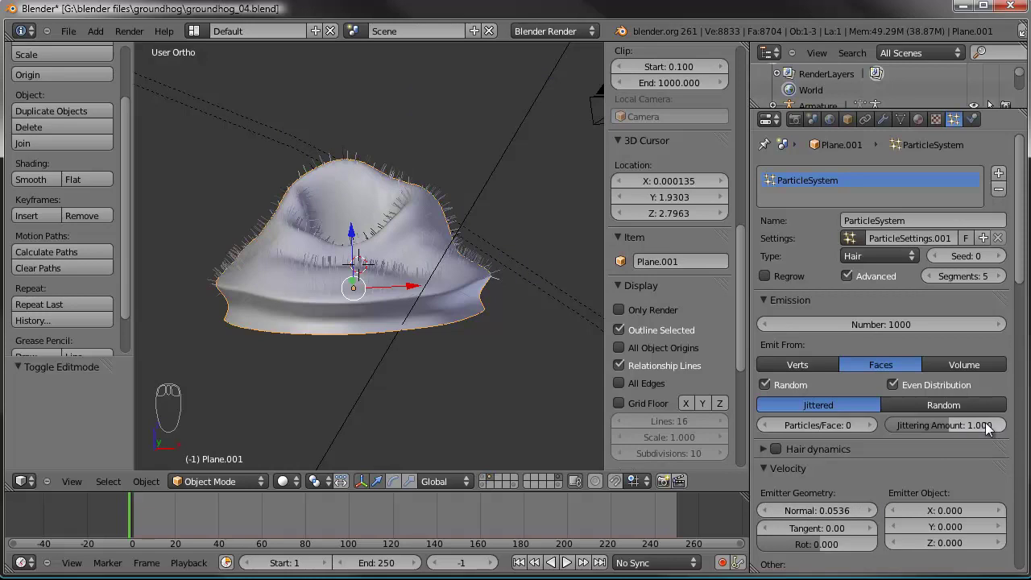
- Raise hair jitter, add random emitter velocity, use material 2, and set random path timing to about 0.77
left_click_drag(954, 433, 964, 430)
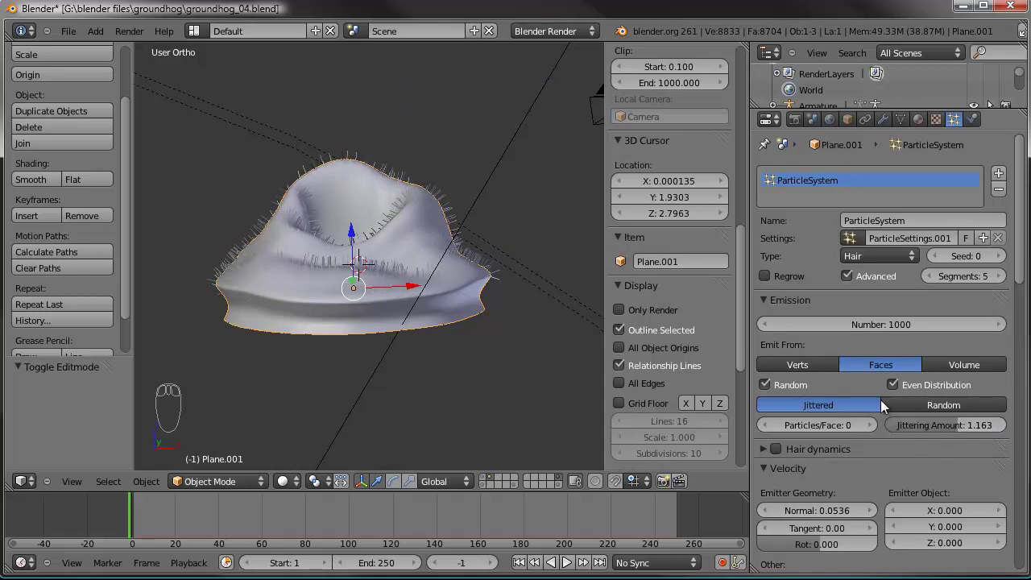
left_click_drag(953, 492, 962, 490)
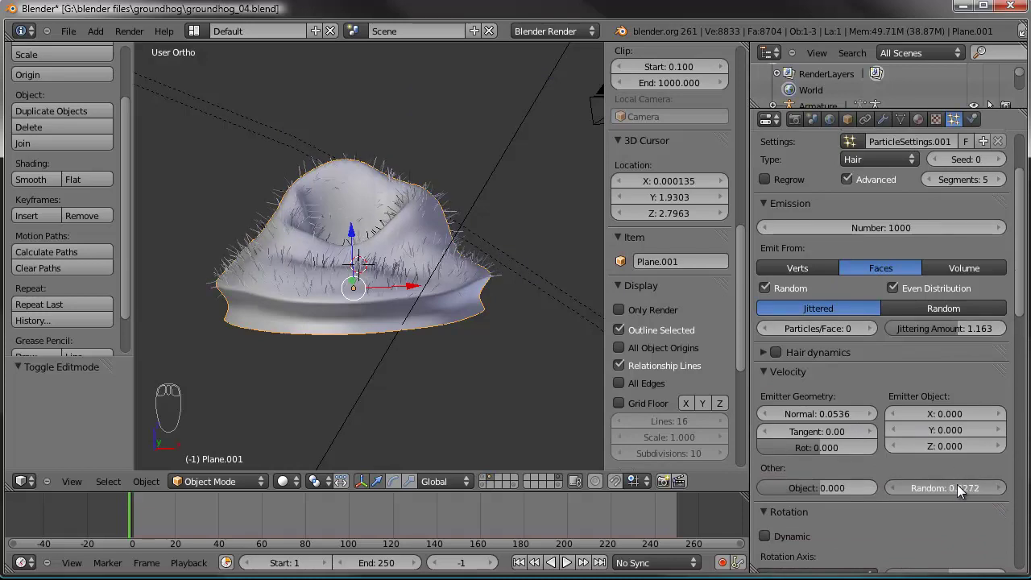
left_click_drag(770, 376, 824, 429)
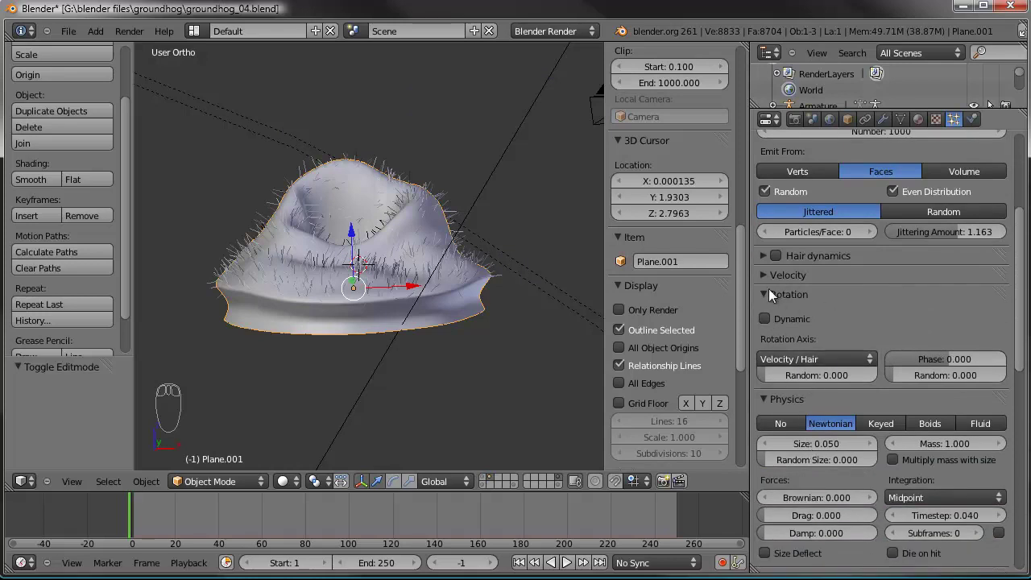
left_click_drag(773, 296, 876, 361)
left_click_drag(875, 361, 789, 368)
left_click_drag(907, 511, 991, 507)
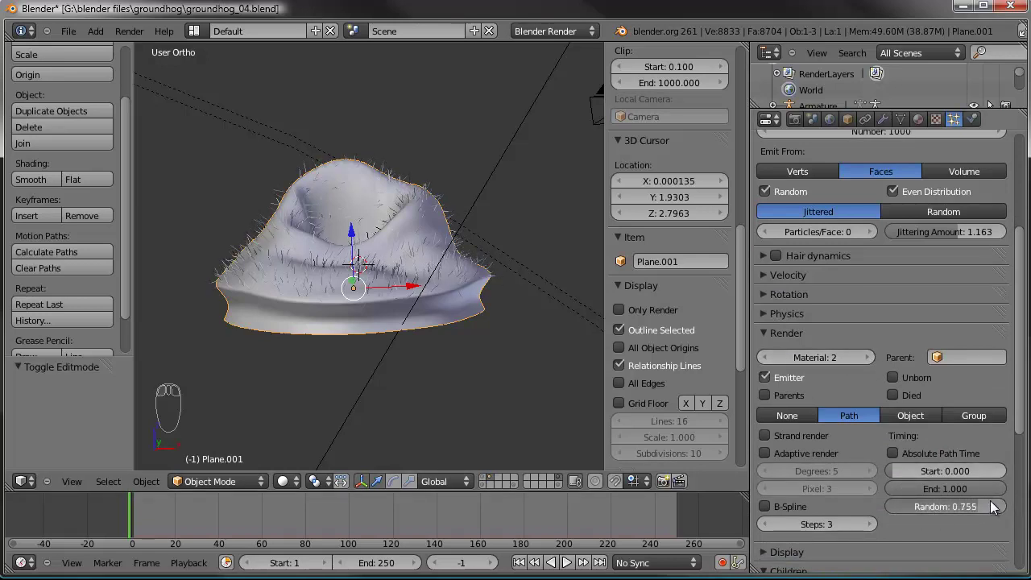
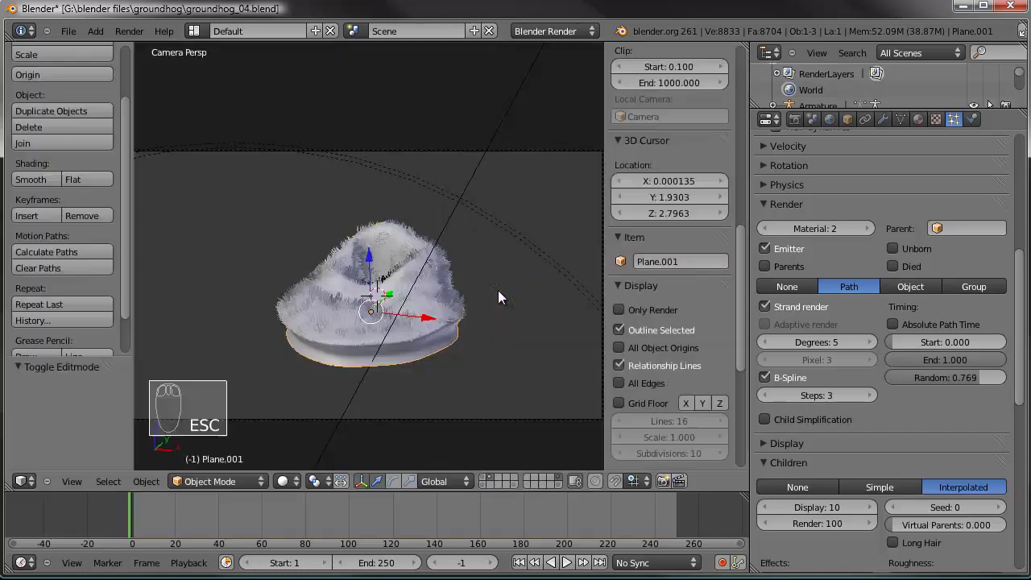
- View the hairy mound from top ortho and switch to Weight Paint with the Subtract brush
left_click_drag(245, 477, 352, 292)
left_click_drag(334, 239, 361, 277)
key("KP_7")
left_click_drag(367, 219, 53, 116)
- Set brush weight to full and paint away grass weight from the top of the mound
left_click(57, 298)
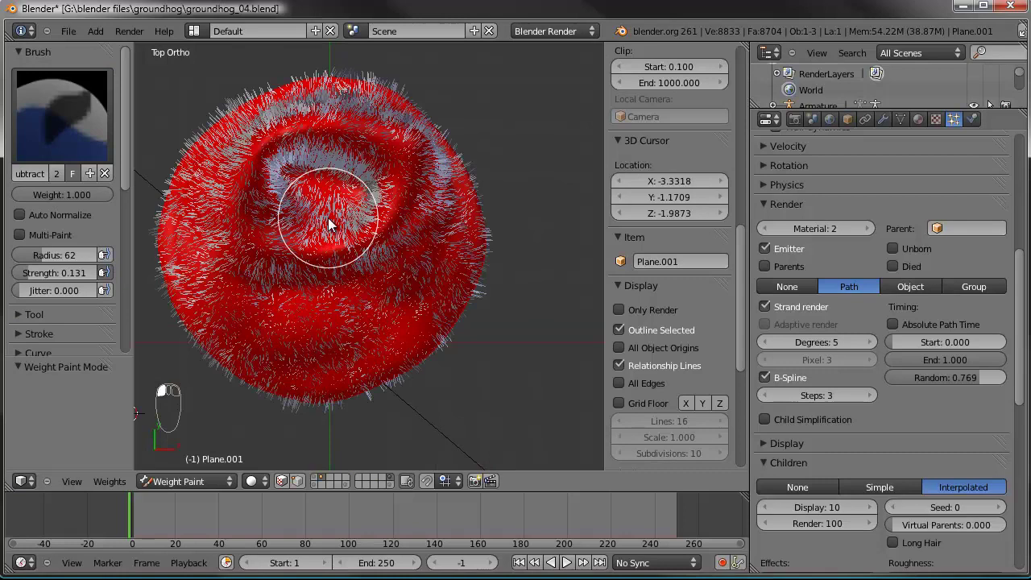
left_click_drag(301, 201, 286, 207)
left_click_drag(266, 200, 341, 232)
left_click_drag(395, 211, 59, 113)
left_click_drag(377, 253, 350, 330)
- Remove more grass weight around the hollow with further strokes
middle_click(76, 222)
left_click_drag(77, 222, 329, 240)
left_click_drag(363, 245, 364, 256)
left_click_drag(339, 158, 204, 492)
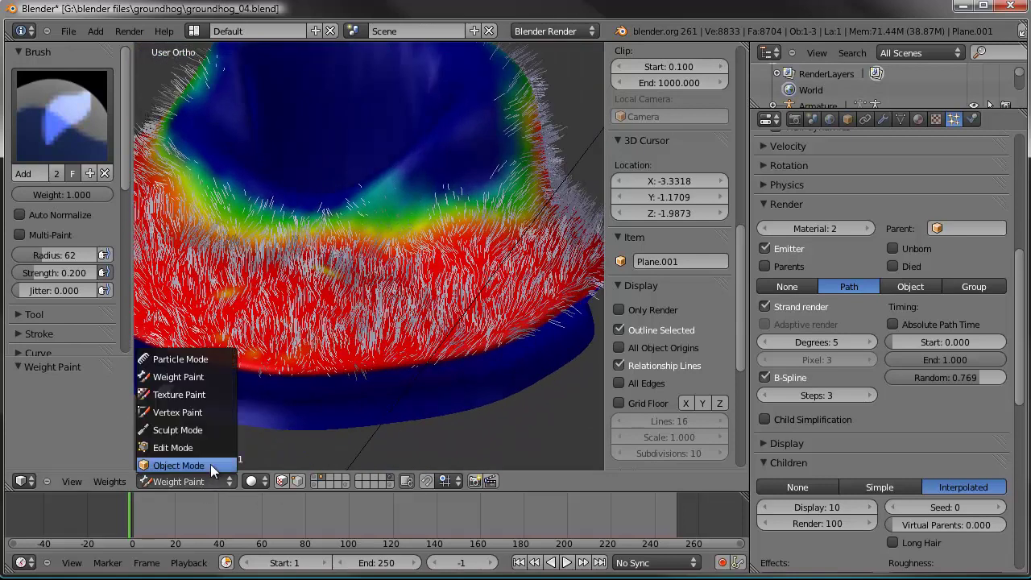
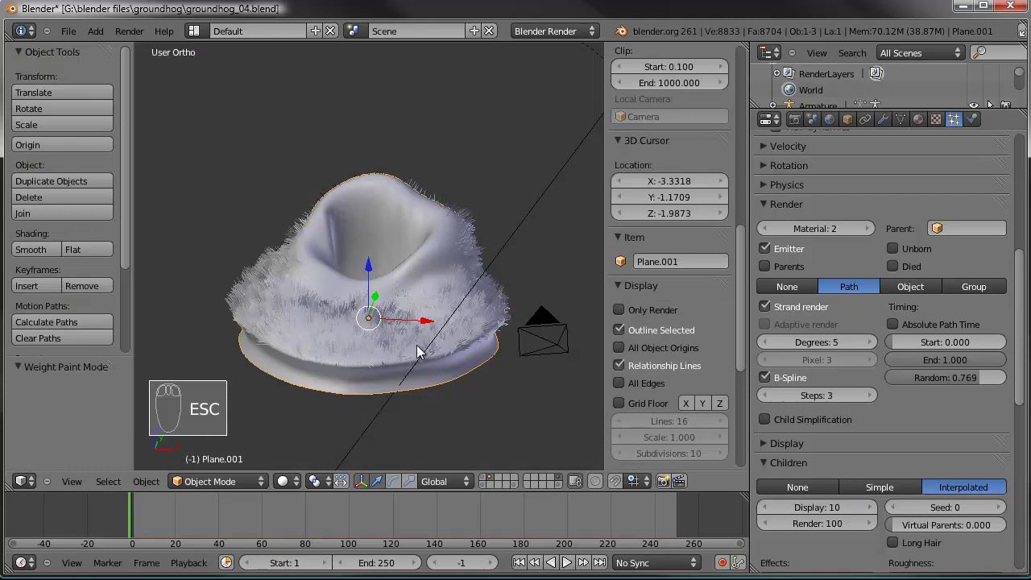
- Enlarge the grassy base around the groundhog with a scale
left_click_drag(487, 484, 469, 308)
middle_click(469, 308)
left_click_drag(491, 284, 470, 306)
key("s")
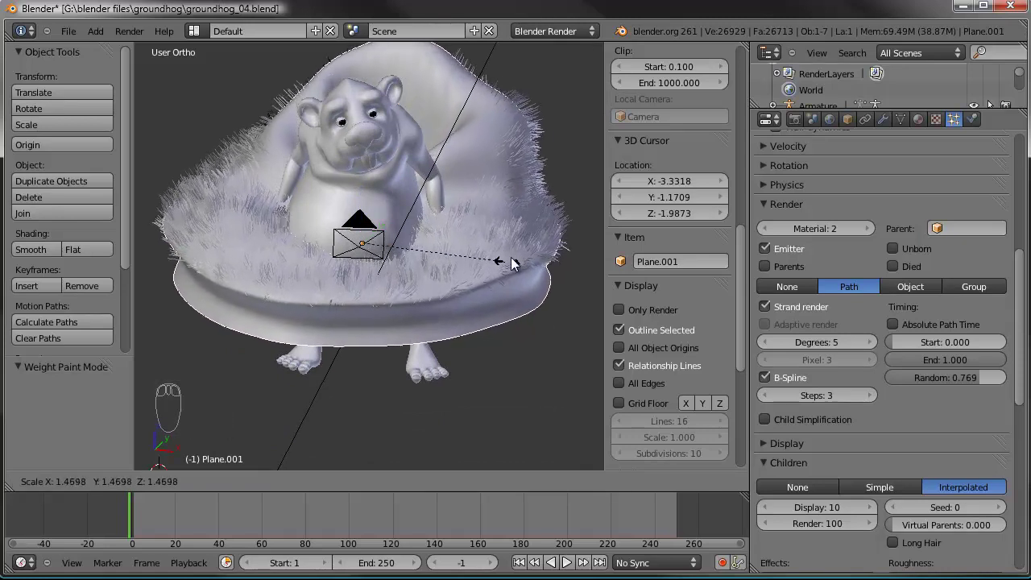
left_click_drag(510, 262, 384, 329)
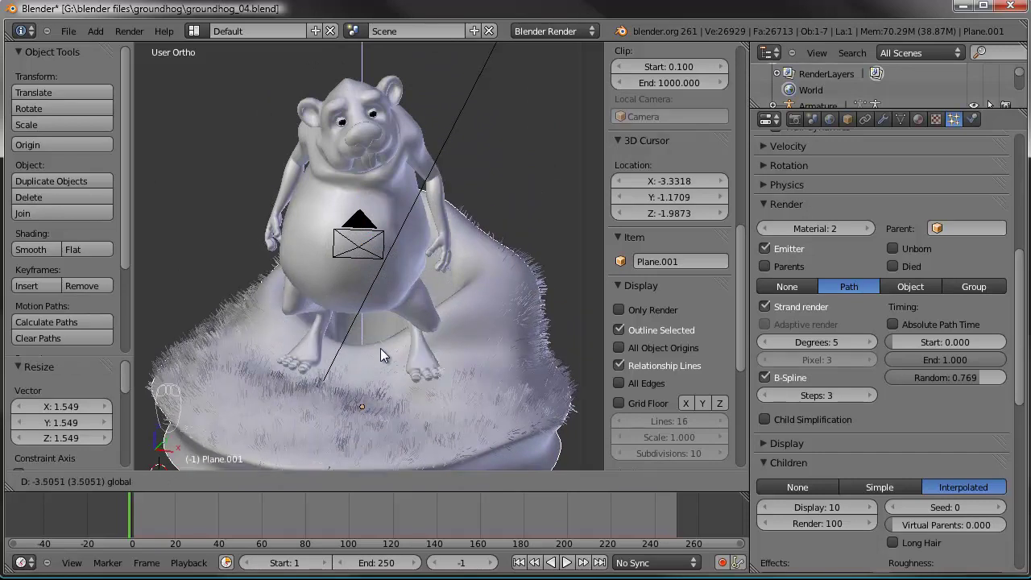
left_click_drag(463, 314, 480, 276)
left_click_drag(449, 285, 482, 275)
left_click_drag(363, 300, 494, 343)
- Unhide the other objects, lower the base in front view and rescale it to about 1.125 to fit the groundhog
key("alt+h")
left_click_drag(494, 342, 496, 344)
key("KP_1")
key("g")
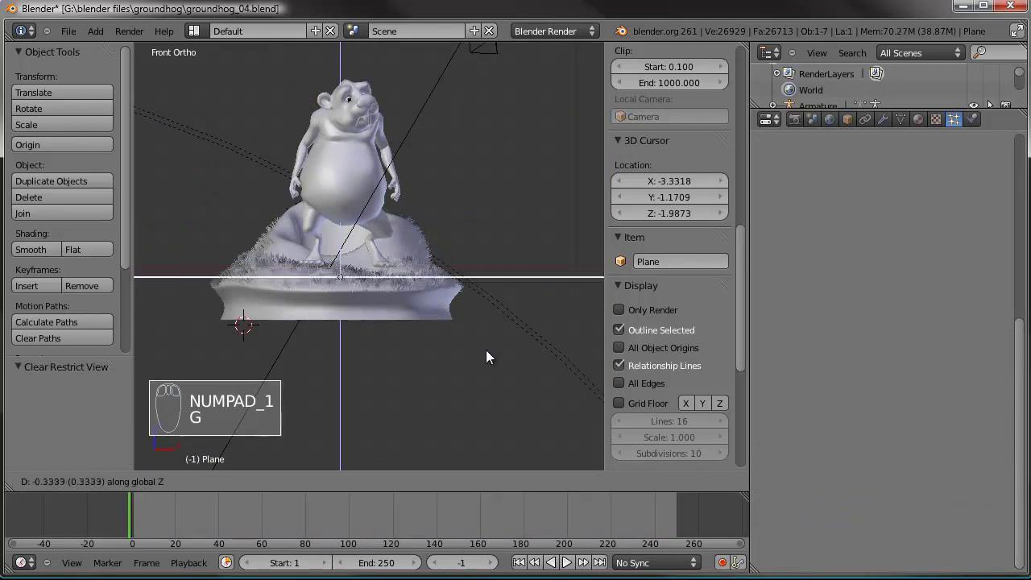
left_click_drag(492, 393, 472, 274)
left_click_drag(426, 243, 473, 274)
left_click_drag(472, 274, 526, 262)
key("s")
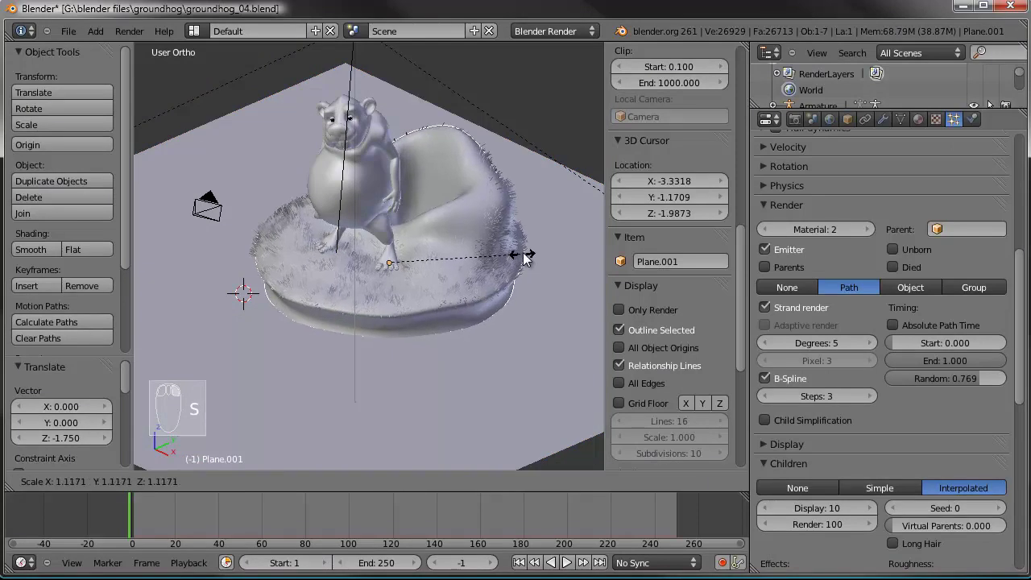
left_click_drag(519, 260, 404, 367)
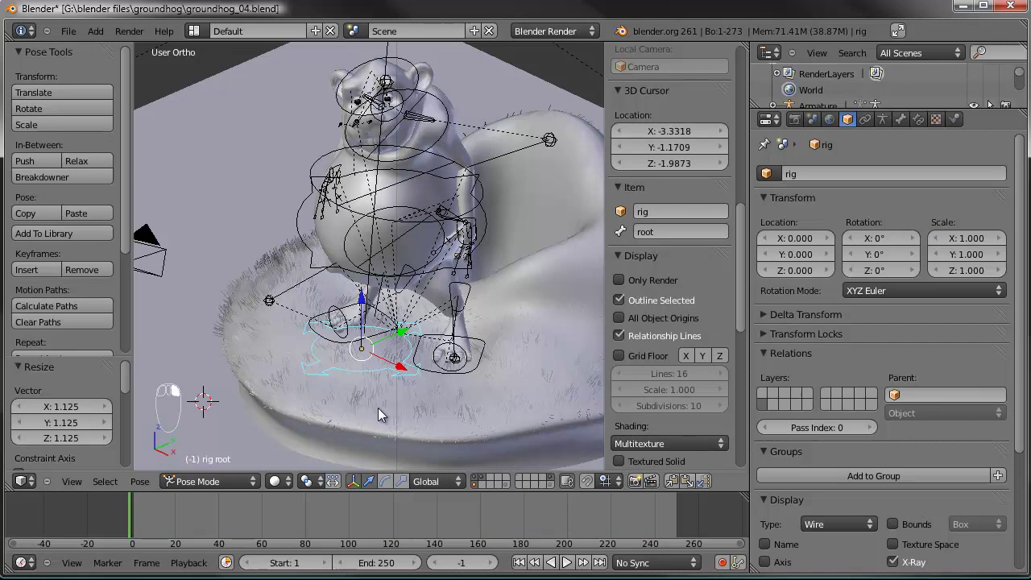
- Select a rig bone and rotate and move it, giving the left foot control a slight rotation
right_click(415, 436)
key("r")
left_click_drag(426, 437, 528, 387)
key("r")
left_click_drag(526, 386, 289, 303)
key("g")
middle_click(434, 381)
left_click_drag(444, 302, 310, 288)
left_click_drag(290, 300, 284, 336)
left_click_drag(353, 309, 283, 328)
key("r")
left_click_drag(285, 329, 523, 299)
key("g")
key("r")
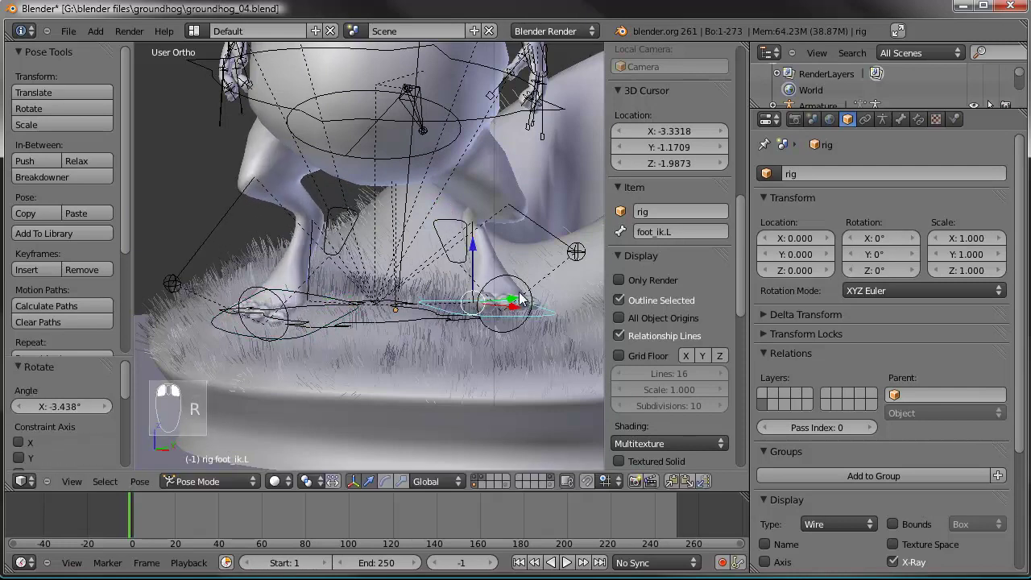
key("r")
- Move the left foot IK control so the foot rests on the grassy base
right_click(545, 313)
key("g")
left_click_drag(550, 314, 468, 203)
key("r")
key("g")
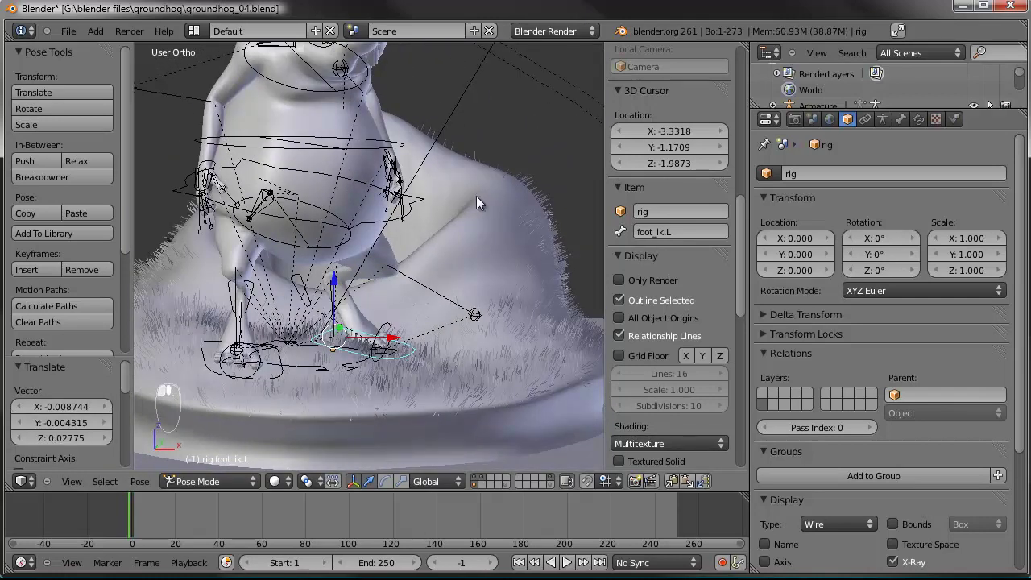
left_click_drag(337, 252, 464, 199)
key("g")
key("g")
left_click_drag(310, 236, 463, 199)
key("g")
left_click(307, 193)
key("g")
left_click_drag(380, 164, 380, 160)
key("g")
left_click(316, 300)
- Rotate and move the left shoulder control into its posed position
key("r")
left_click(357, 194)
key("r")
key("g")
left_click(327, 142)
key("g")
left_click_drag(390, 223, 378, 173)
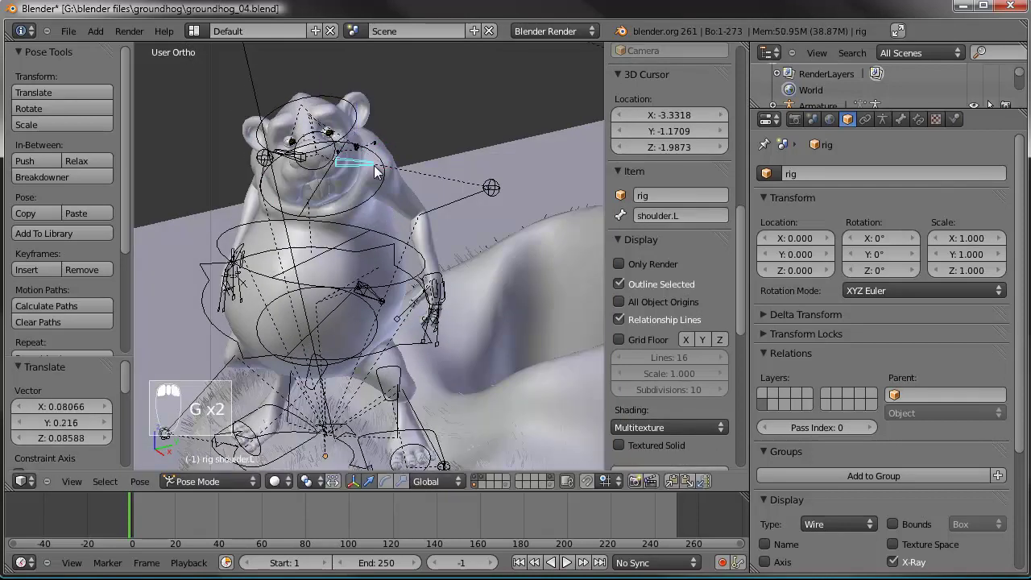
key("r")
right_click(406, 166)
key("g")
- Select the torso control and shift it into a new pose
right_click(203, 252)
left_click_drag(399, 296, 403, 267)
left_click_drag(403, 267, 359, 287)
left_click_drag(348, 311, 363, 306)
- Select the head bone and tilt the groundhog's head, nudging its position slightly
key("r")
key("g")
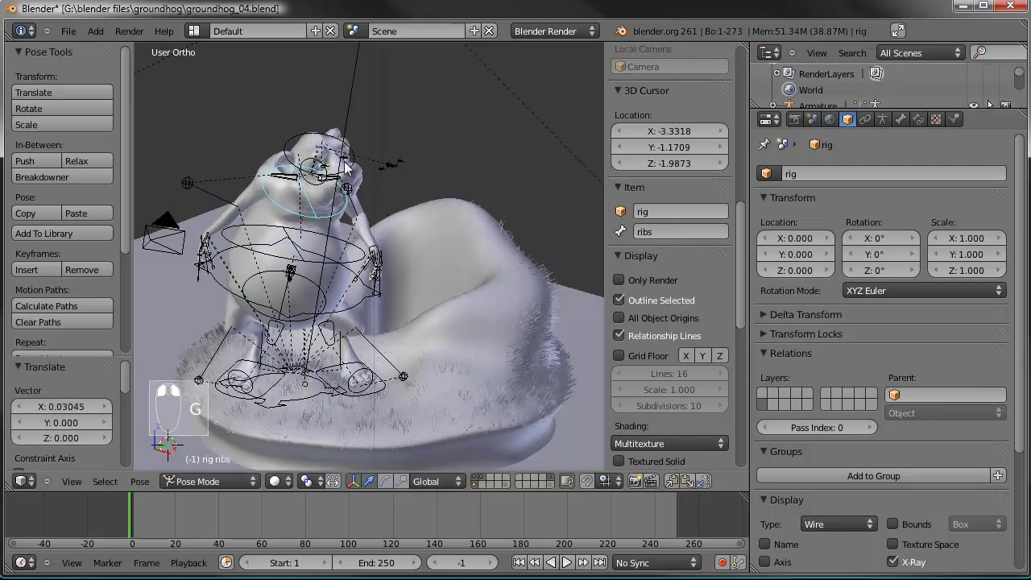
key("g")
key("g")
right_click(419, 203)
key("r")
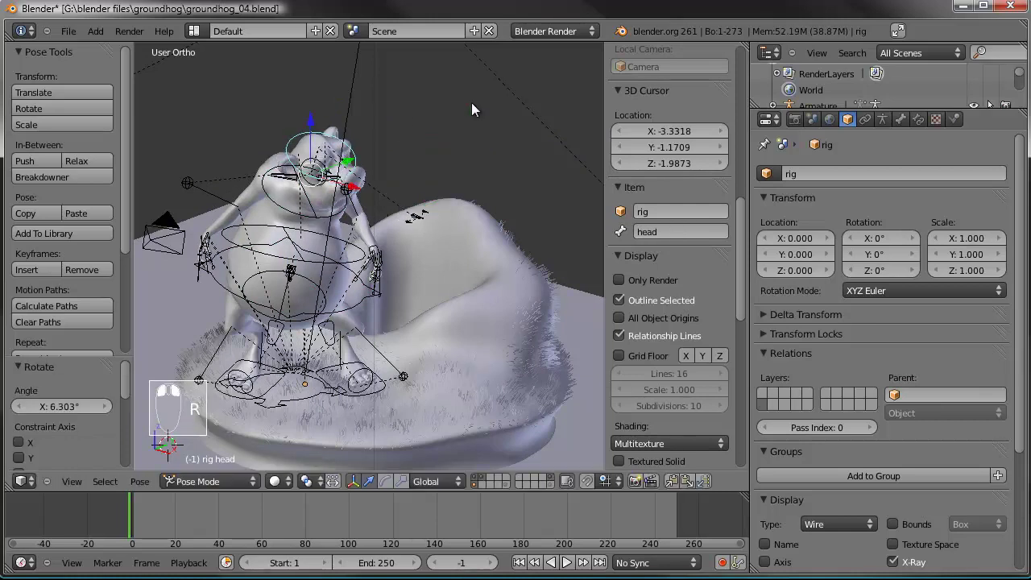
key("r")
left_click_drag(534, 155, 185, 260)
key("g")
left_click_drag(261, 289, 271, 273)
key("g")
- Select the next control bone and reposition and rotate it to refine the pose
right_click(270, 273)
left_click_drag(315, 268, 334, 146)
key("g")
key("g")
middle_click(333, 146)
left_click_drag(381, 247, 519, 261)
key("g")
key("r")
left_click(462, 278)
- Fine-tune that control's placement and rotation while orbiting to check the pose
left_click_drag(512, 263, 450, 288)
left_click_drag(429, 251, 509, 279)
key("g")
left_click_drag(449, 288, 479, 248)
key("r")
key("r")
key("r")
left_click(437, 281)
middle_click(437, 281)
key("r")
- Select another rig control and adjust its position and rotation from several angles
right_click(338, 167)
key("g")
left_click(292, 243)
key("r")
left_click_drag(426, 237, 375, 278)
key("g")
left_click_drag(376, 278, 352, 202)
left_click_drag(351, 203, 534, 101)
key("r")
left_click_drag(525, 93, 418, 210)
key("r")
- Select the eye target control and move it so the groundhog looks in a new direction
right_click(361, 148)
key("r")
key("r")
key("g")
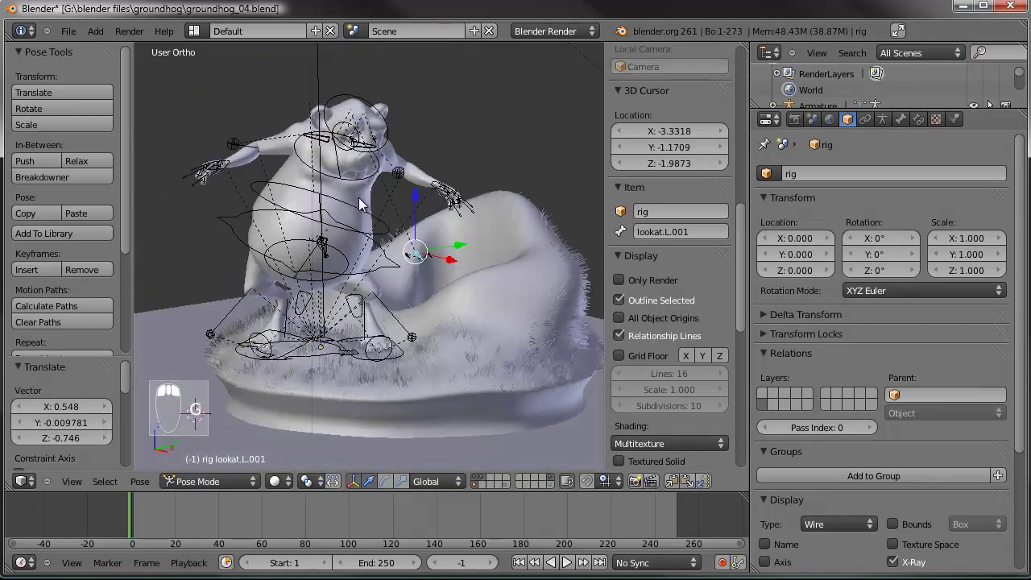
left_click(413, 170)
left_click_drag(384, 227, 375, 269)
left_click_drag(374, 270, 405, 236)
- Nudge the eye target further and confirm its final position
key("g")
left_click_drag(331, 255, 306, 247)
key("g")
middle_click(306, 246)
left_click(293, 240)
key("g")
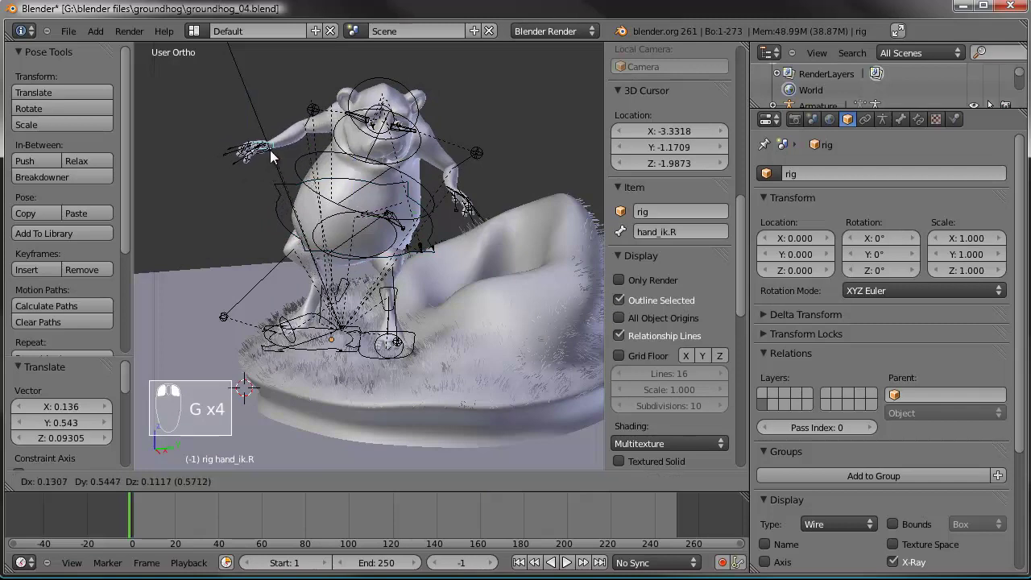
- Select the hand IK control and raise the right hand outward, refining it from top view
right_click(278, 155)
left_click_drag(334, 220, 403, 160)
middle_click(403, 160)
left_click_drag(413, 155, 552, 327)
key("KP_7")
key("r")
left_click_drag(507, 345, 496, 359)
key("r")
key("g")
key("r")
- Alternate small moves and rotations to settle the raised hand's final pose
left_click_drag(481, 282, 394, 272)
key("g")
key("r")
key("g")
key("r")
key("g")
left_click_drag(394, 272, 322, 177)
- Switch to camera view and move and re-angle the camera to frame the posed groundhog closely
key("KP_0")
left_click_drag(336, 196, 368, 221)
key("g")
key("g")
left_click_drag(411, 251, 426, 400)
key("r")
key("g")
key("g")
key("g")
left_click_drag(424, 402, 491, 331)
left_click_drag(477, 333, 373, 224)
- In World properties enable Blend Sky and set the Horizon Color to white
key("g")
left_click_drag(491, 332, 427, 277)
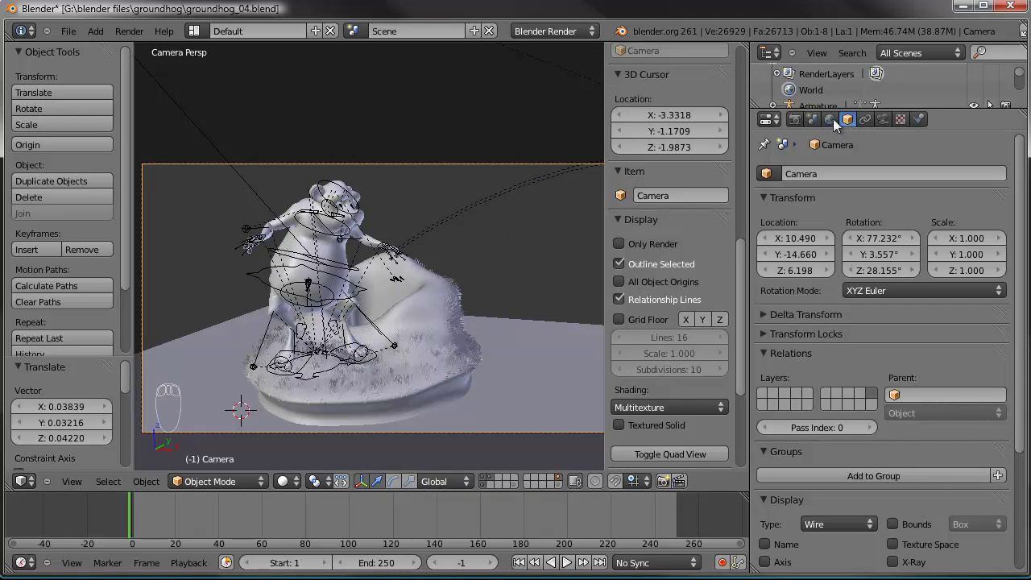
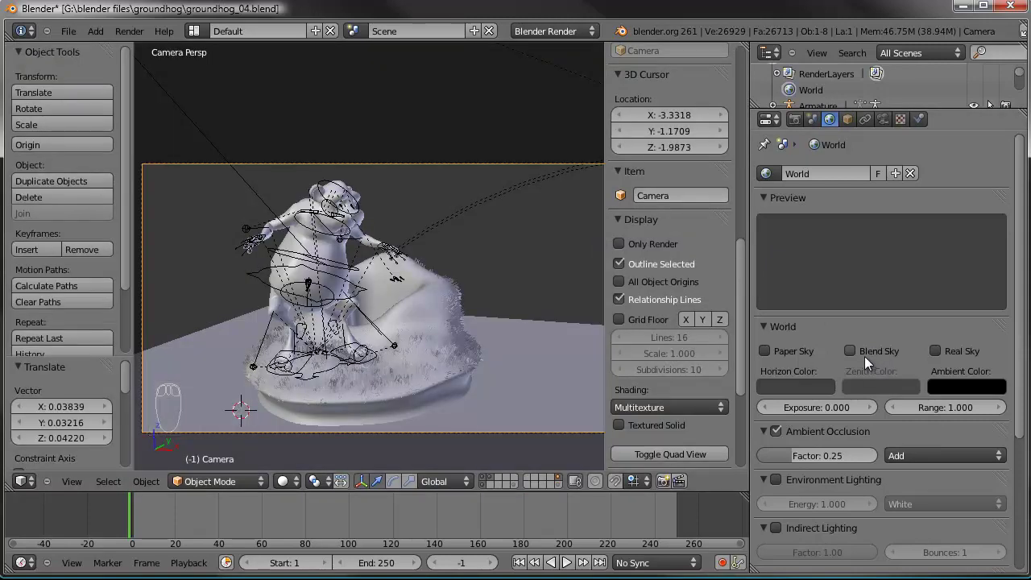
left_click_drag(854, 361, 970, 385)
left_click_drag(878, 394, 973, 279)
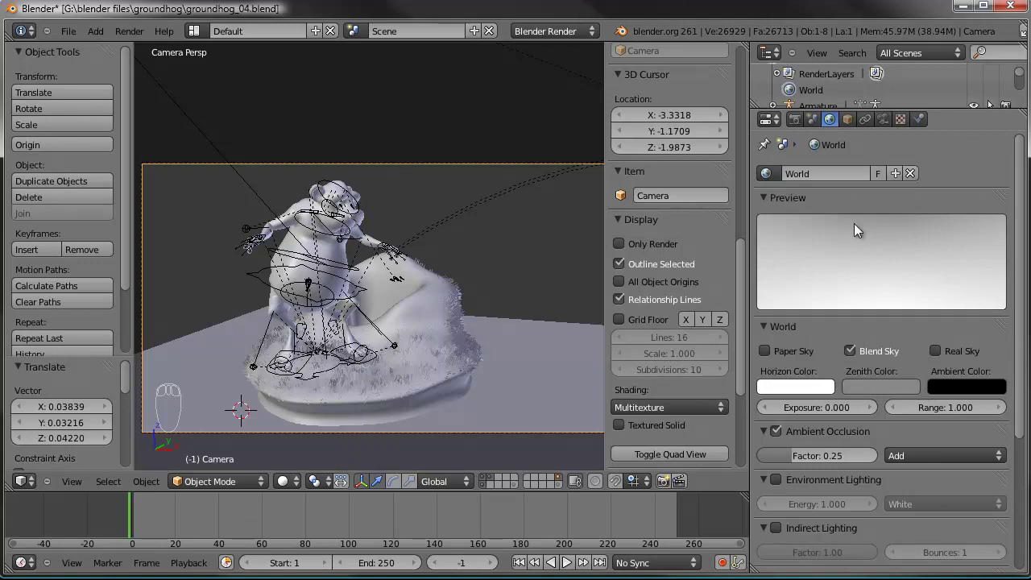